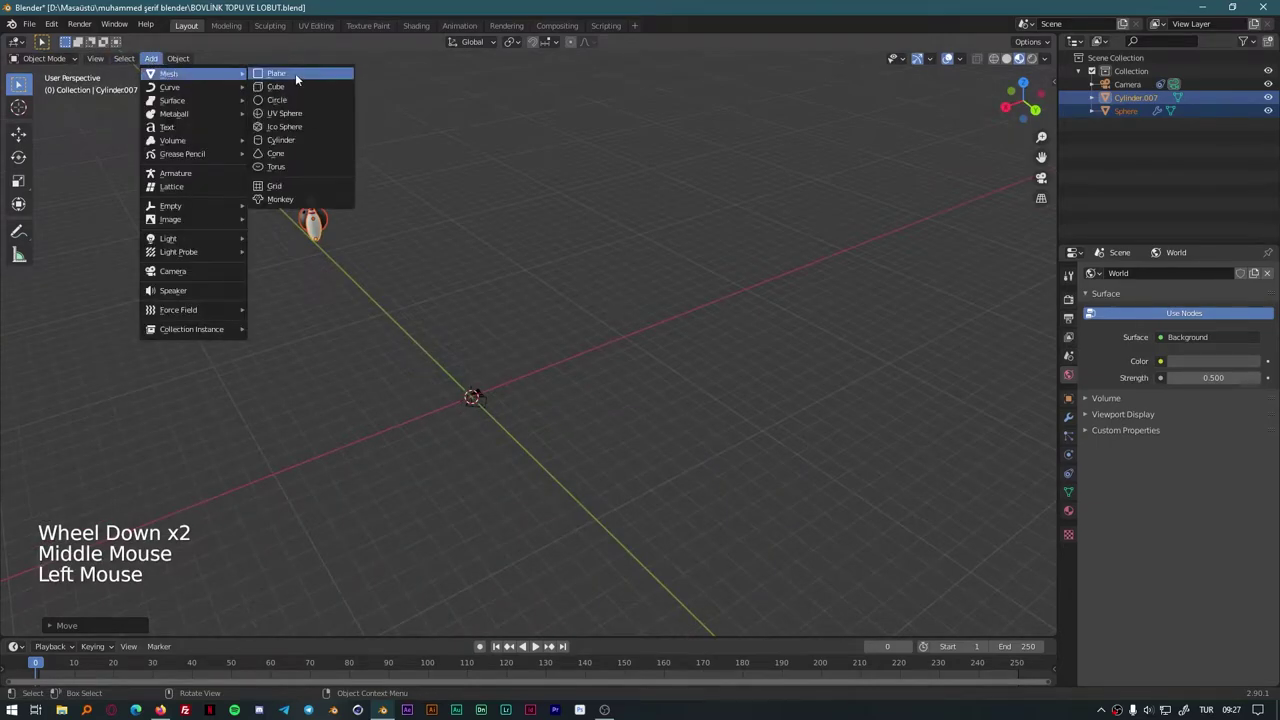
Step: Add a plane, scale it up and stretch it along X into a long lane strip
middle_click(679, 458)
key(s)
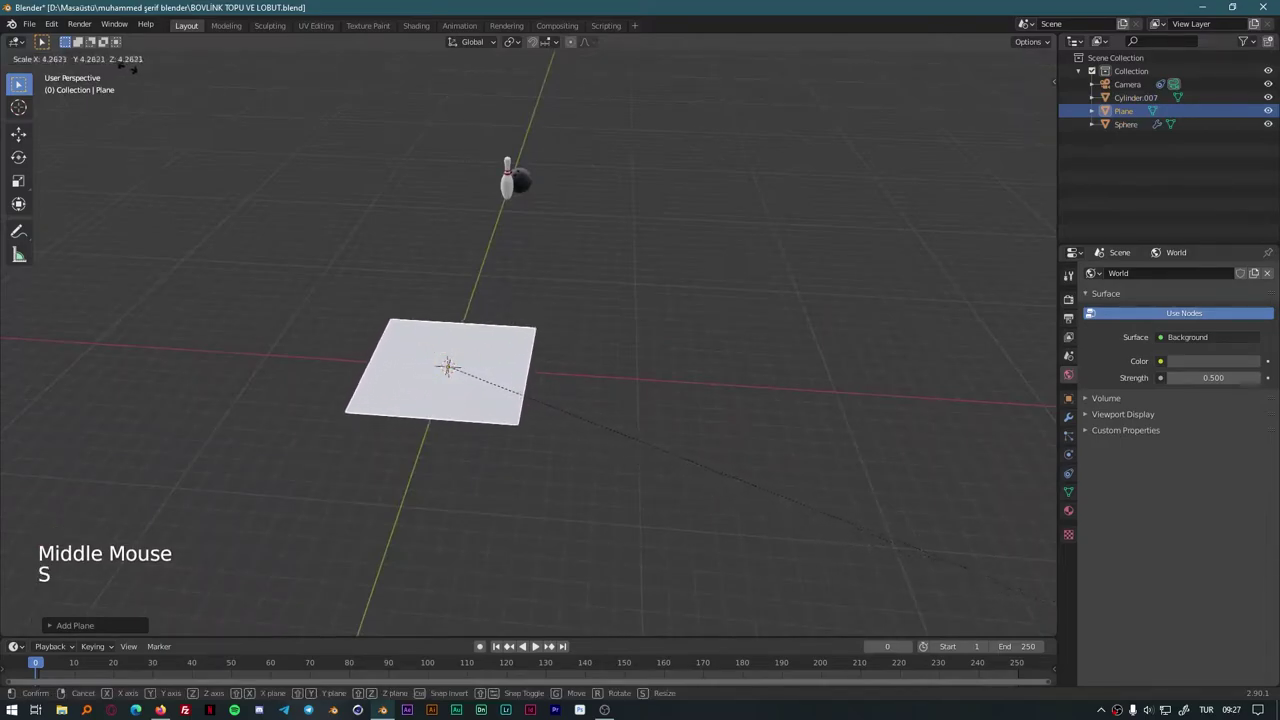
key(s)
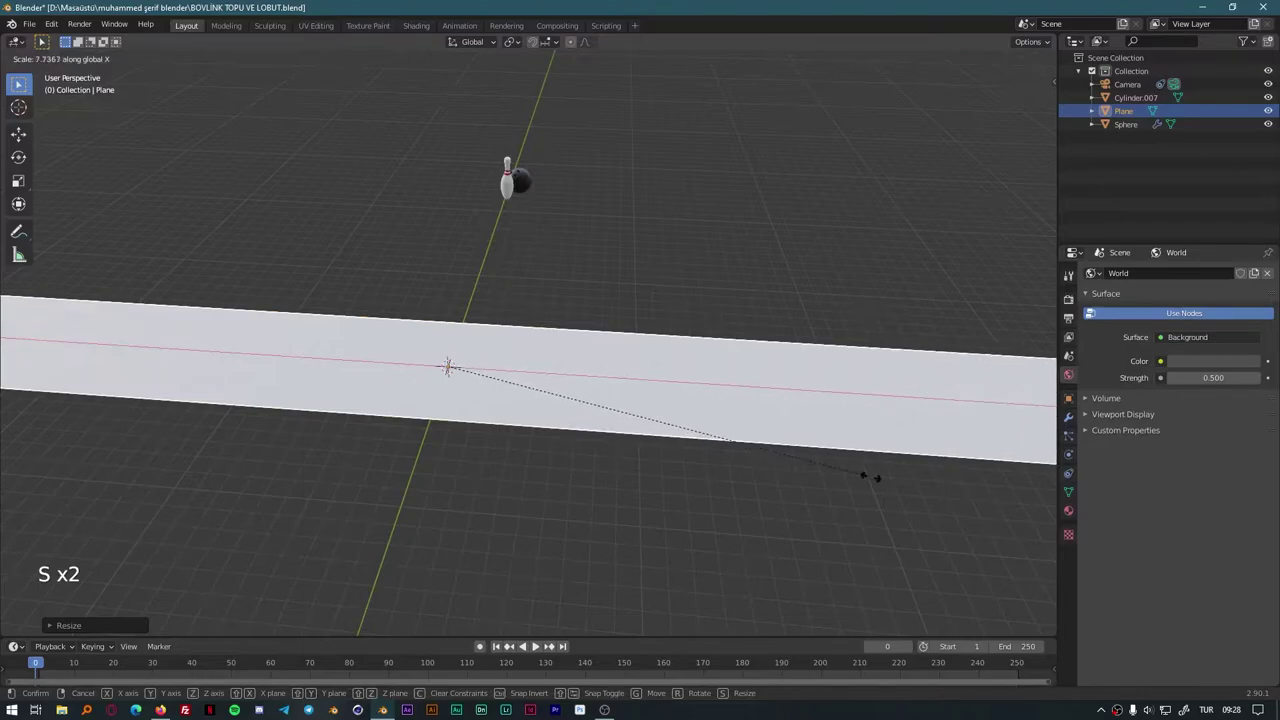
scroll(down, 3)
middle_click(361, 515)
scroll(down, 3)
key(x)
scroll(up, 3)
Step: Add a cylinder and rotate it 90 degrees about Y onto its side
click(158, 66)
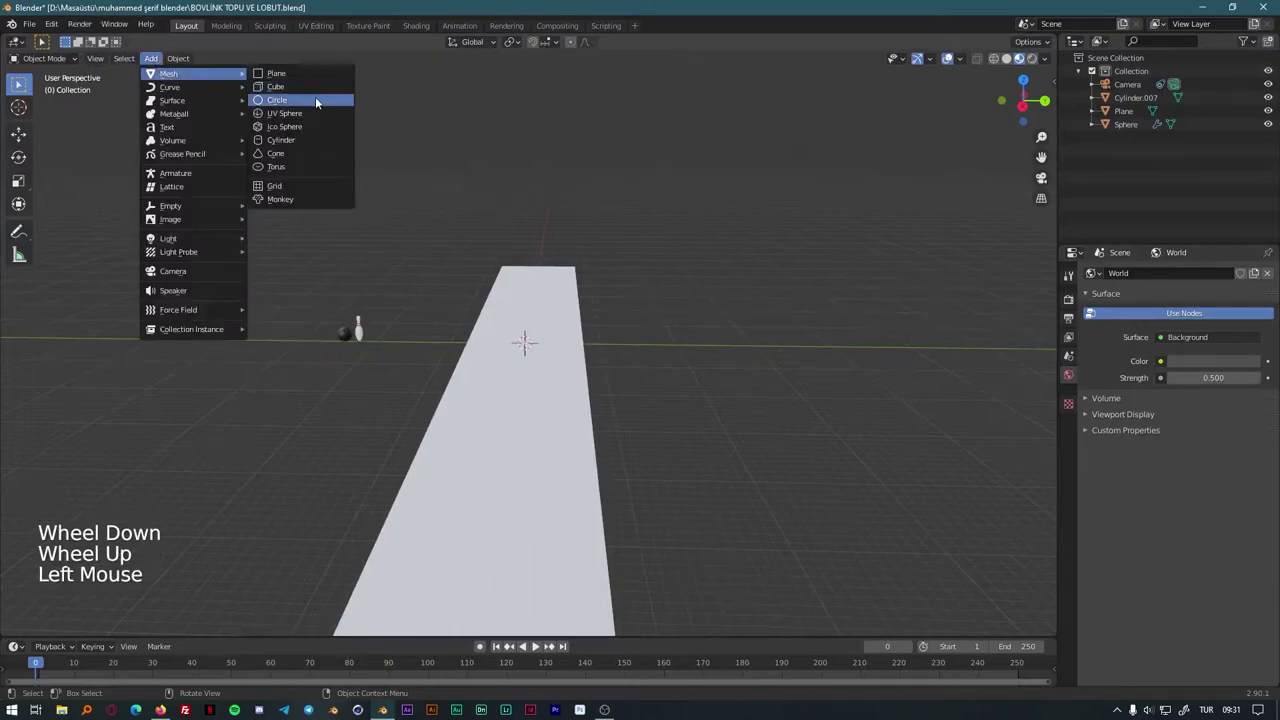
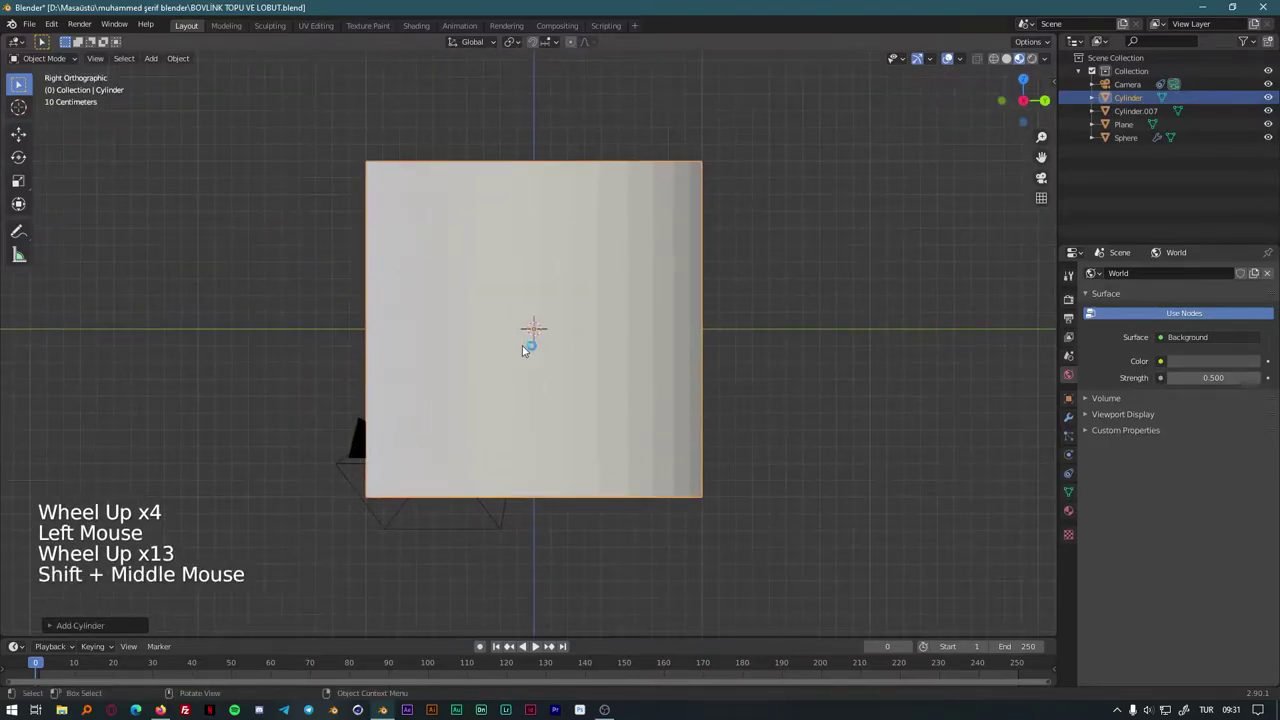
key(r)
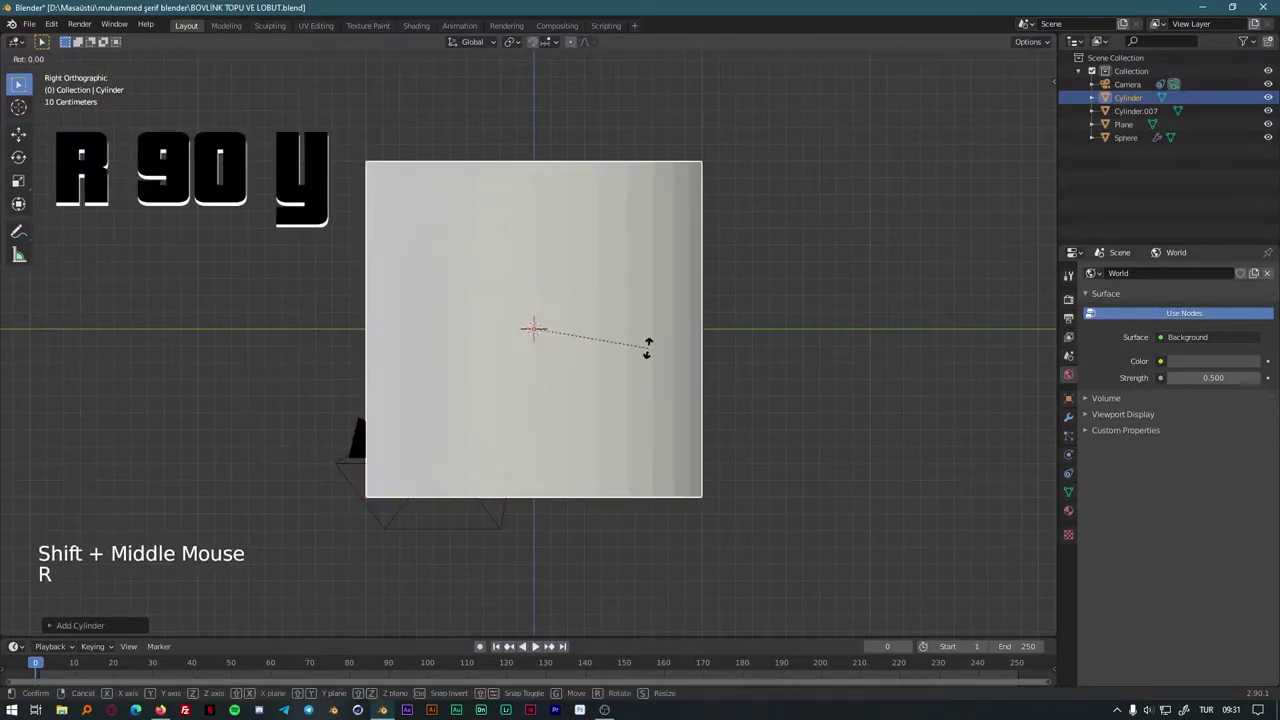
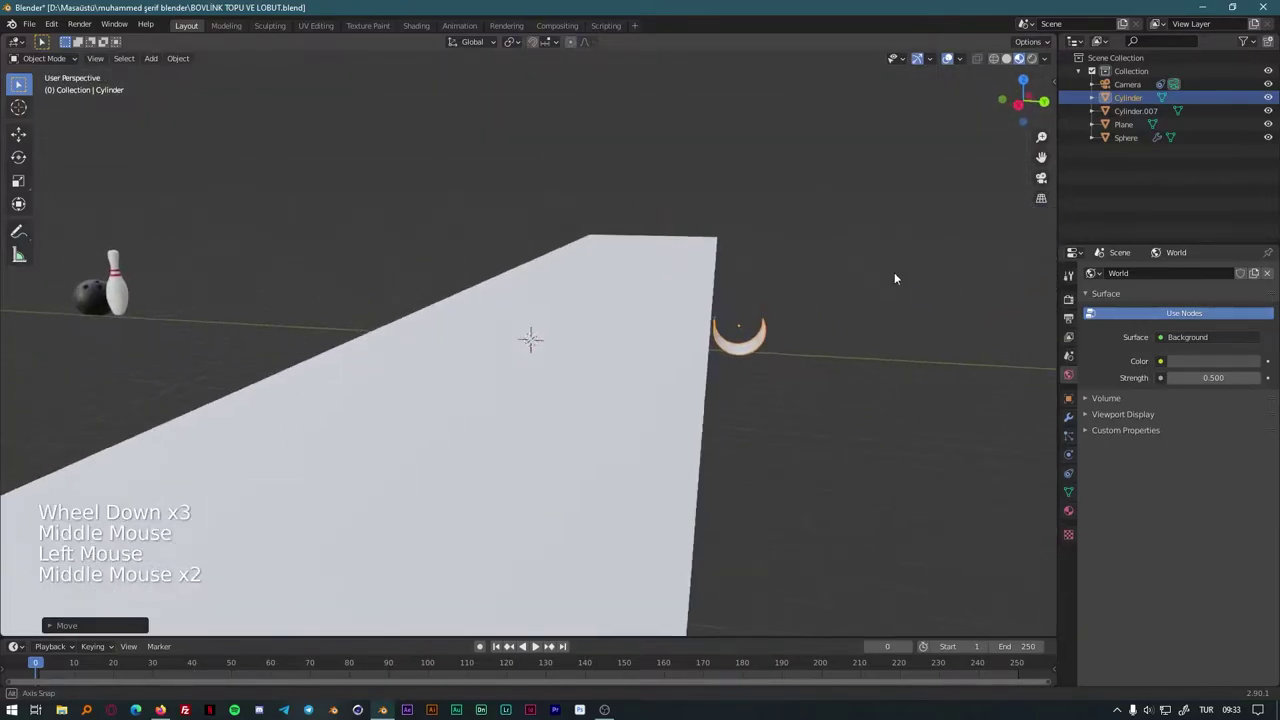
Step: Move the half-cylinder gutter along Y so it runs beside the lane edge
key(g)
middle_click(900, 502)
key(g)
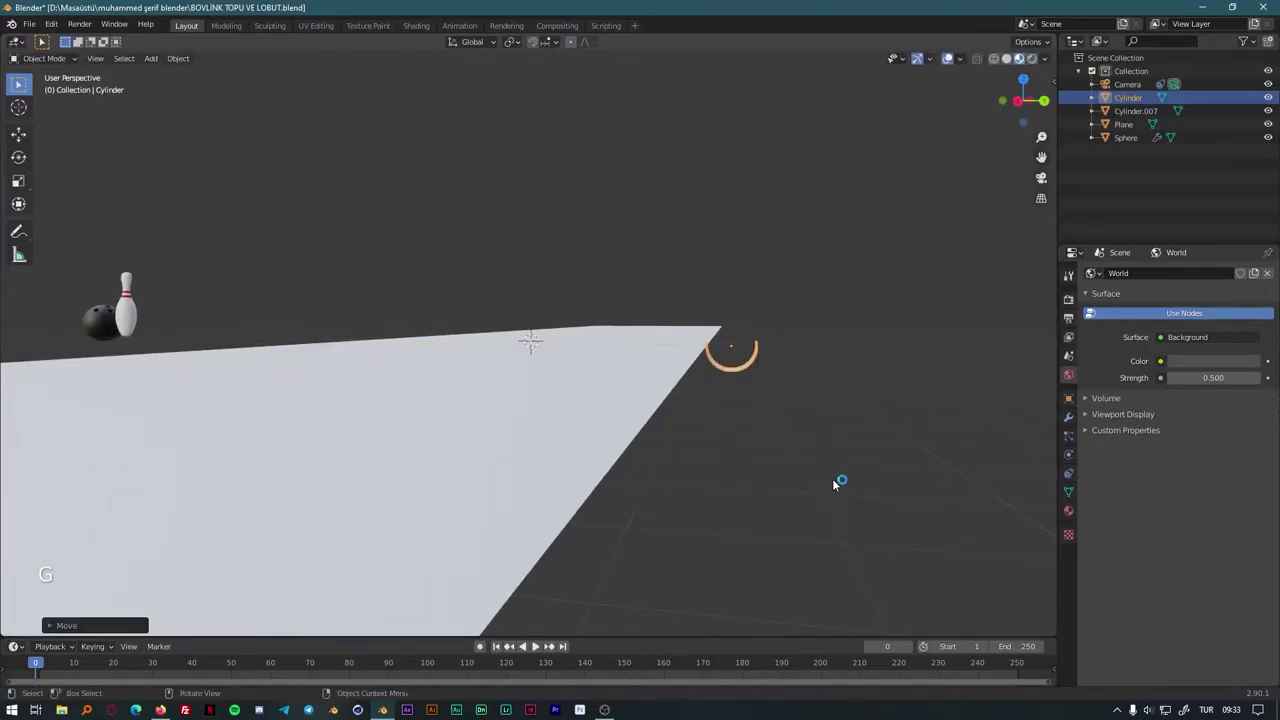
key(g)
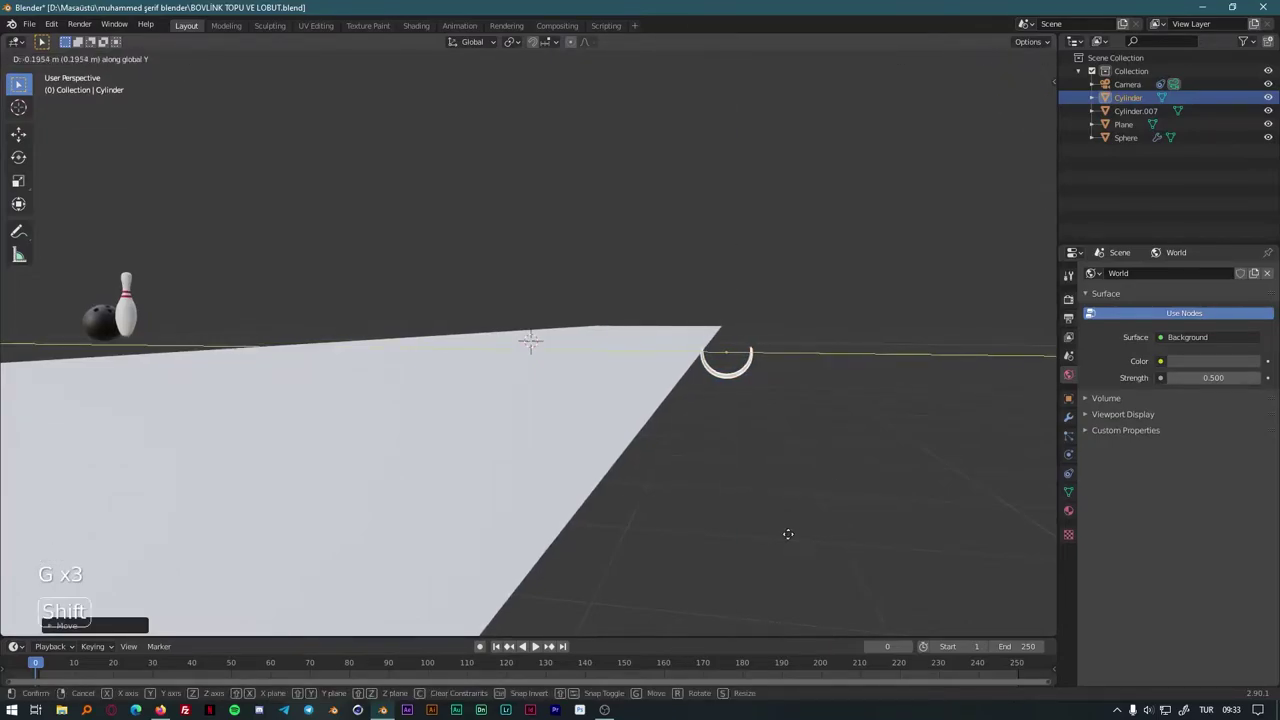
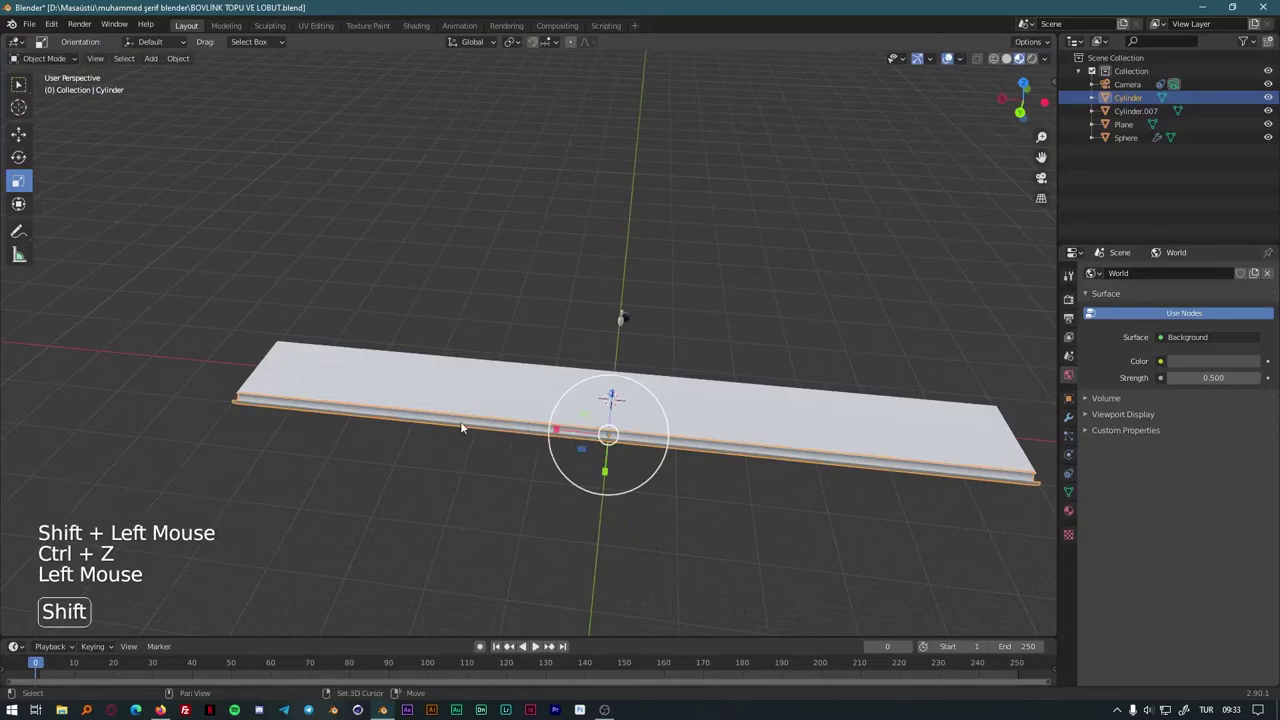
Step: Resize the gutter slightly and duplicate it as Cylinder.001 for the other side
click(561, 431)
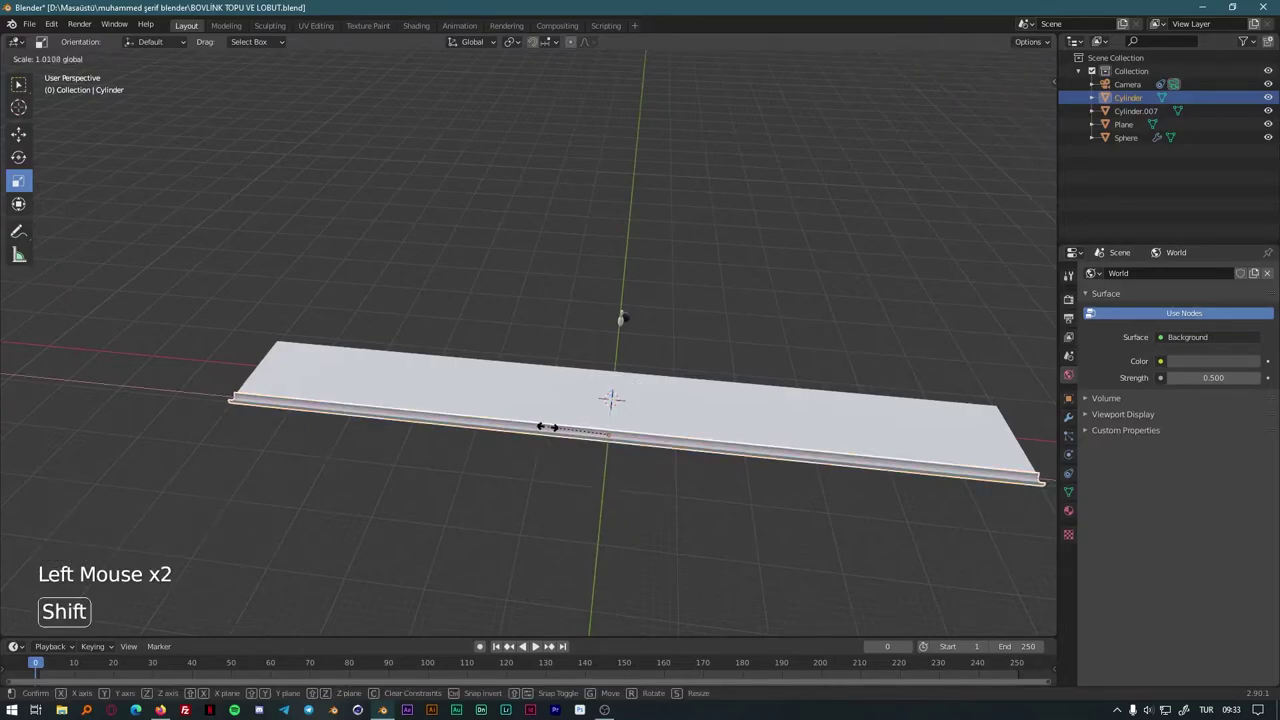
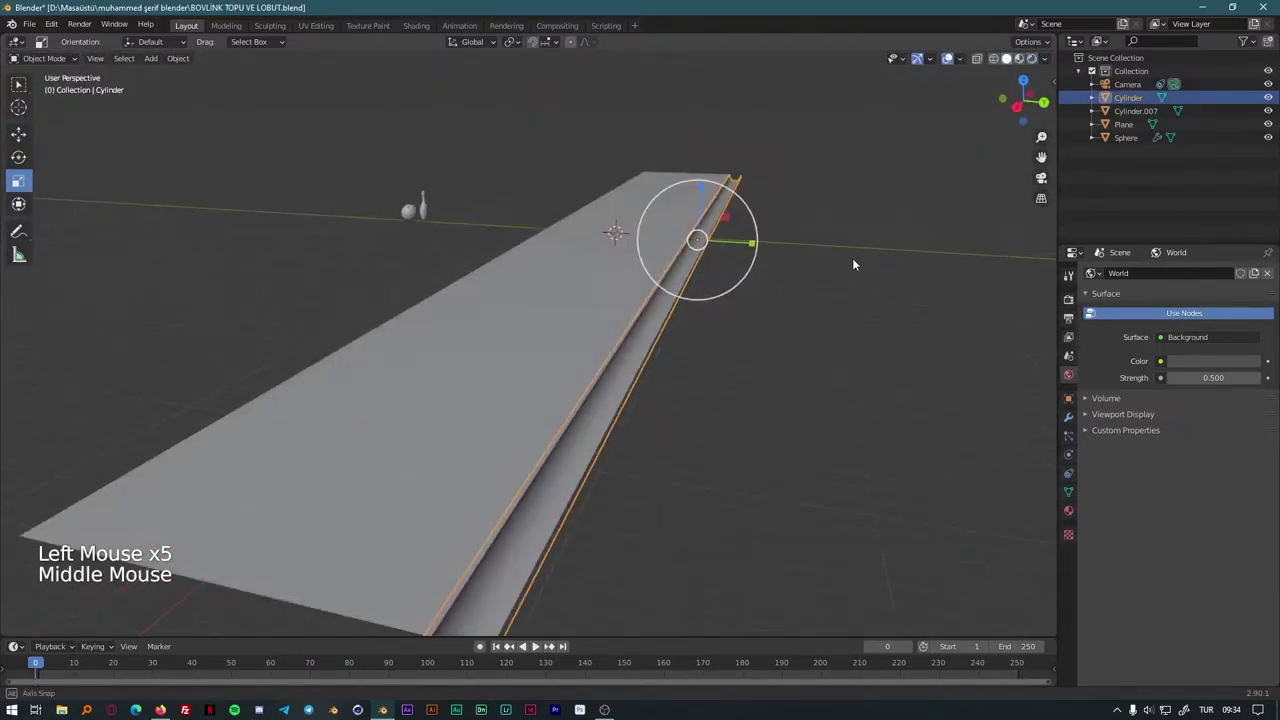
key(shift+d)
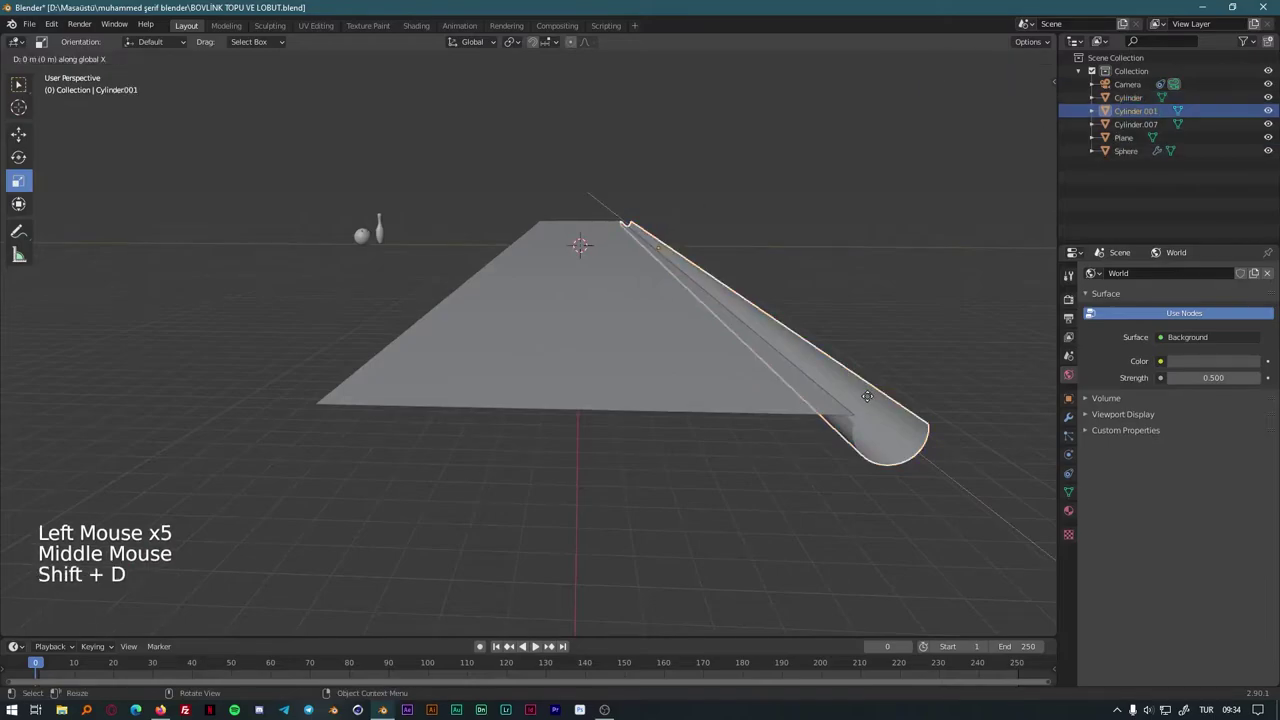
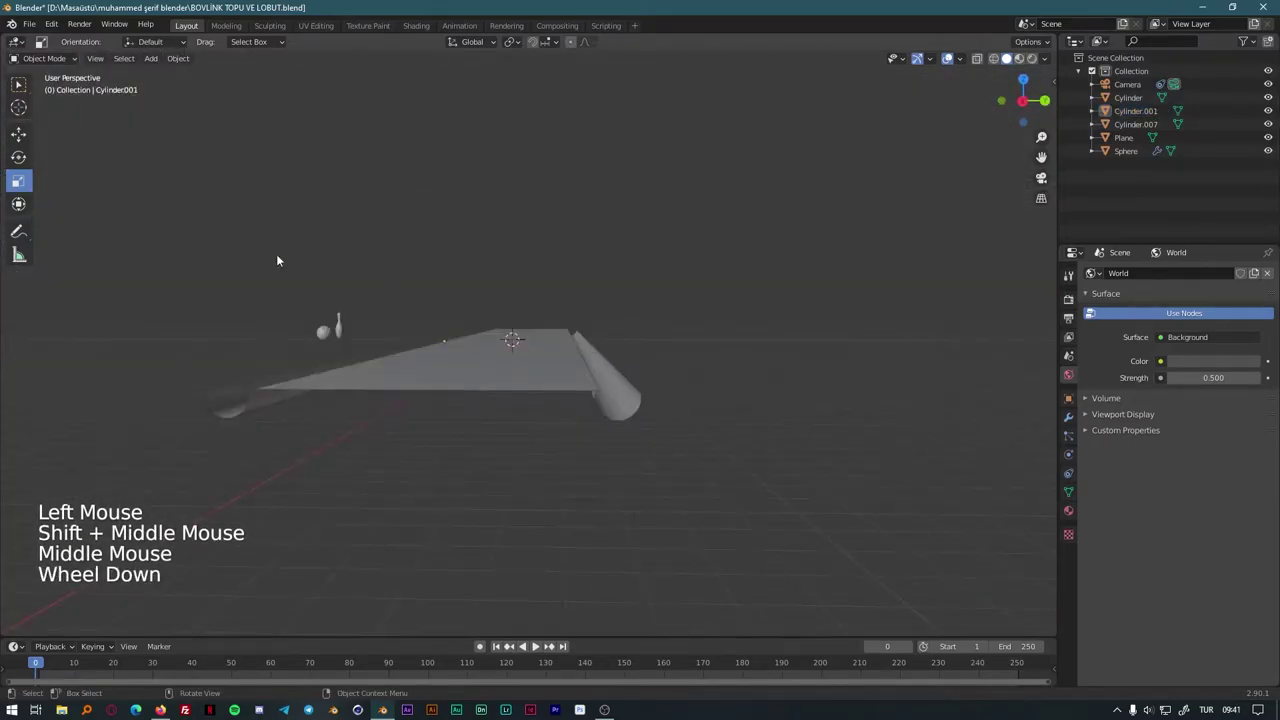
Step: Add a cube and stretch it into a long rail the length of the lane
click(157, 57)
scroll(down, 3)
key(g)
middle_click(809, 468)
scroll(down, 3)
middle_click(780, 472)
scroll(up, 3)
middle_click(856, 560)
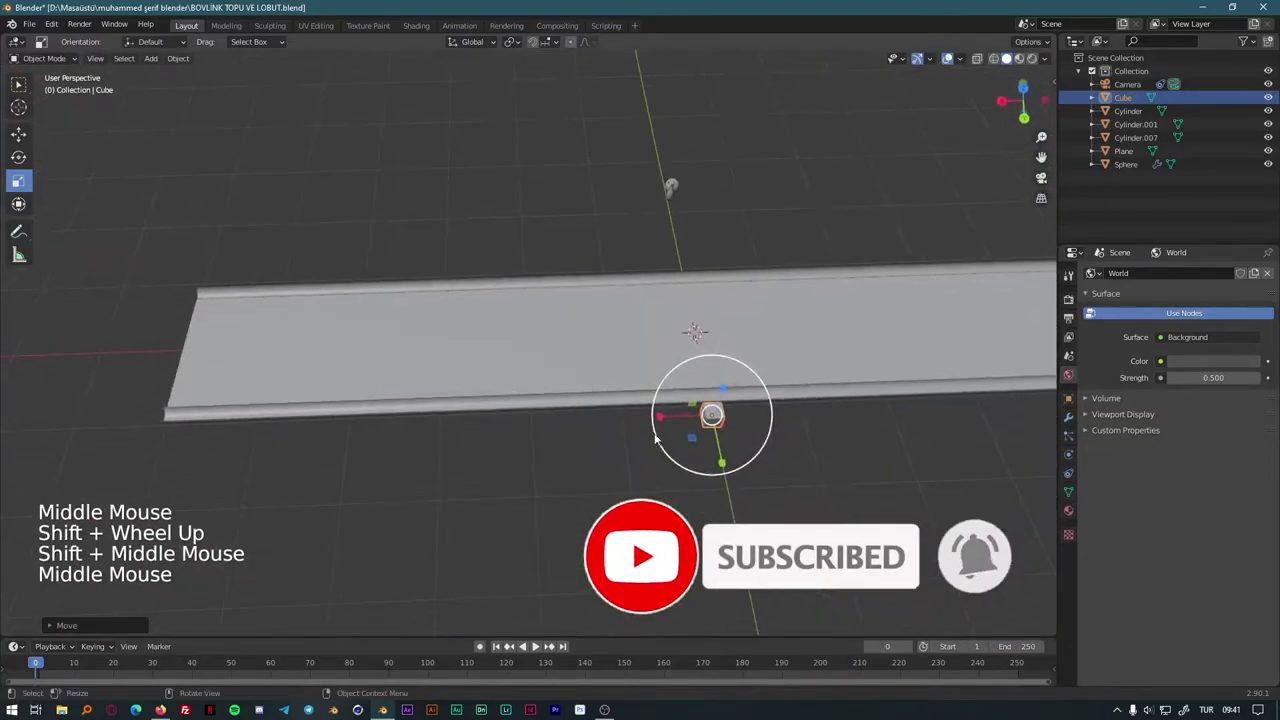
click(856, 560)
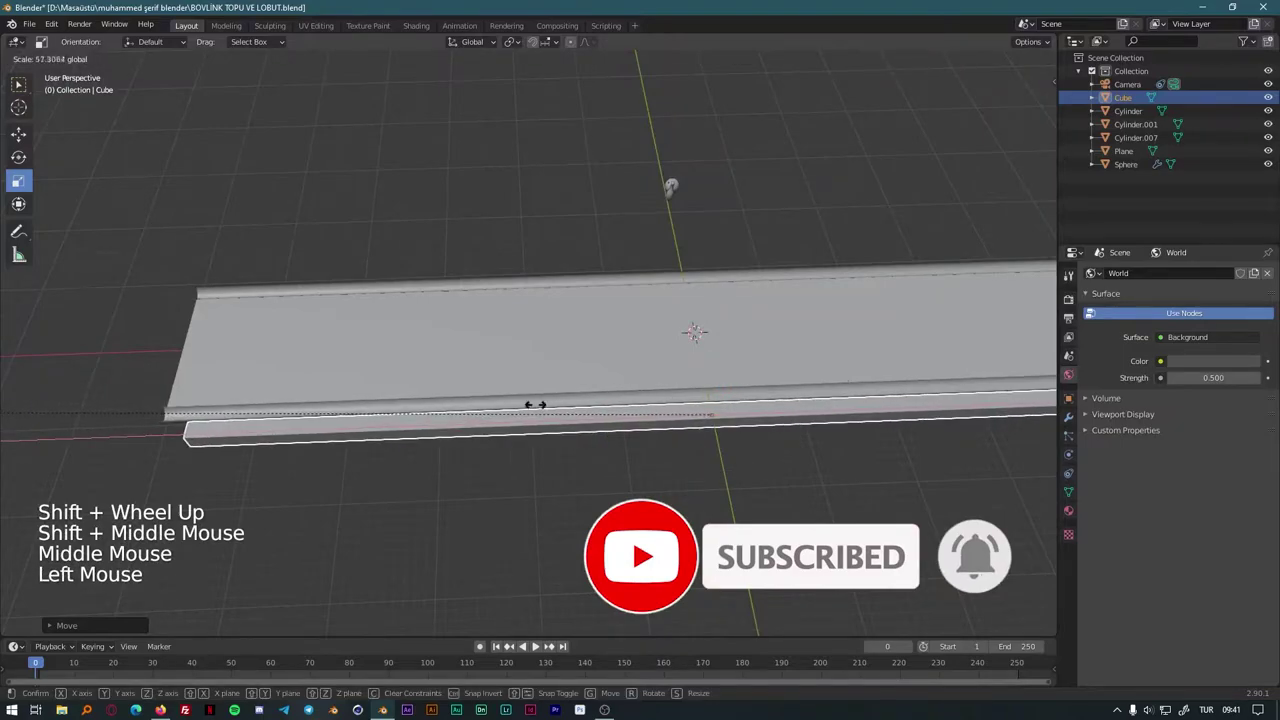
Step: Move the rail along the lane and set it just beside the gutter
middle_click(811, 657)
middle_click(593, 550)
scroll(down, 3)
middle_click(984, 394)
middle_click(830, 491)
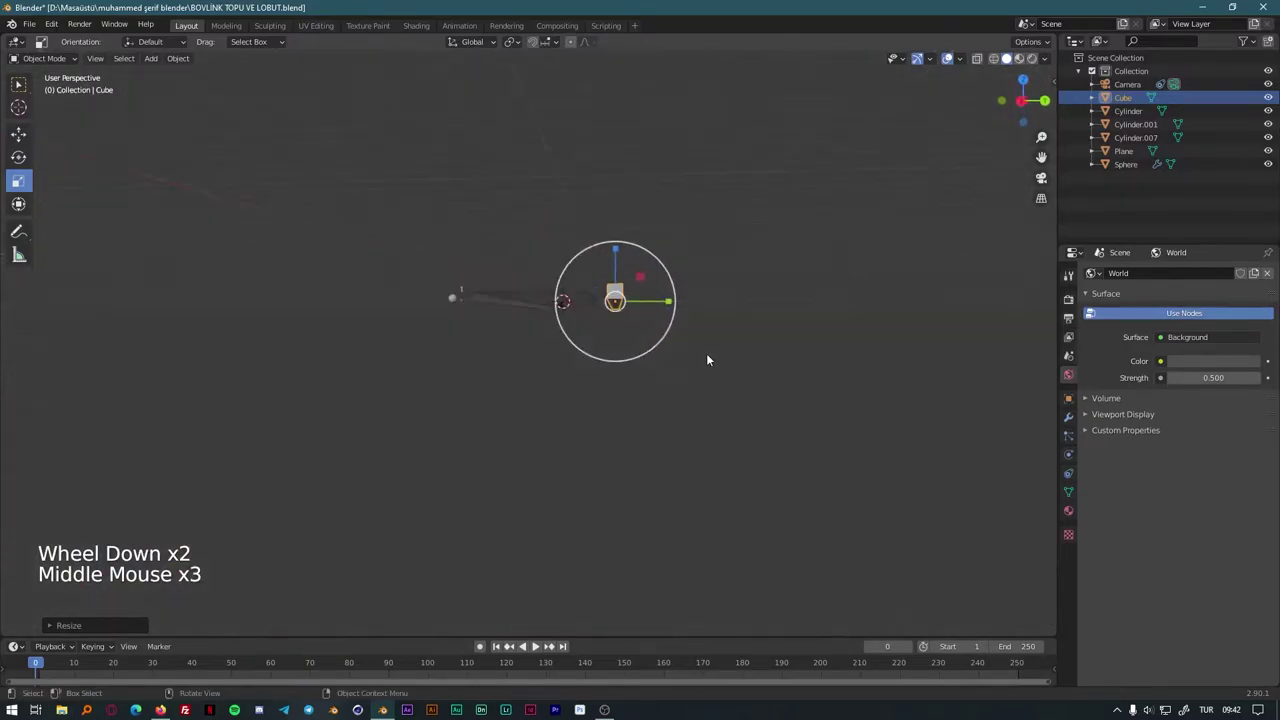
scroll(up, 3)
middle_click(767, 373)
middle_click(705, 439)
key(g)
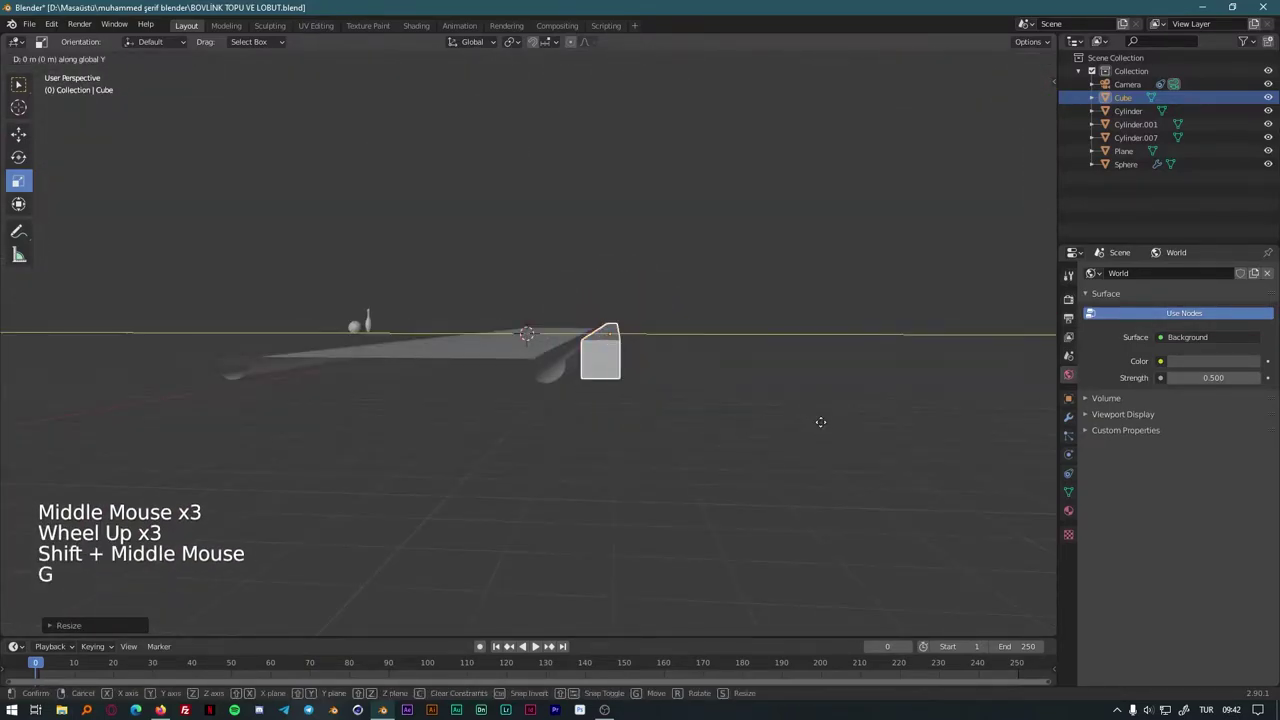
middle_click(771, 439)
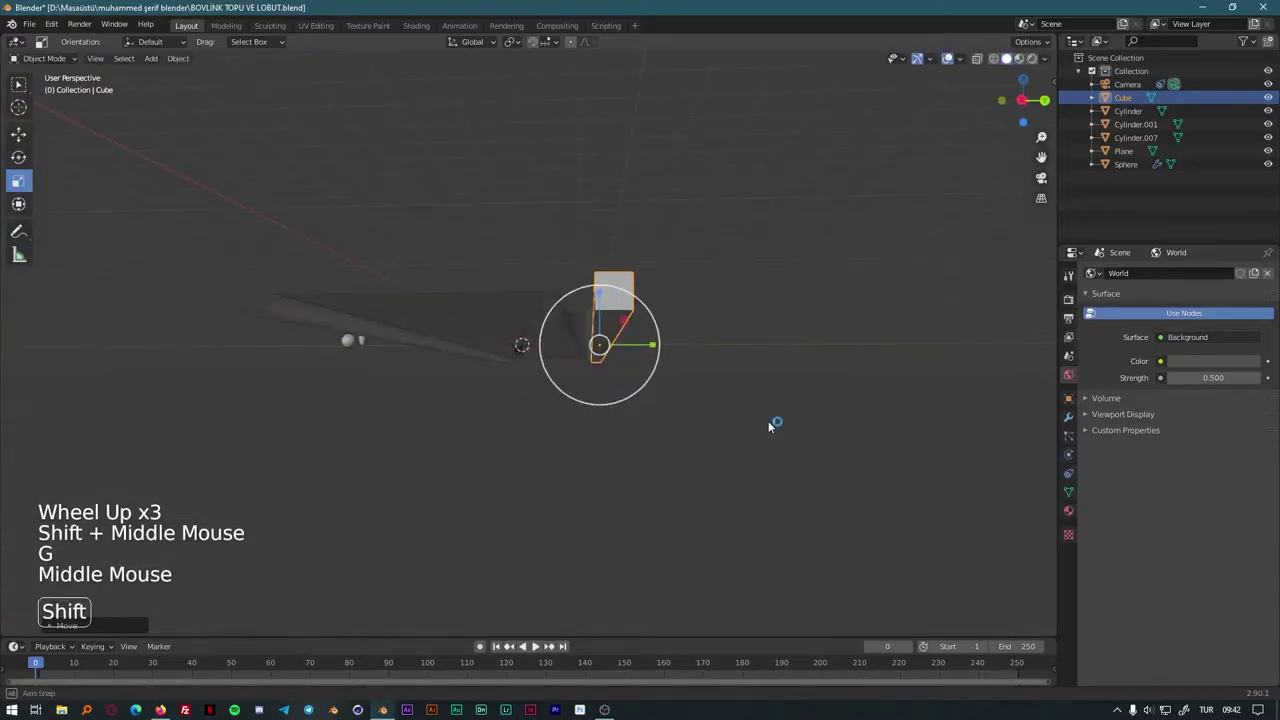
key(g)
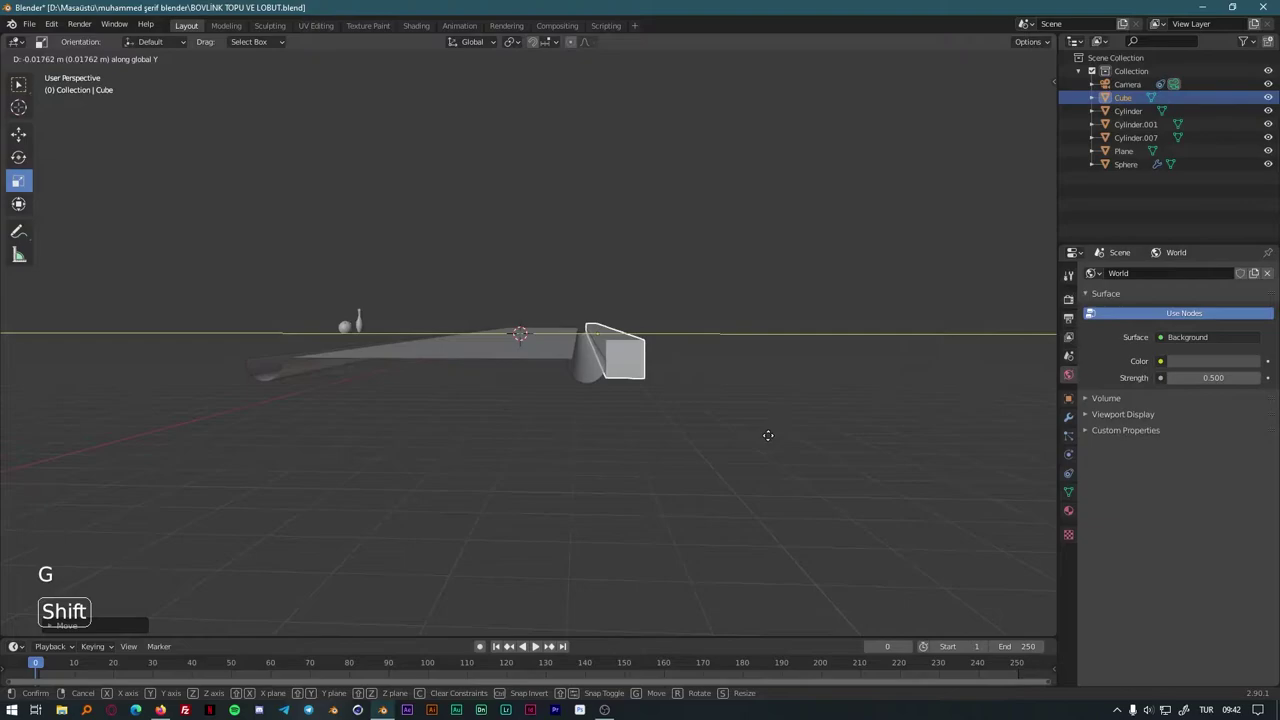
click(602, 284)
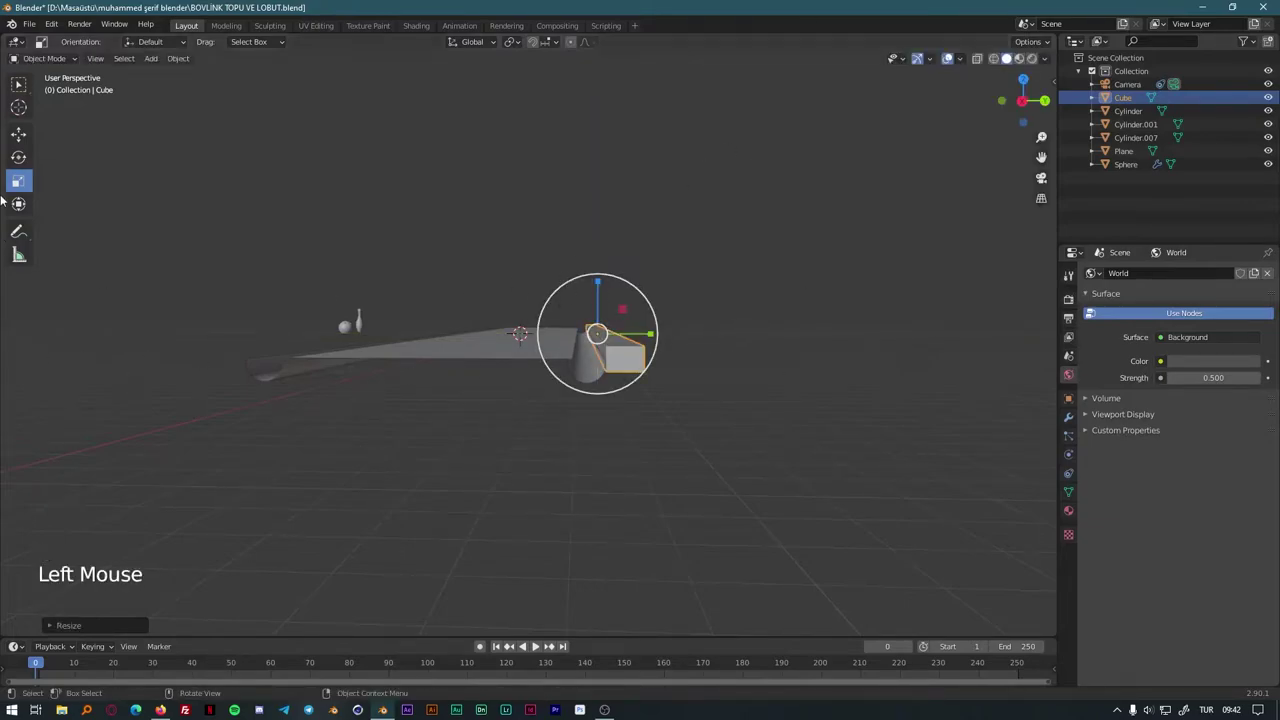
Step: In Edit Mode, loop-cut the rail lengthwise and raise the loop along Z for a peaked top
key(Tab)
click(122, 59)
middle_click(122, 59)
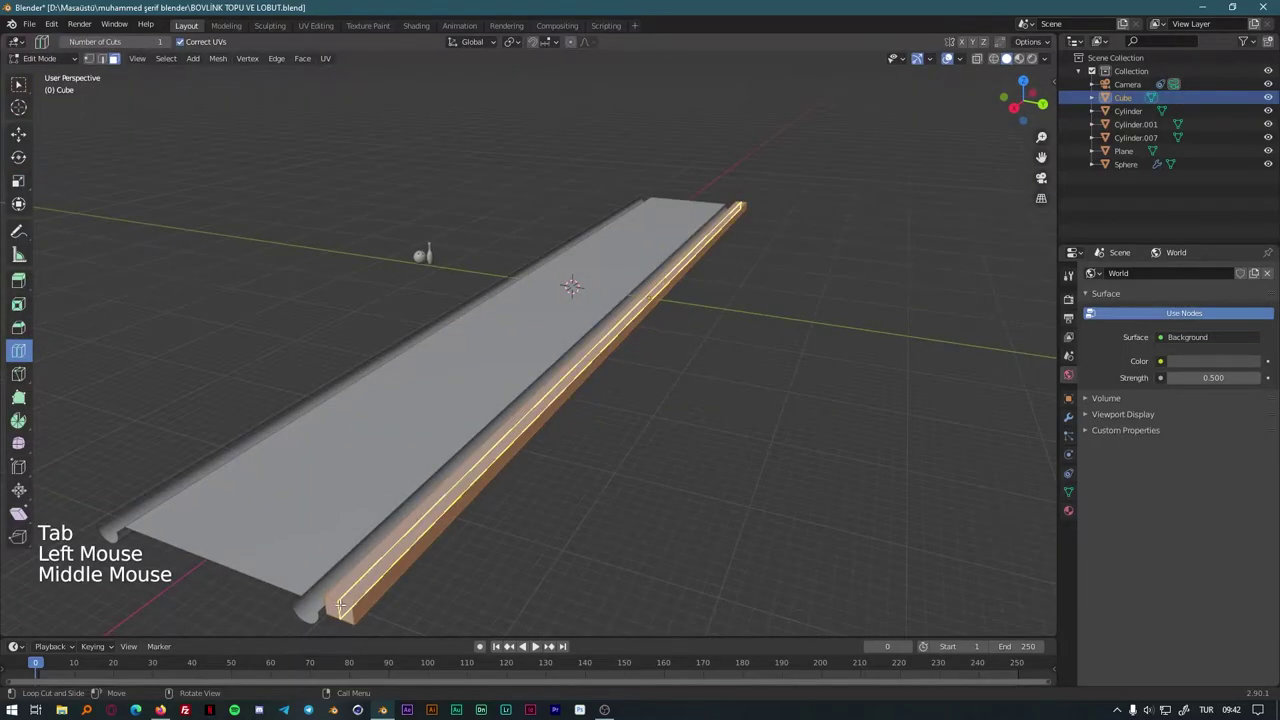
click(122, 59)
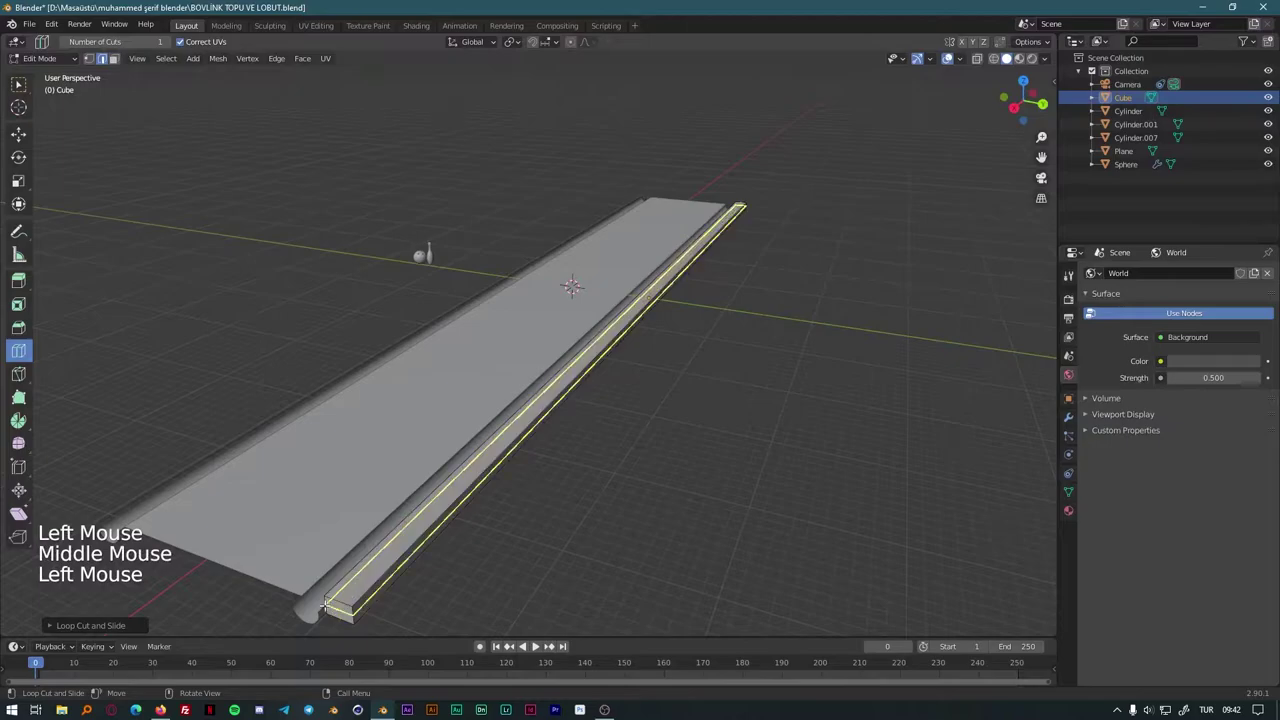
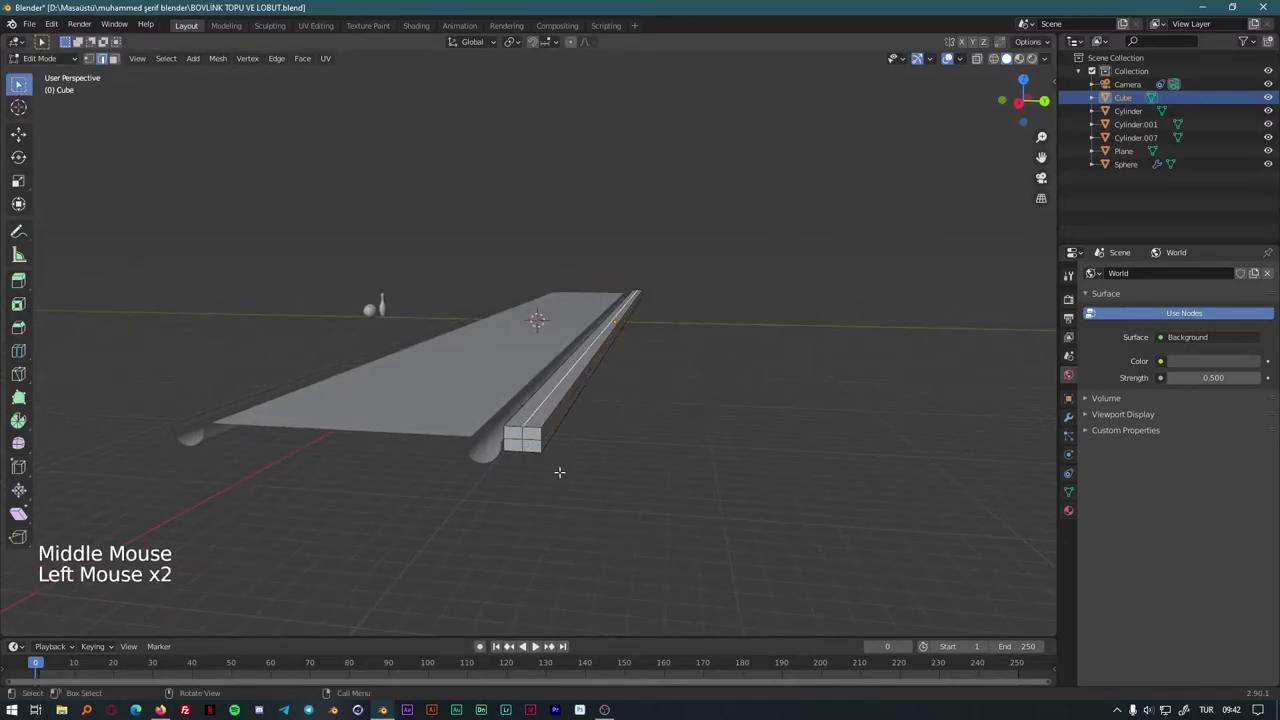
key(g)
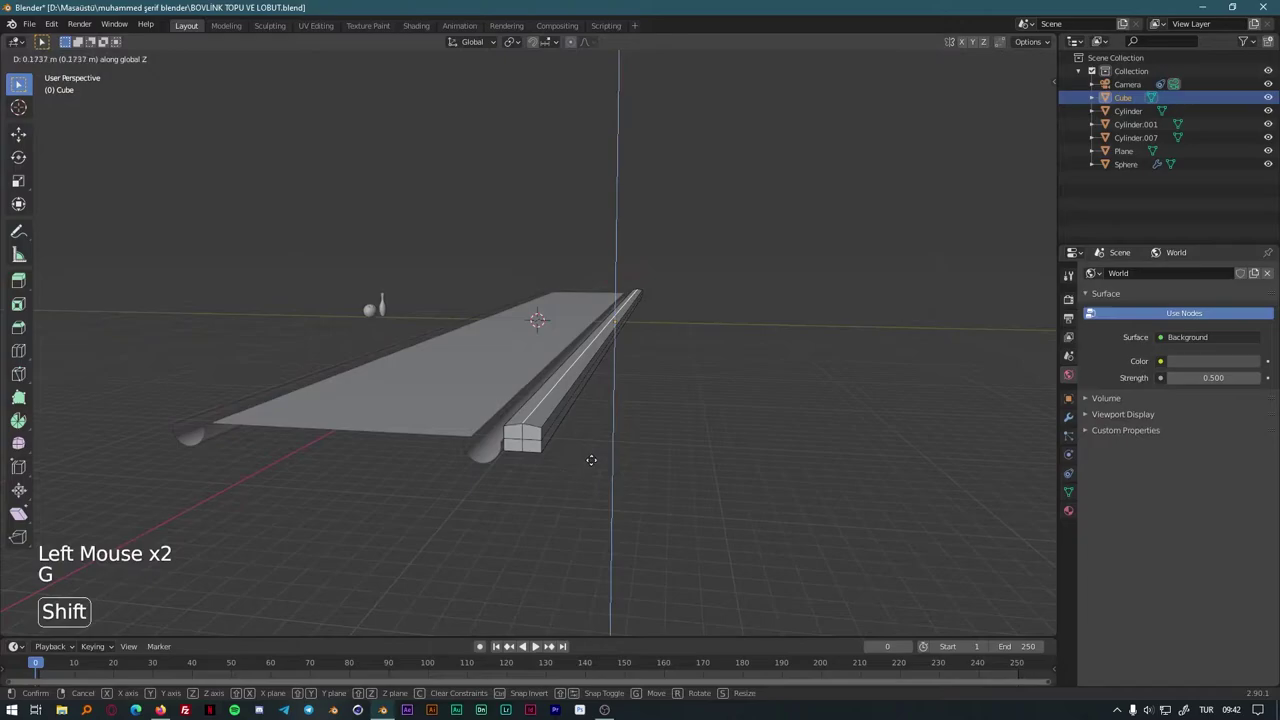
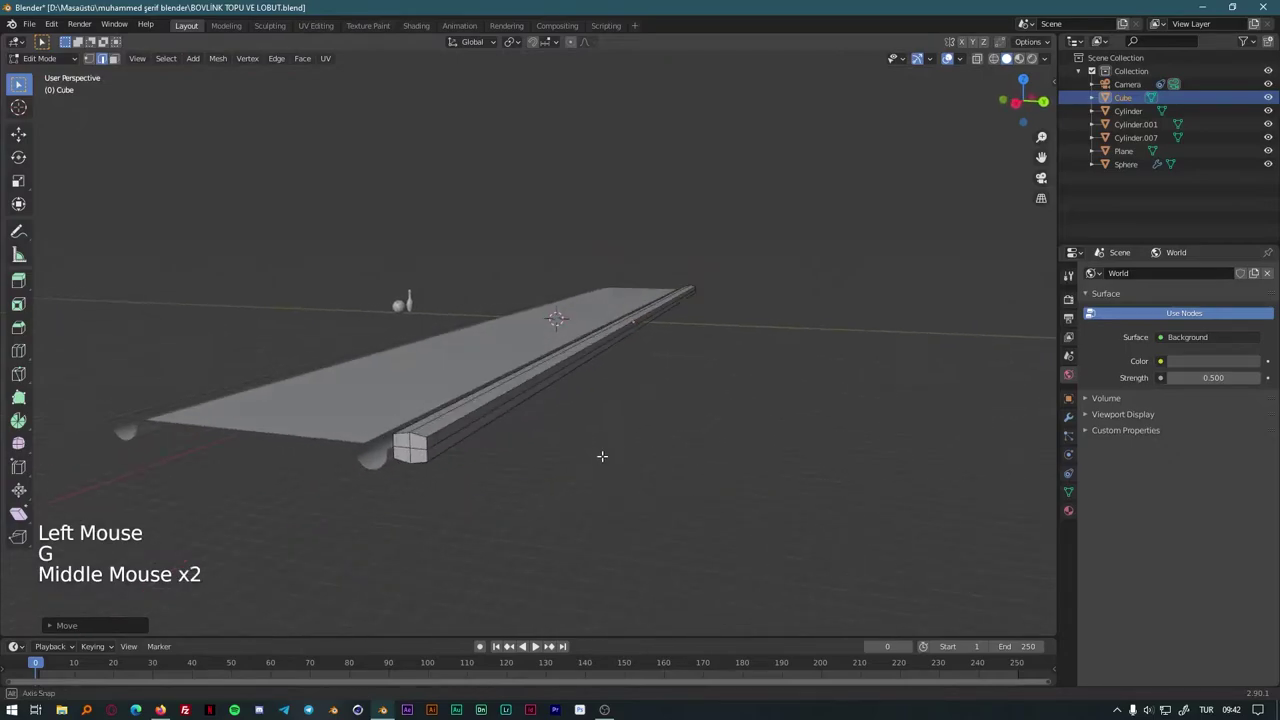
key(Tab)
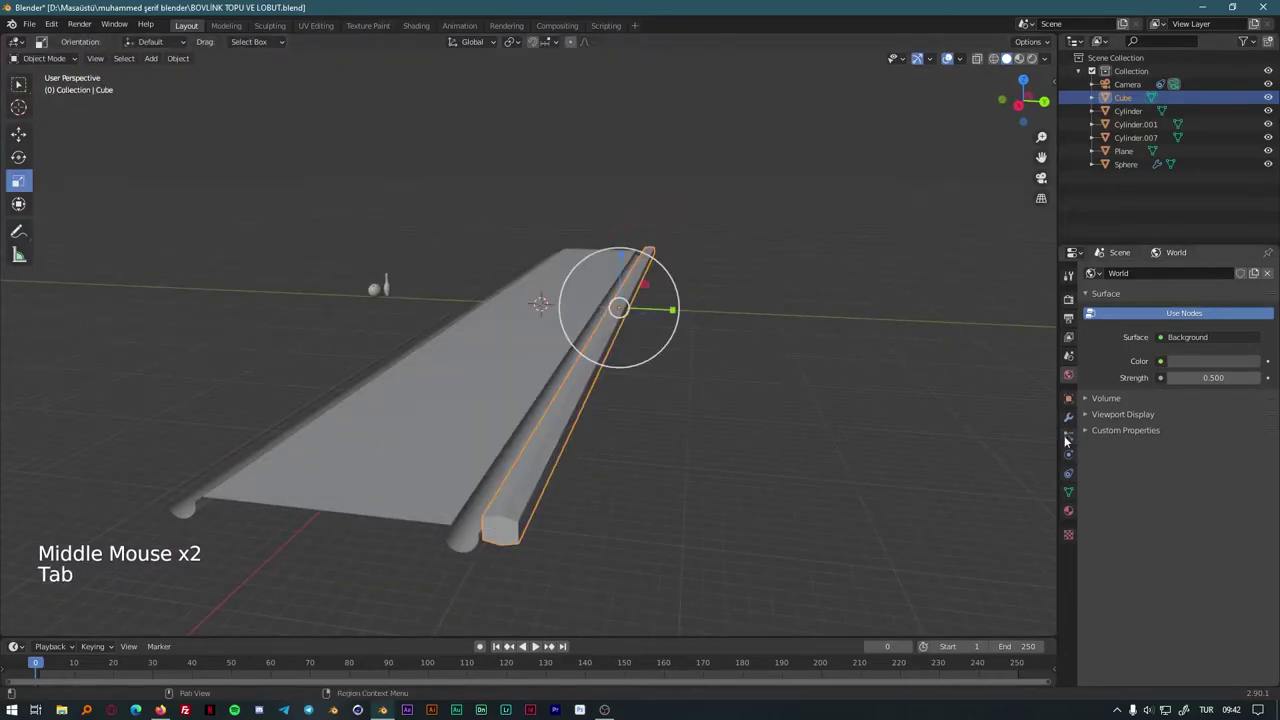
Step: Add a Subdivision Surface modifier to smooth the rail
click(1073, 419)
click(1141, 275)
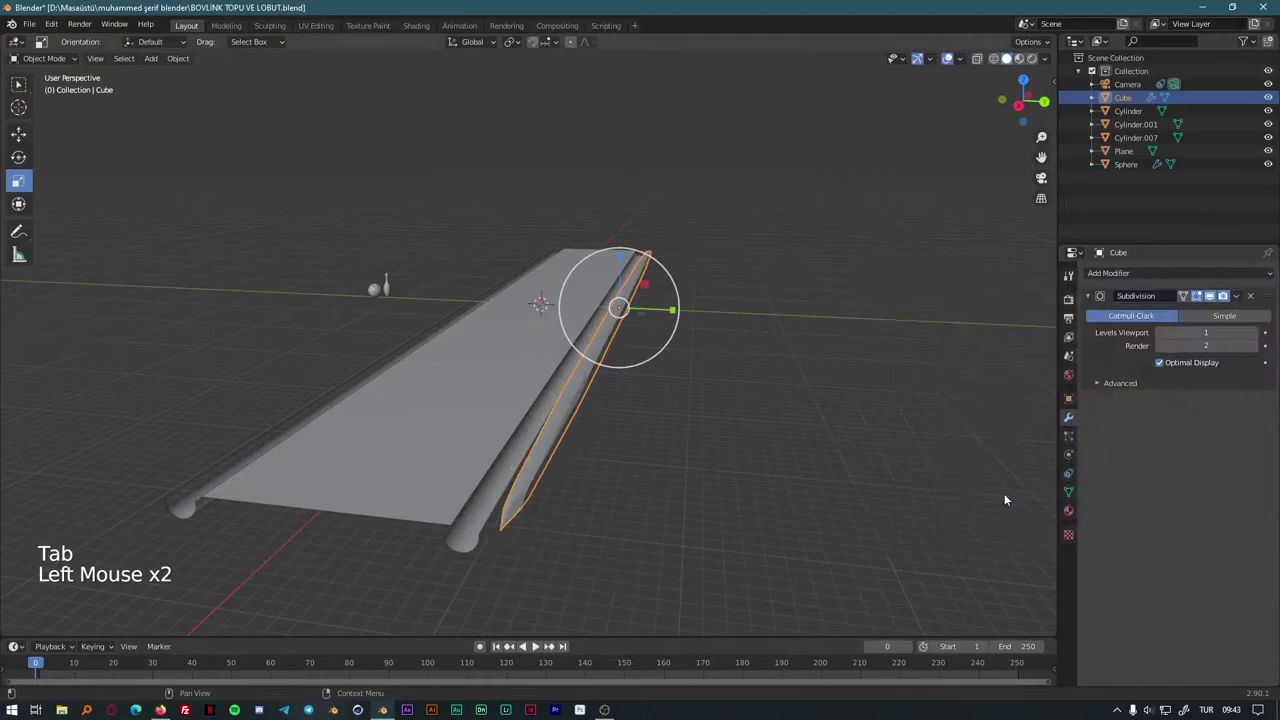
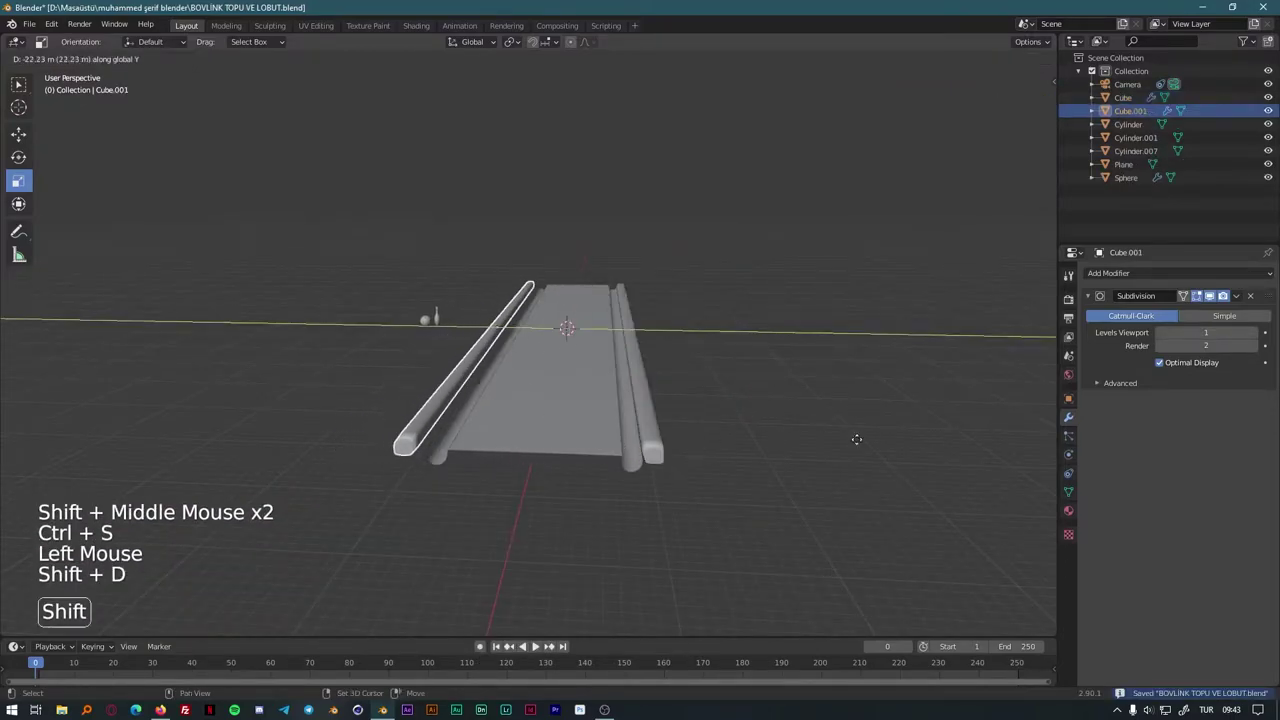
Step: Slide rail Cube.001 along Y so its end lines up with the lane
middle_click(545, 491)
scroll(up, 3)
middle_click(551, 482)
middle_click(537, 478)
key(g)
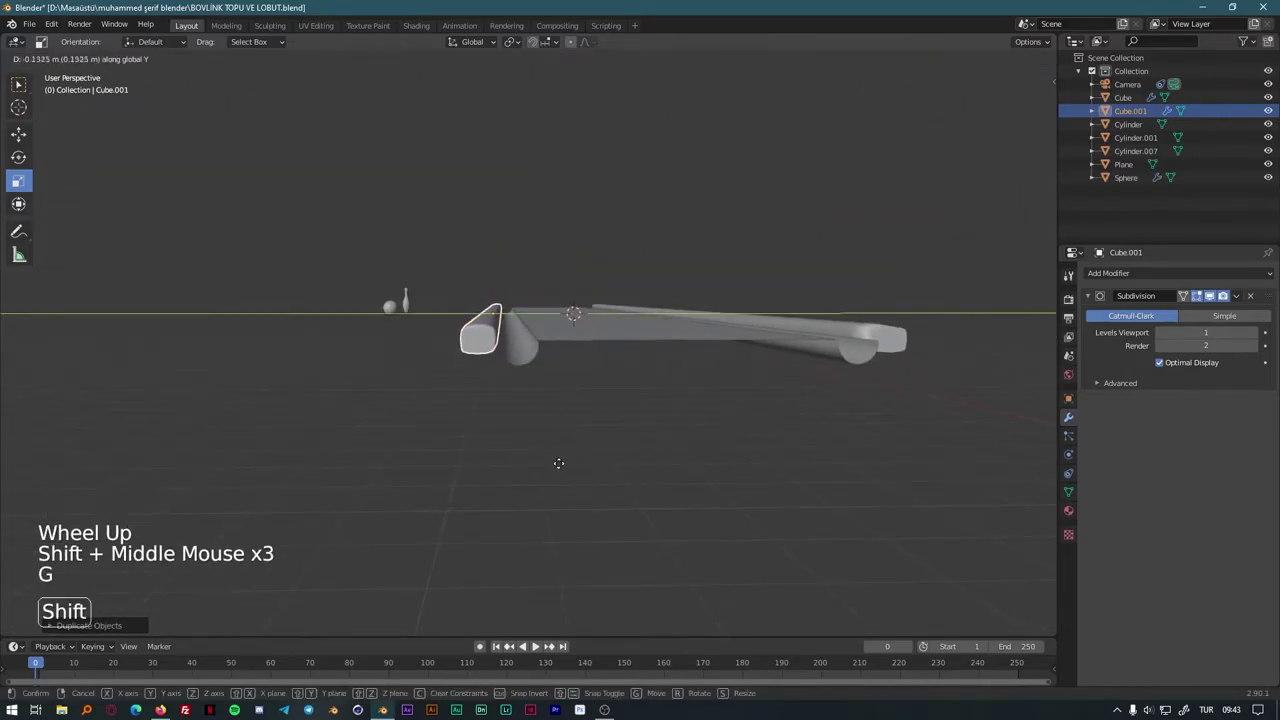
middle_click(720, 491)
click(751, 485)
Step: Orbit toward the lane end and bring up the Add Mesh list
middle_click(749, 492)
middle_click(683, 478)
middle_click(662, 503)
middle_click(573, 524)
middle_click(597, 454)
middle_click(578, 486)
scroll(up, 3)
click(155, 66)
scroll(up, 3)
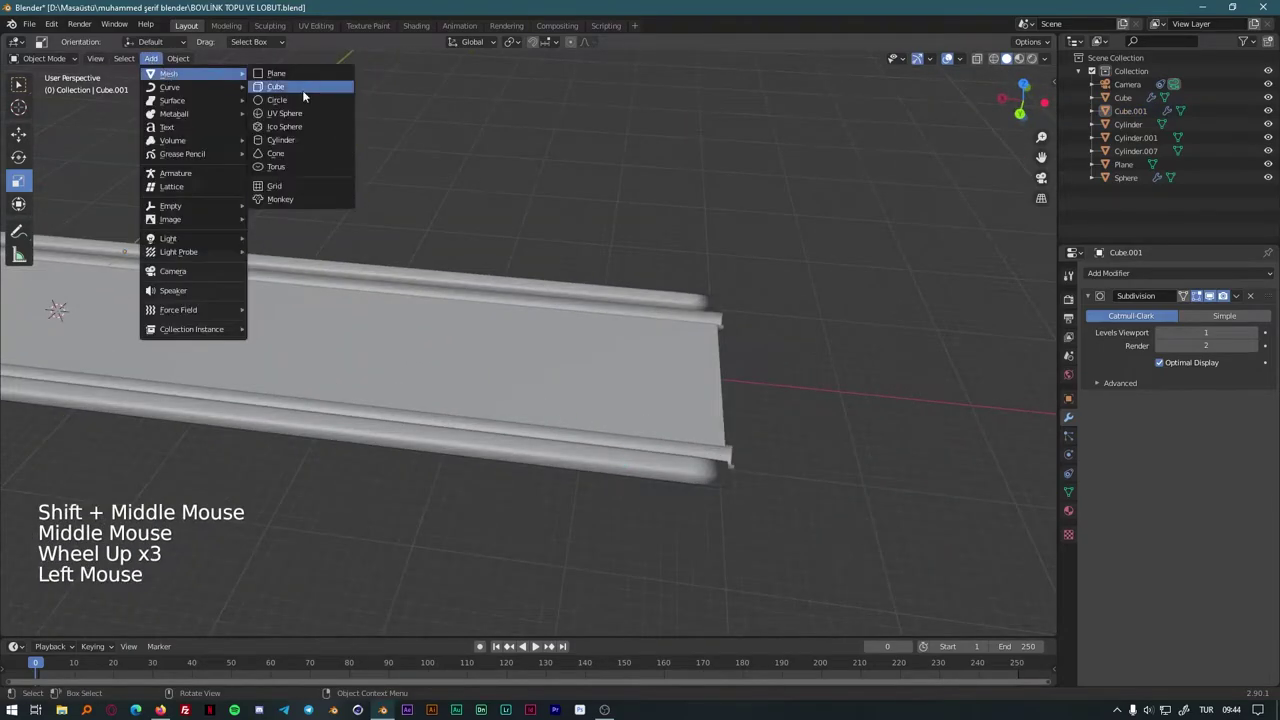
Step: Move new Cube.002 out along X to the lane end and check the flat block
key(g)
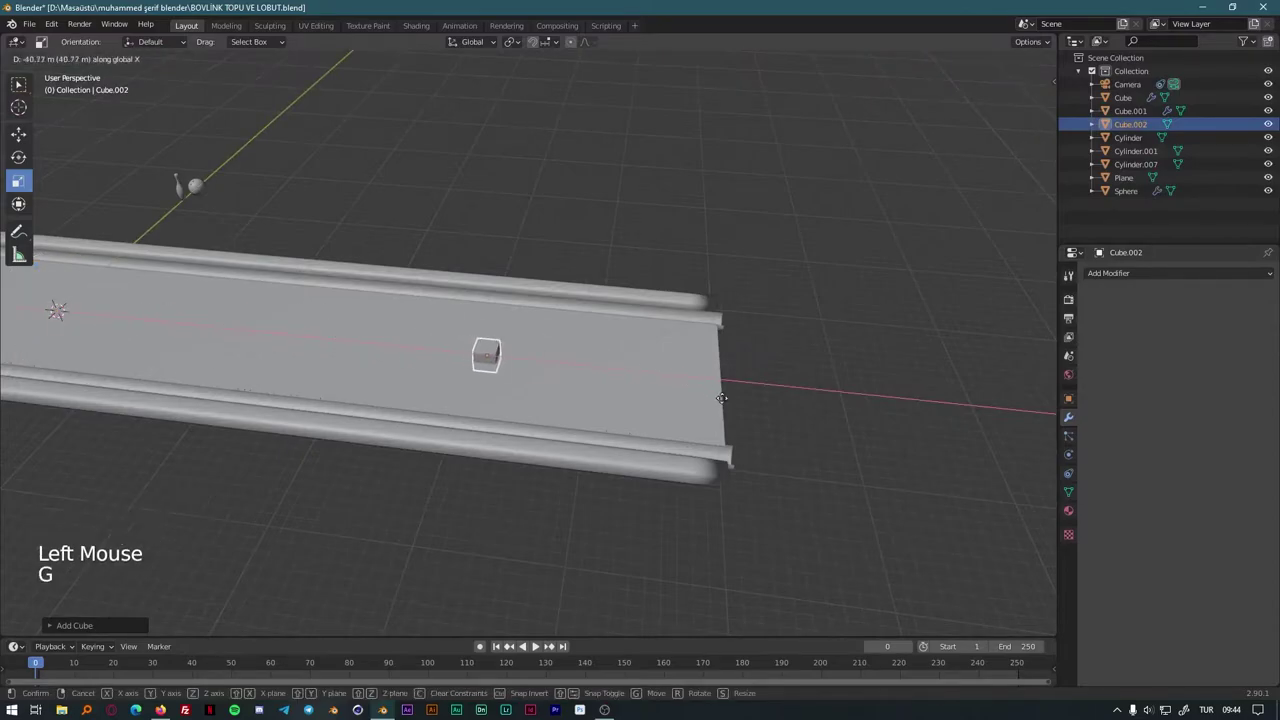
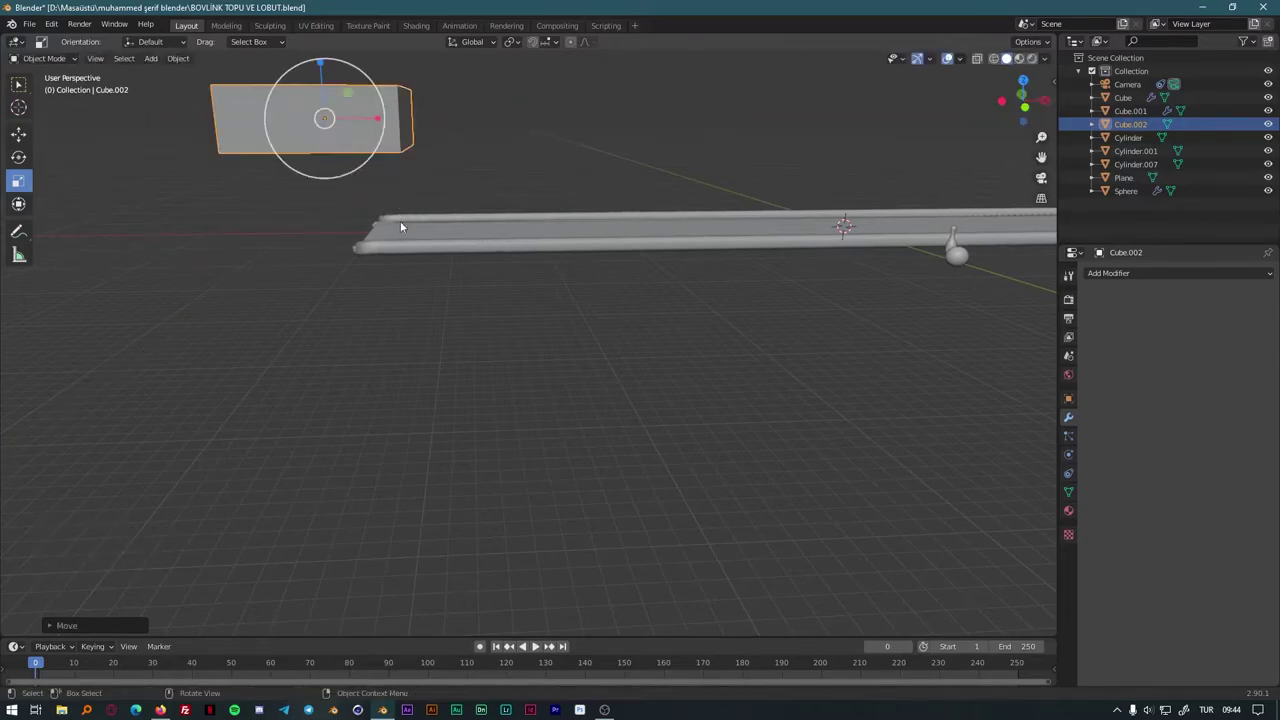
middle_click(486, 289)
middle_click(687, 374)
middle_click(666, 455)
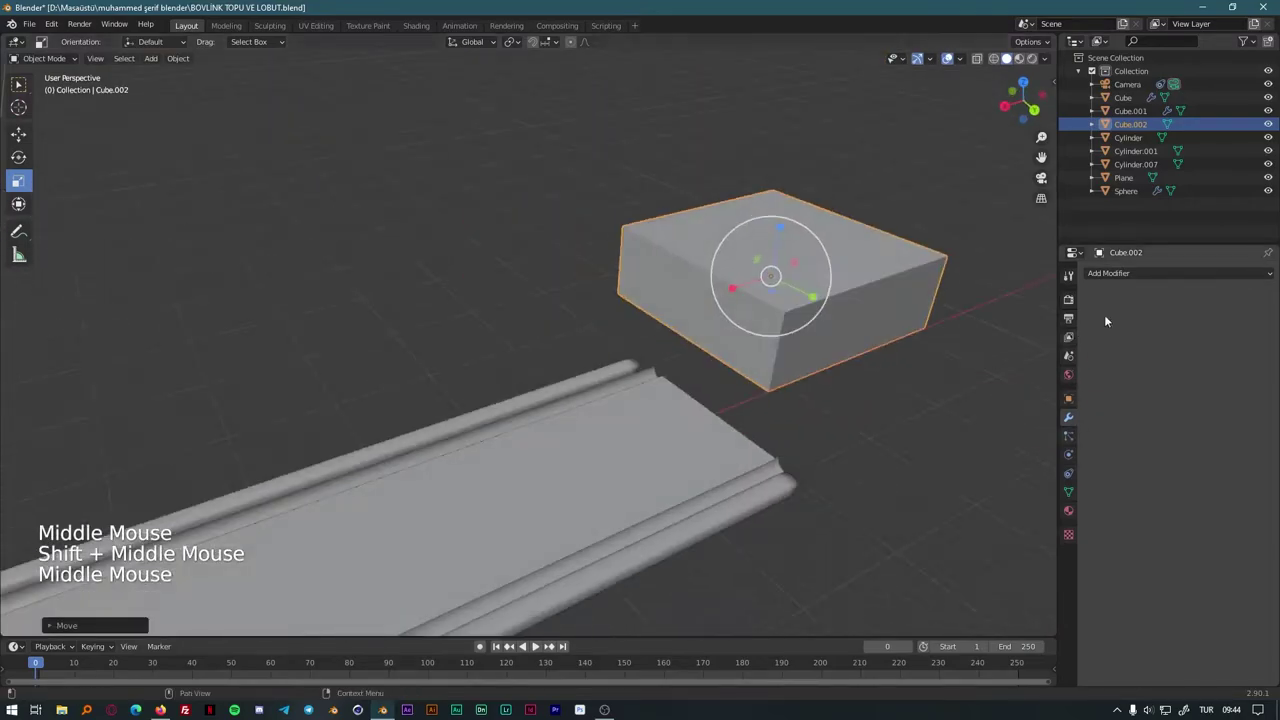
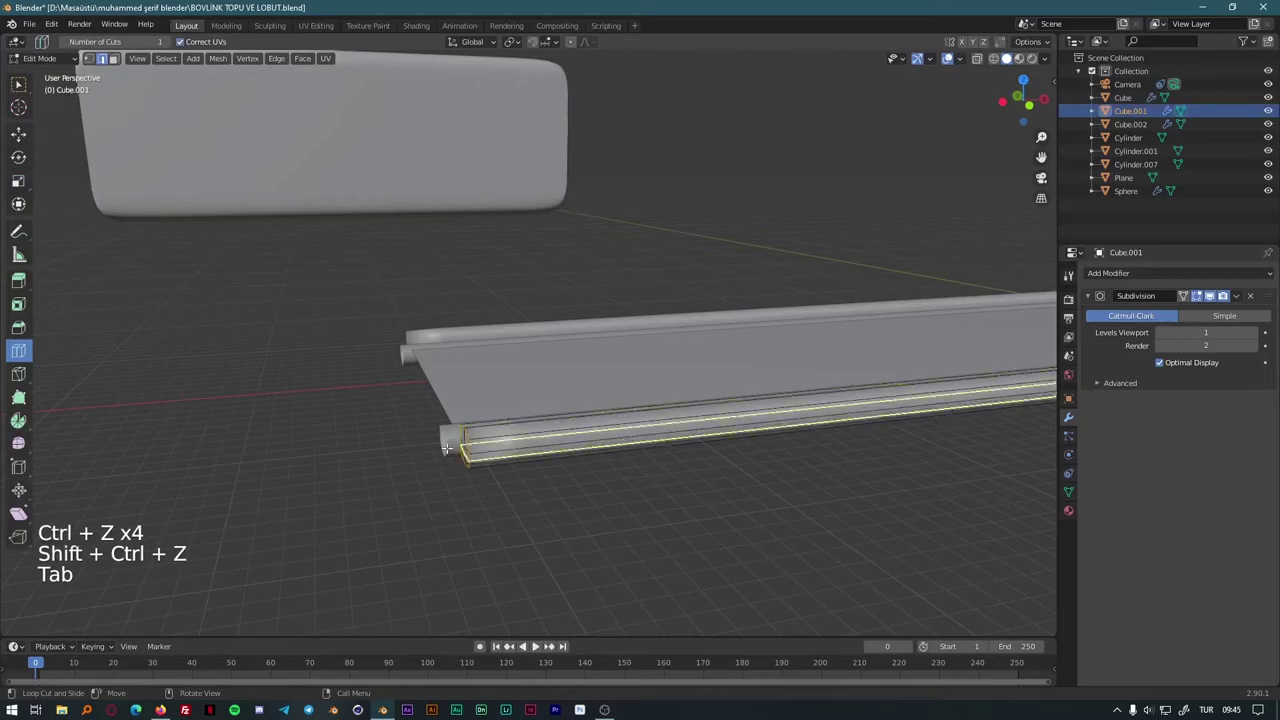
Step: Select both rails and join them into one object with Ctrl+J
key(Tab)
middle_click(422, 532)
click(396, 396)
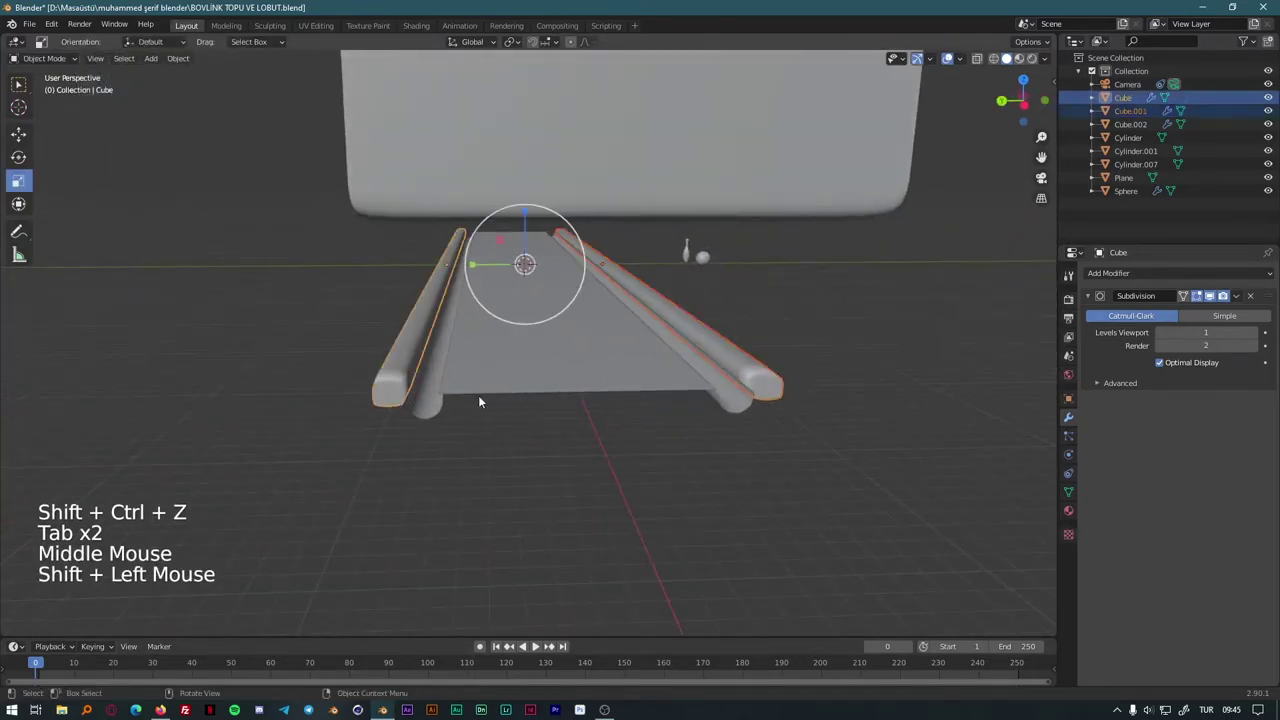
key(ctrl+j)
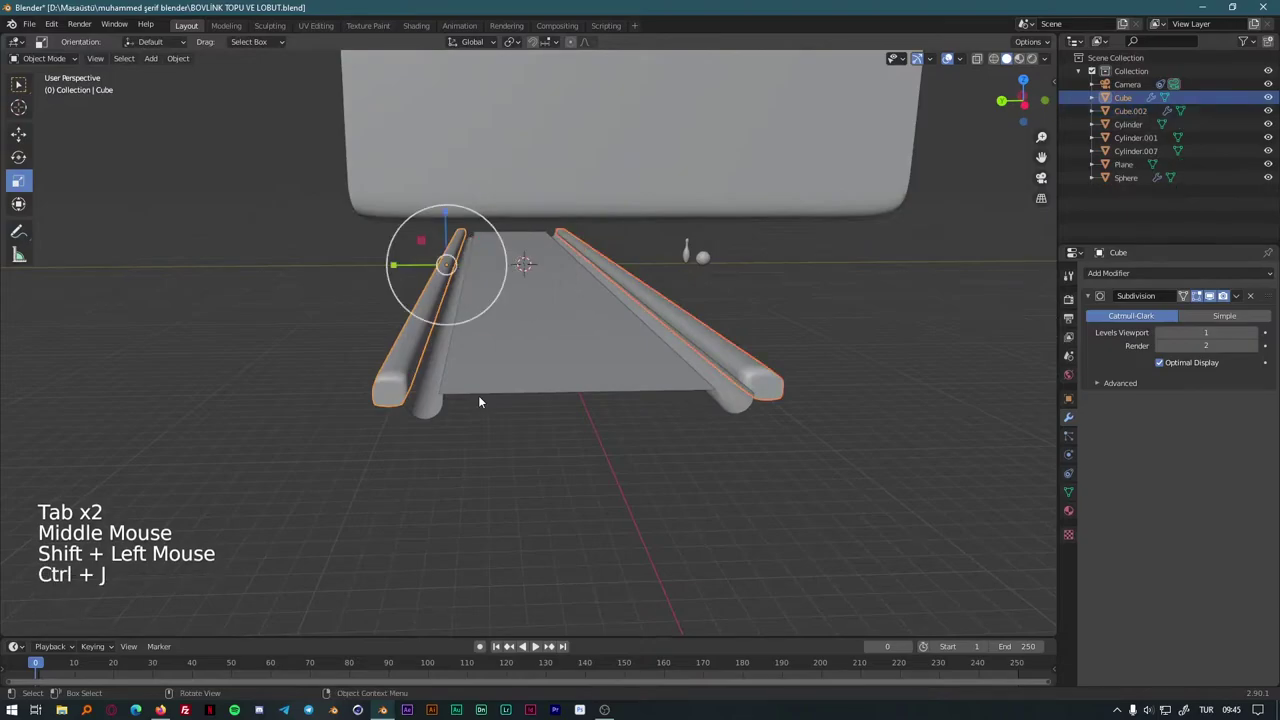
Step: Rotate the rails' far ends upward and move them along X and Z into a slope toward the block
middle_click(776, 451)
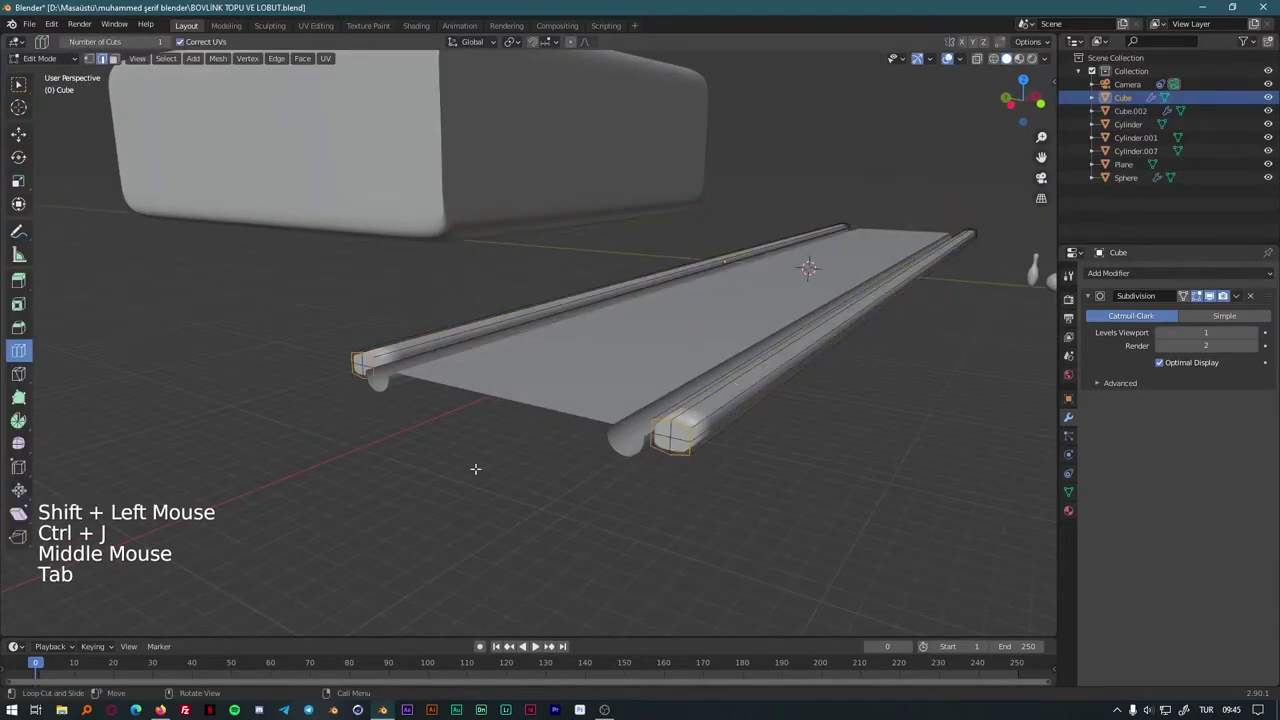
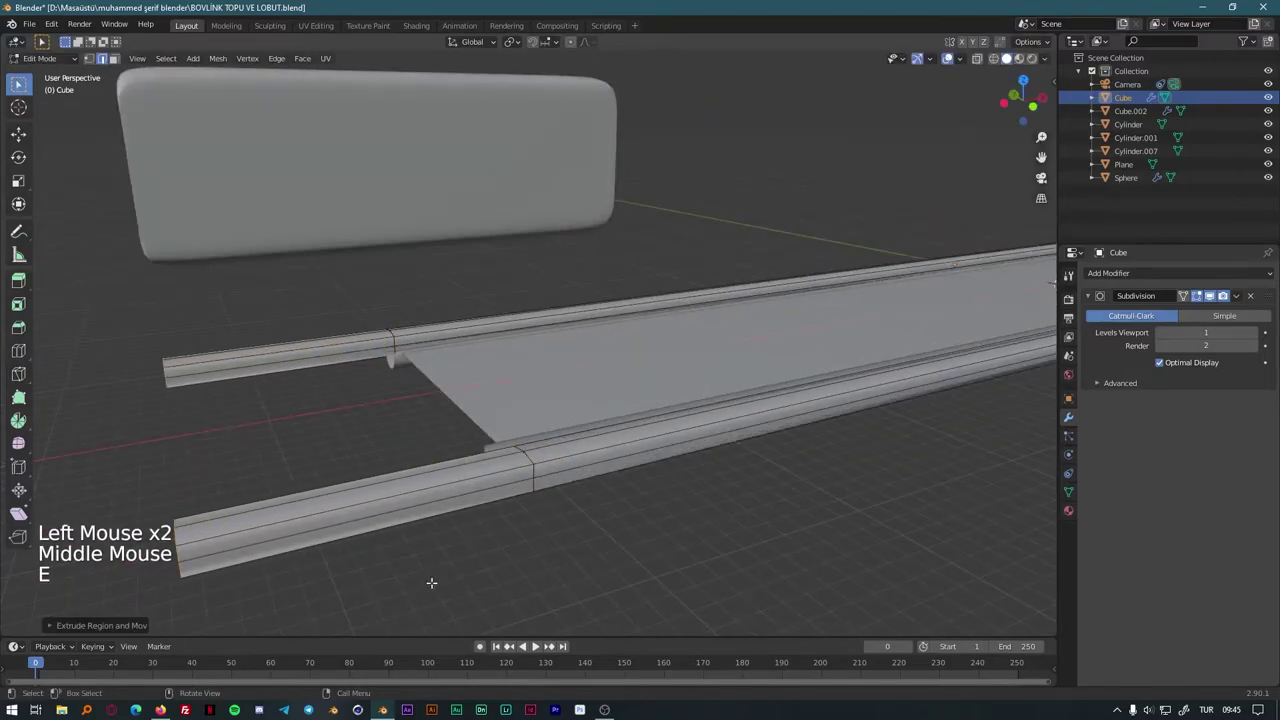
key(g)
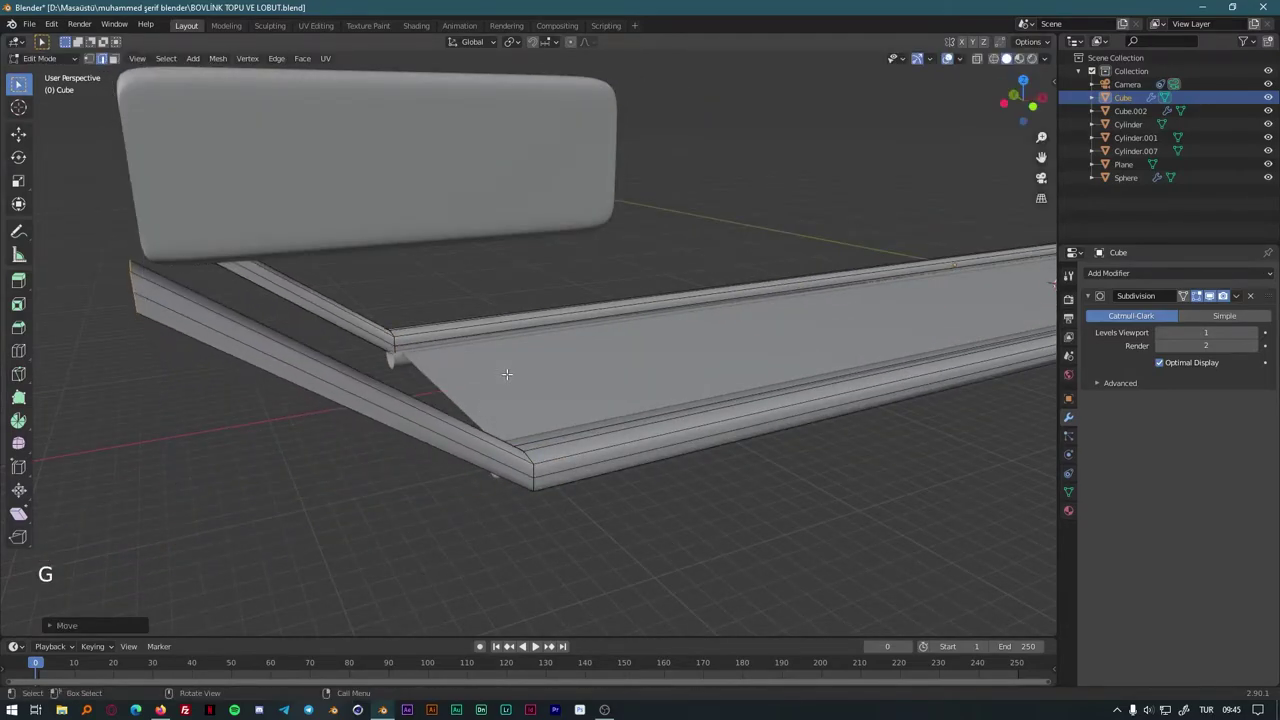
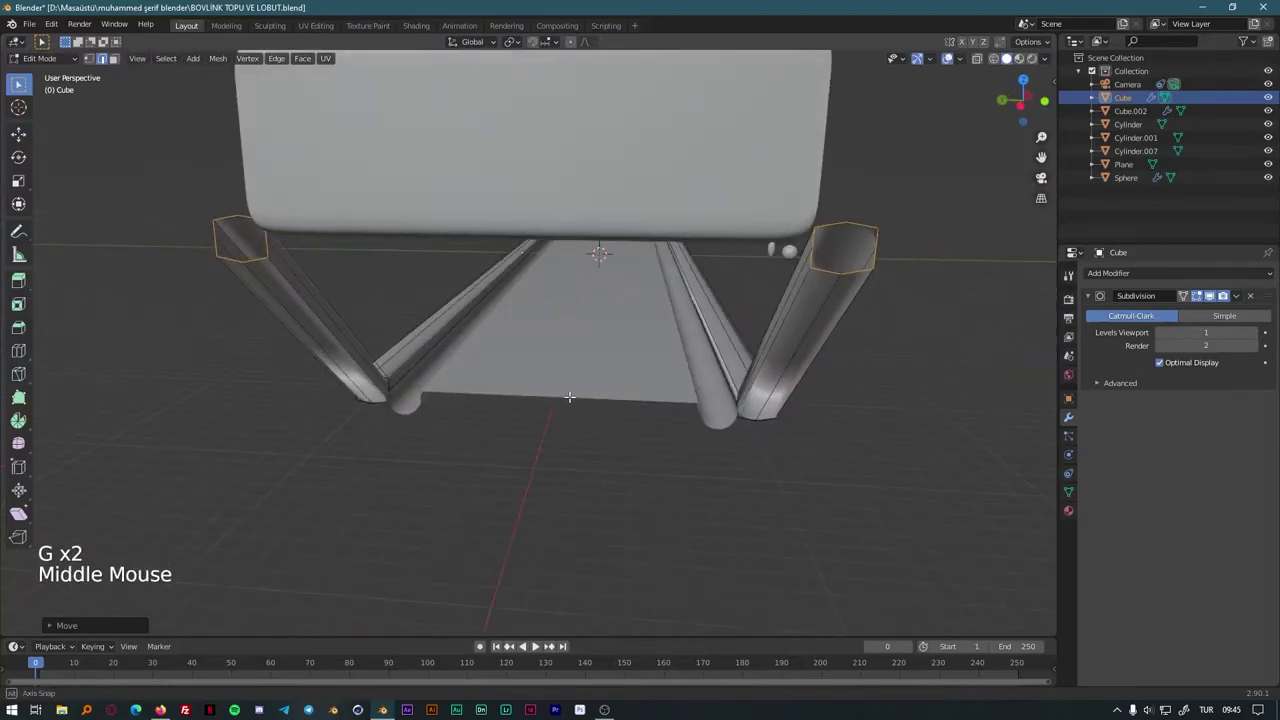
key(r)
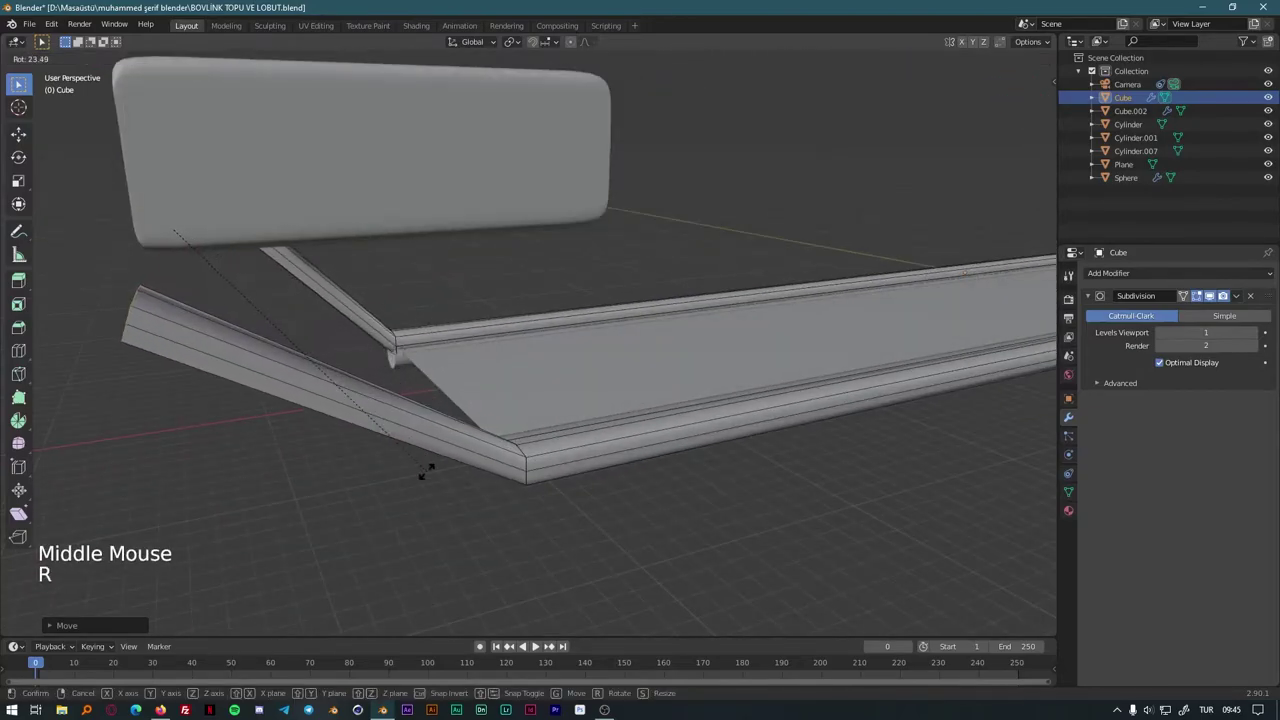
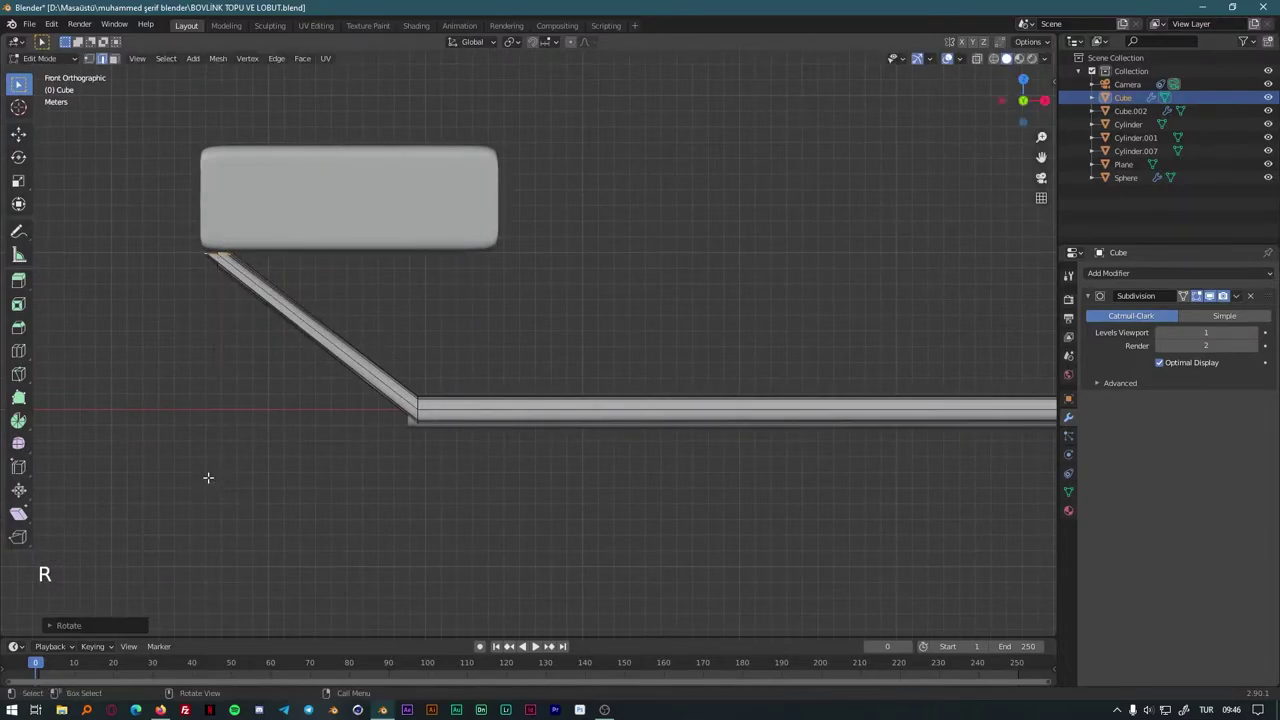
key(g)
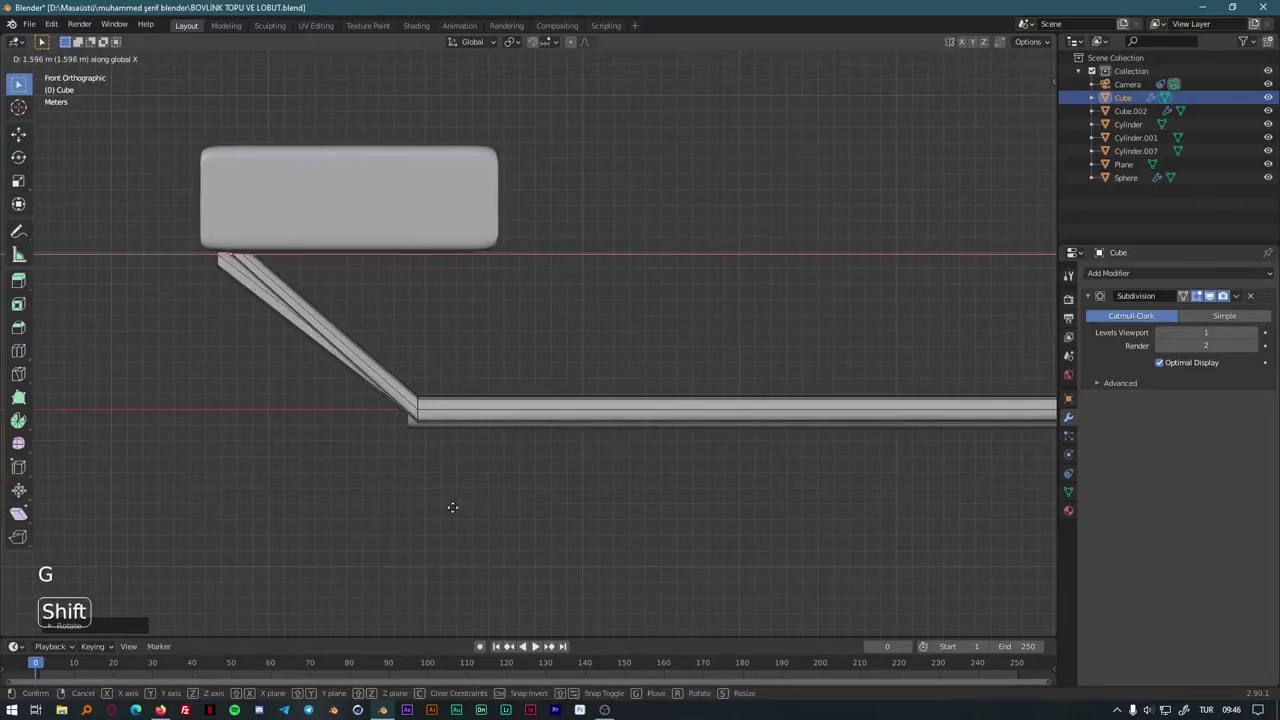
key(g)
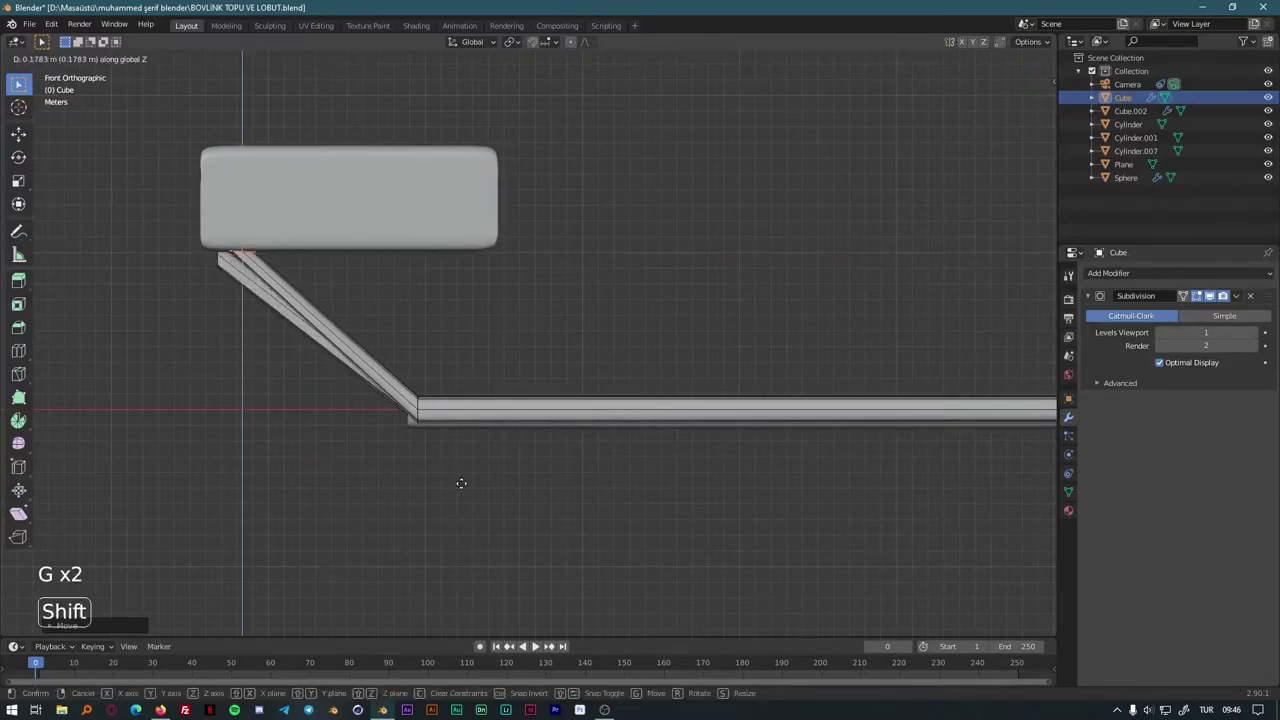
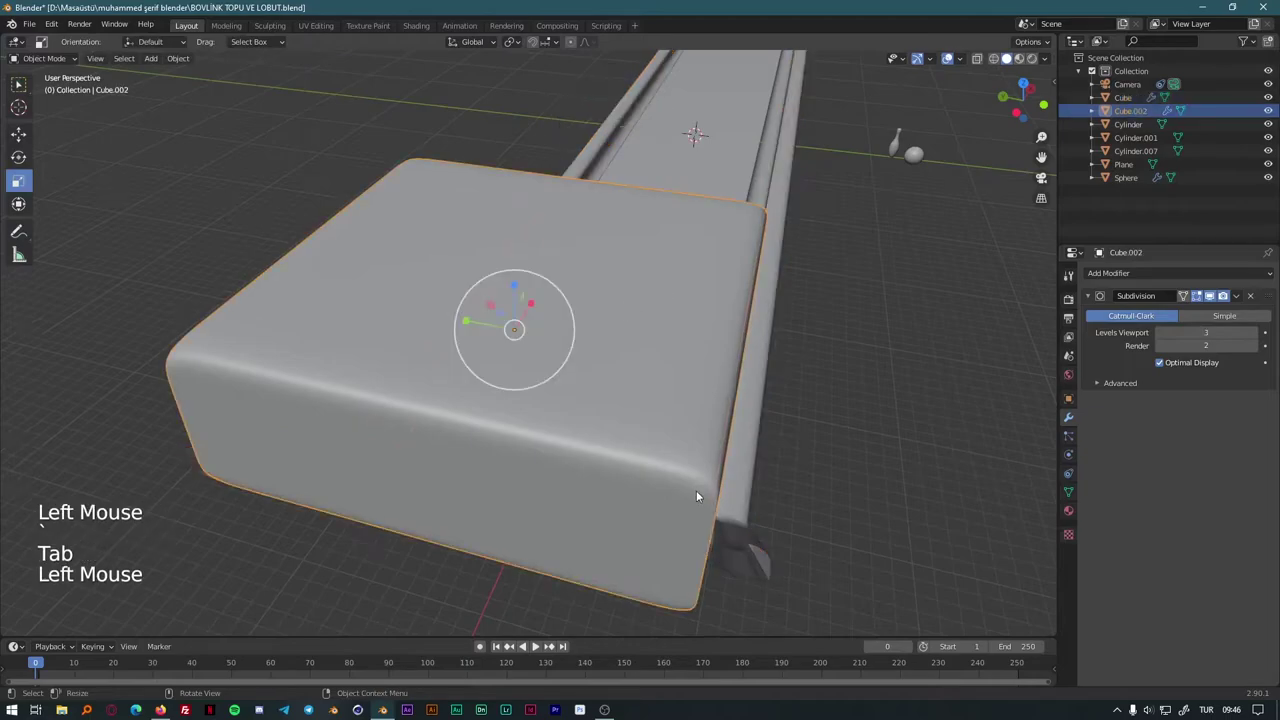
Step: Scale up the rounded block and slide it along the lane toward the rail ends
key(s)
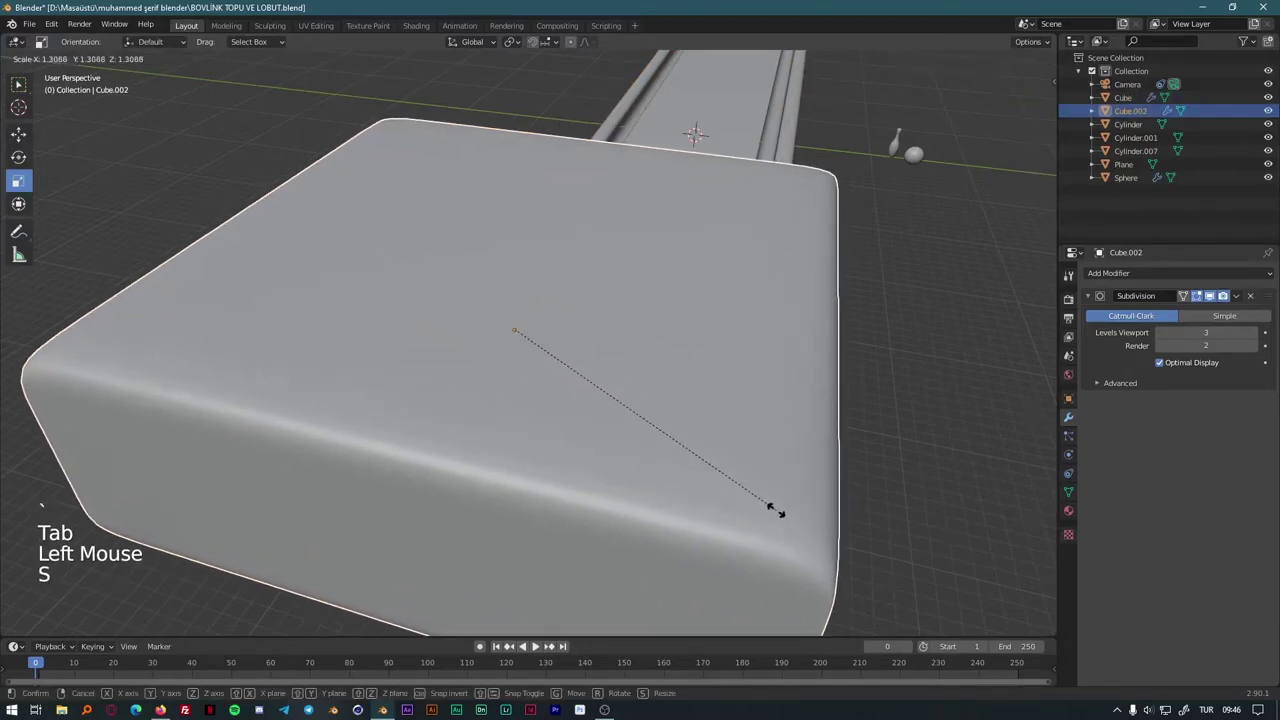
middle_click(836, 527)
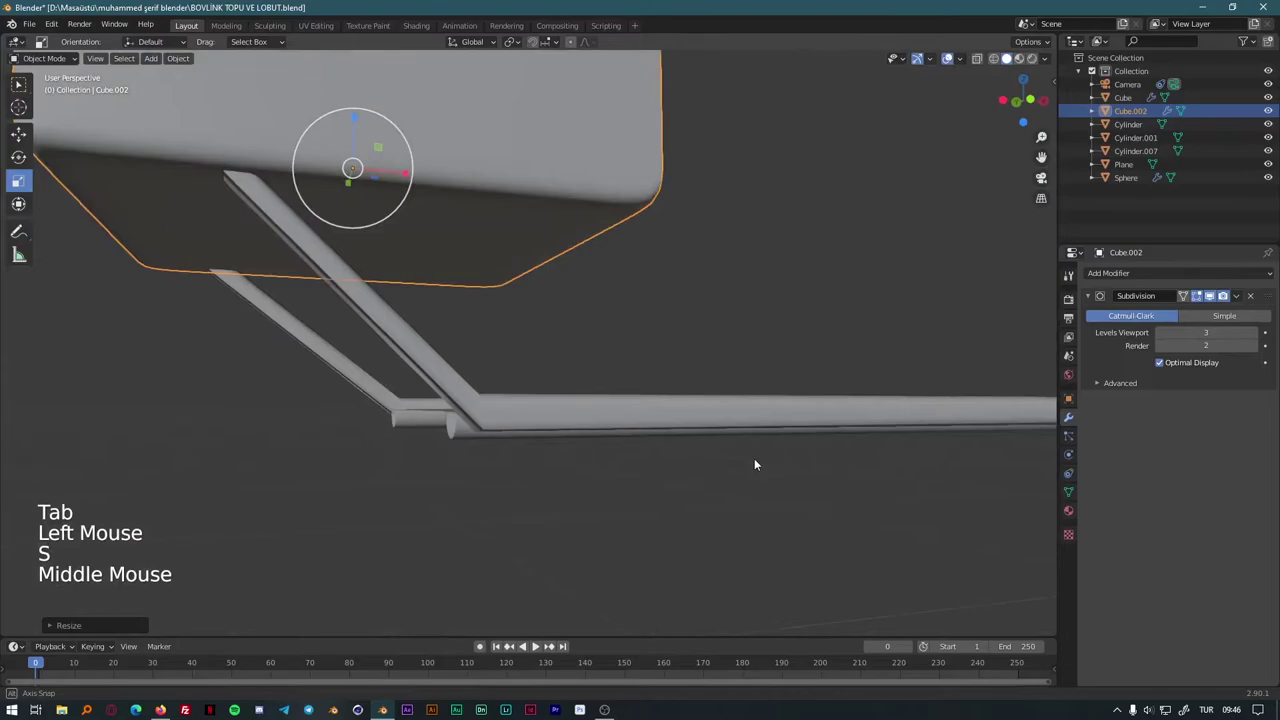
scroll(down, 3)
middle_click(199, 511)
key(g)
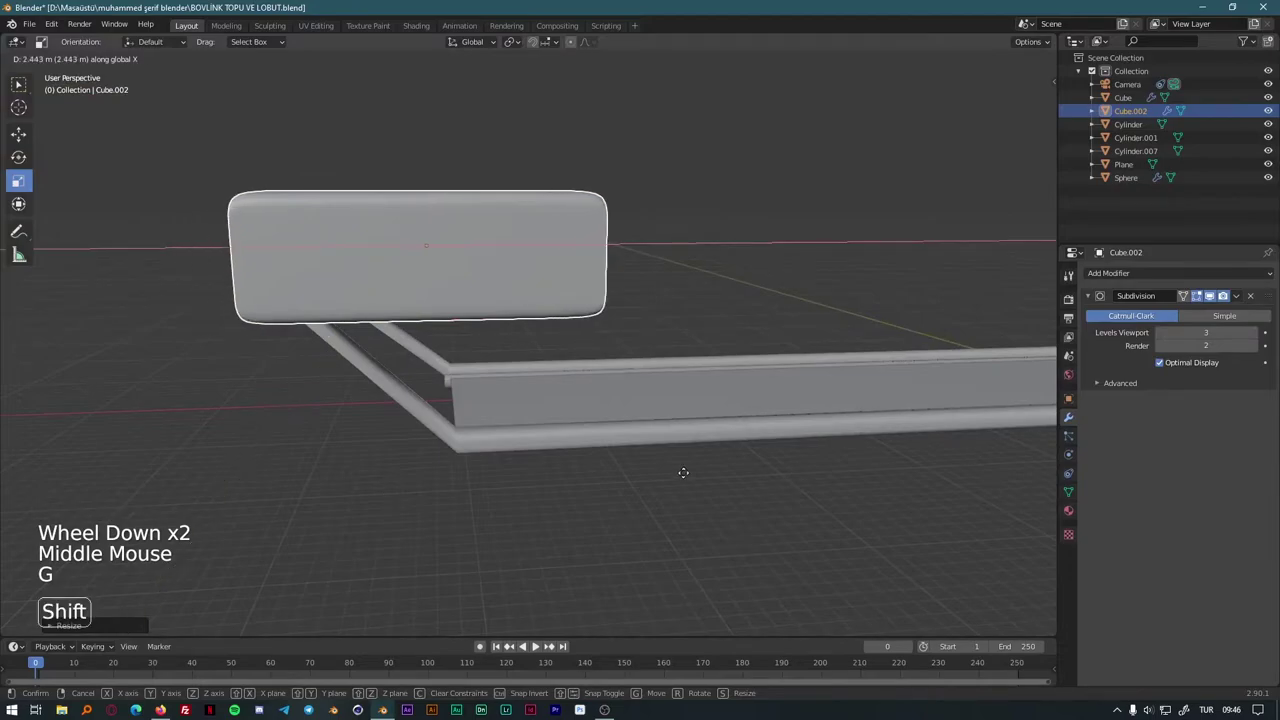
middle_click(666, 509)
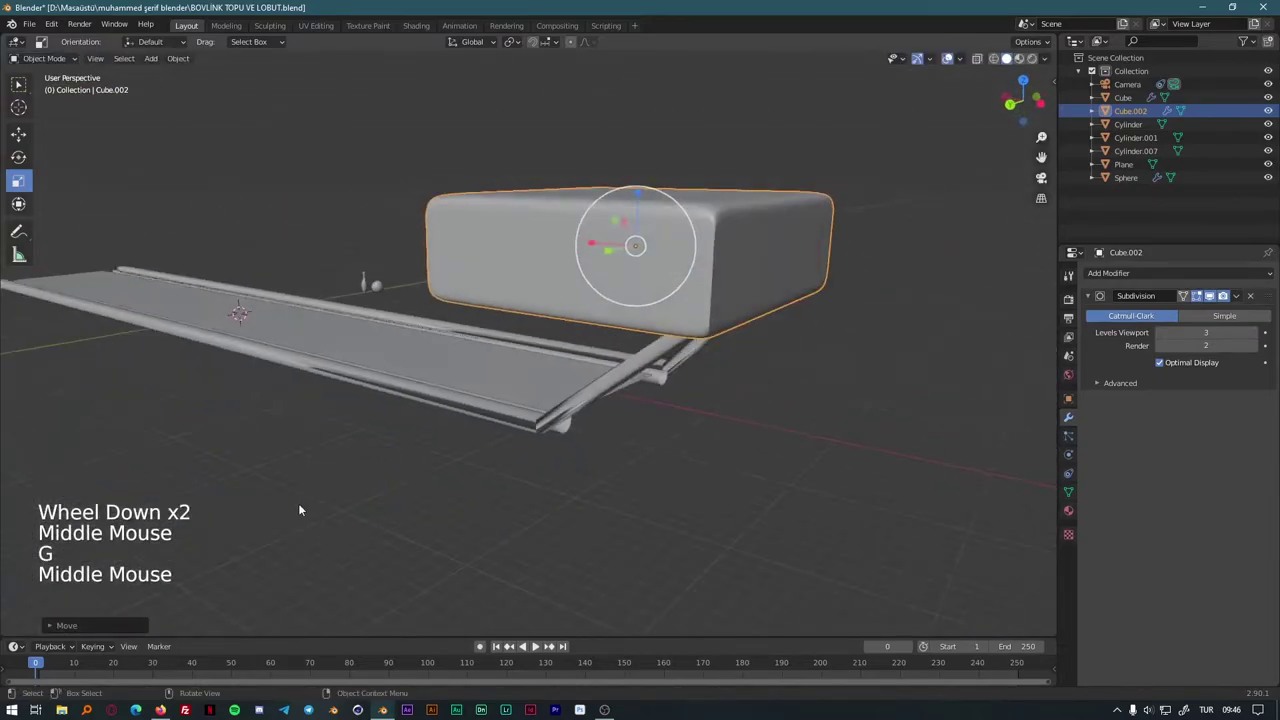
scroll(up, 3)
middle_click(668, 489)
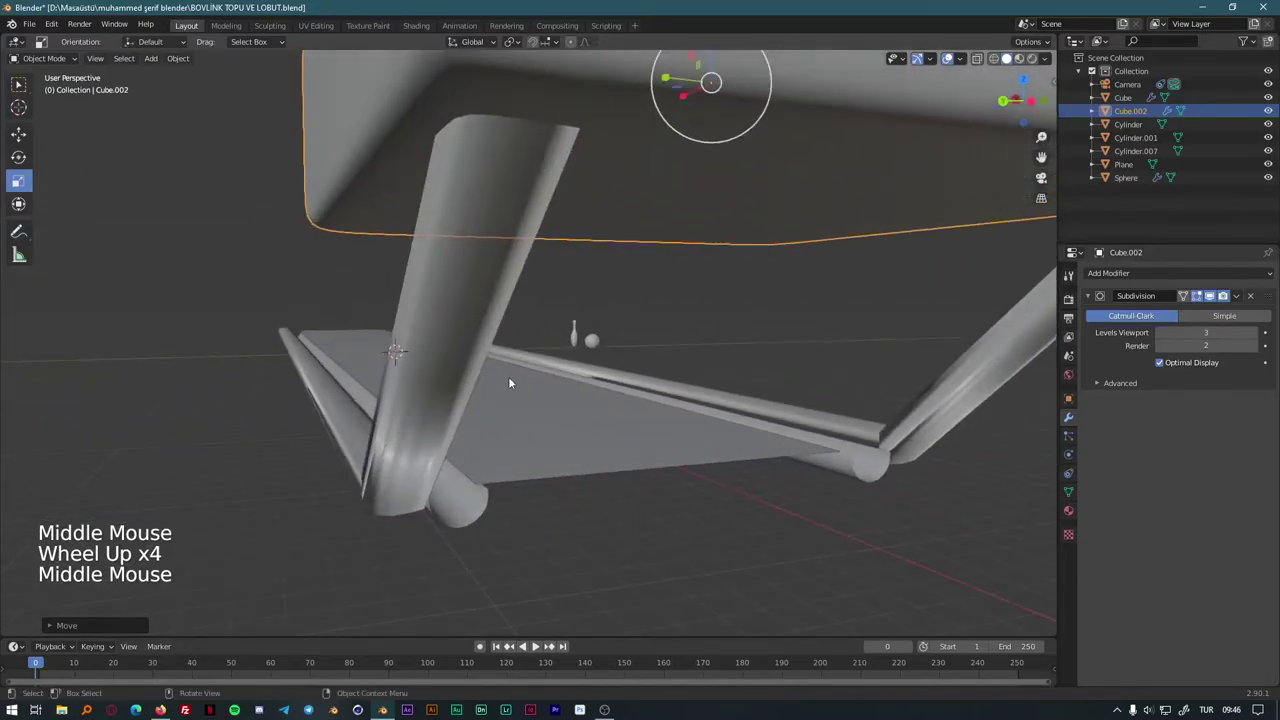
Step: Lift the block vertically so it sits above the upward-sloping rail ends
key(Tab)
scroll(down, 3)
key(Tab)
click(347, 456)
middle_click(386, 470)
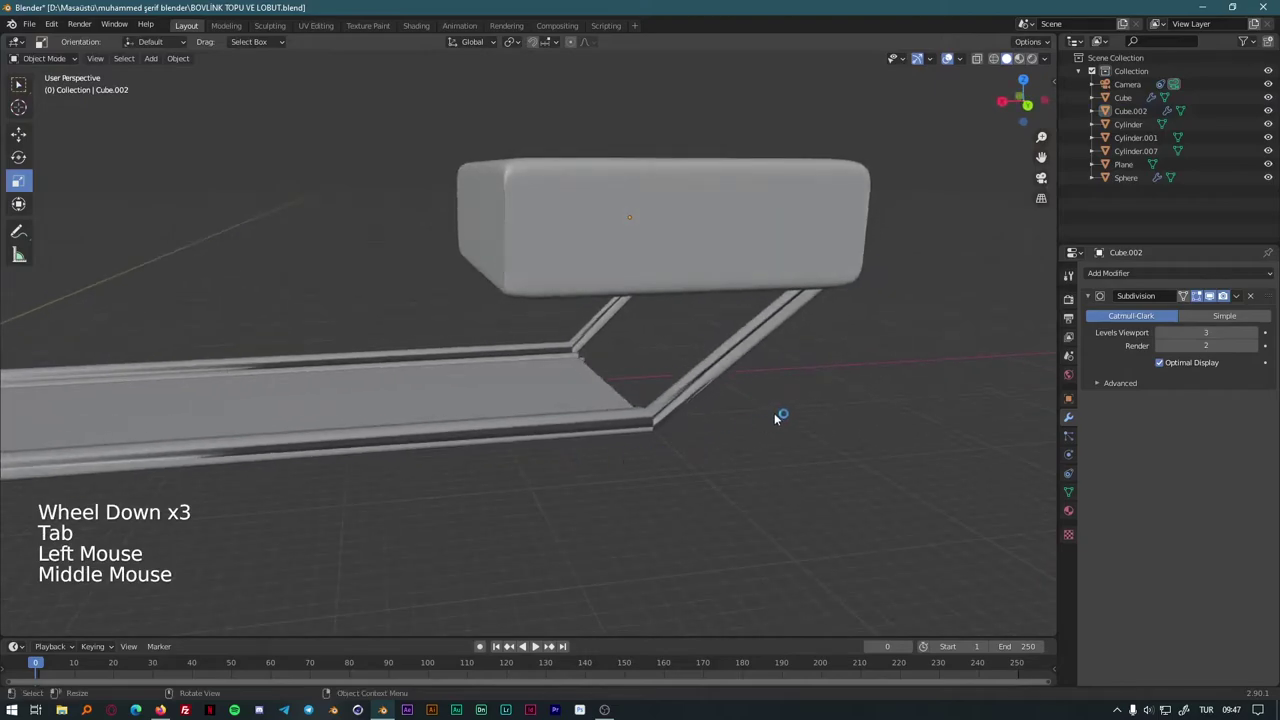
key(Tab)
key(Tab)
click(819, 239)
key(g)
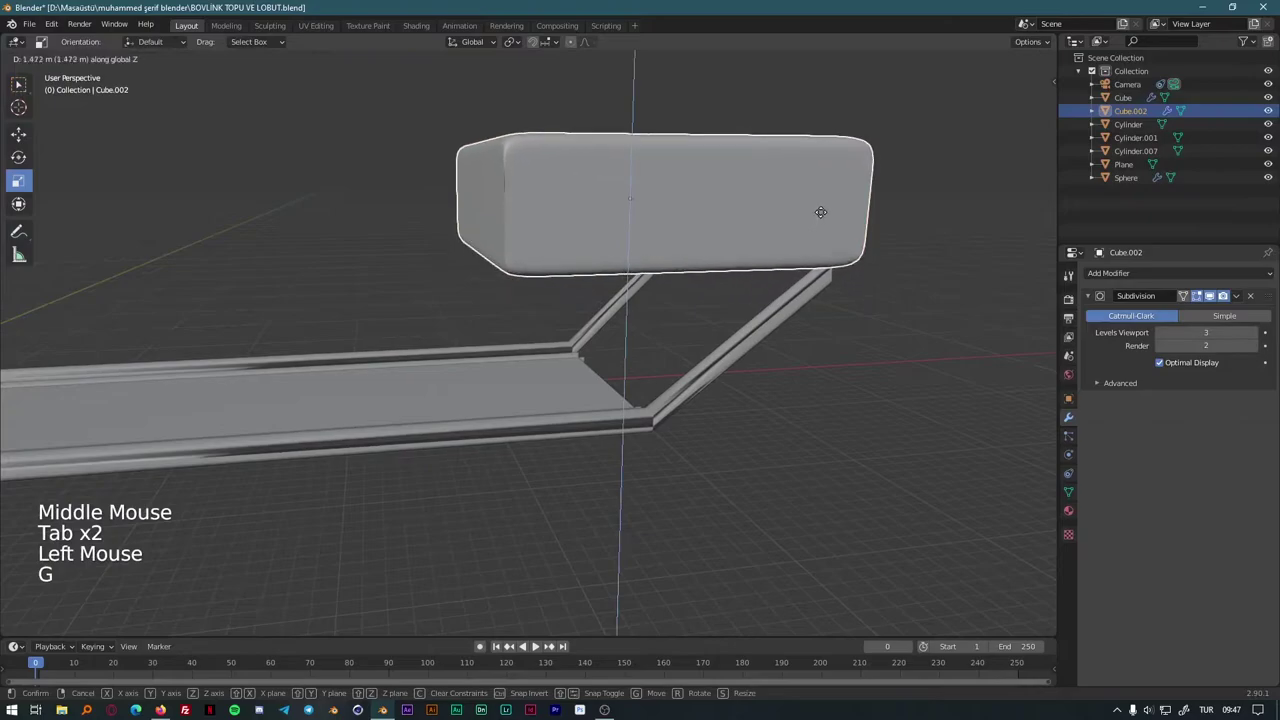
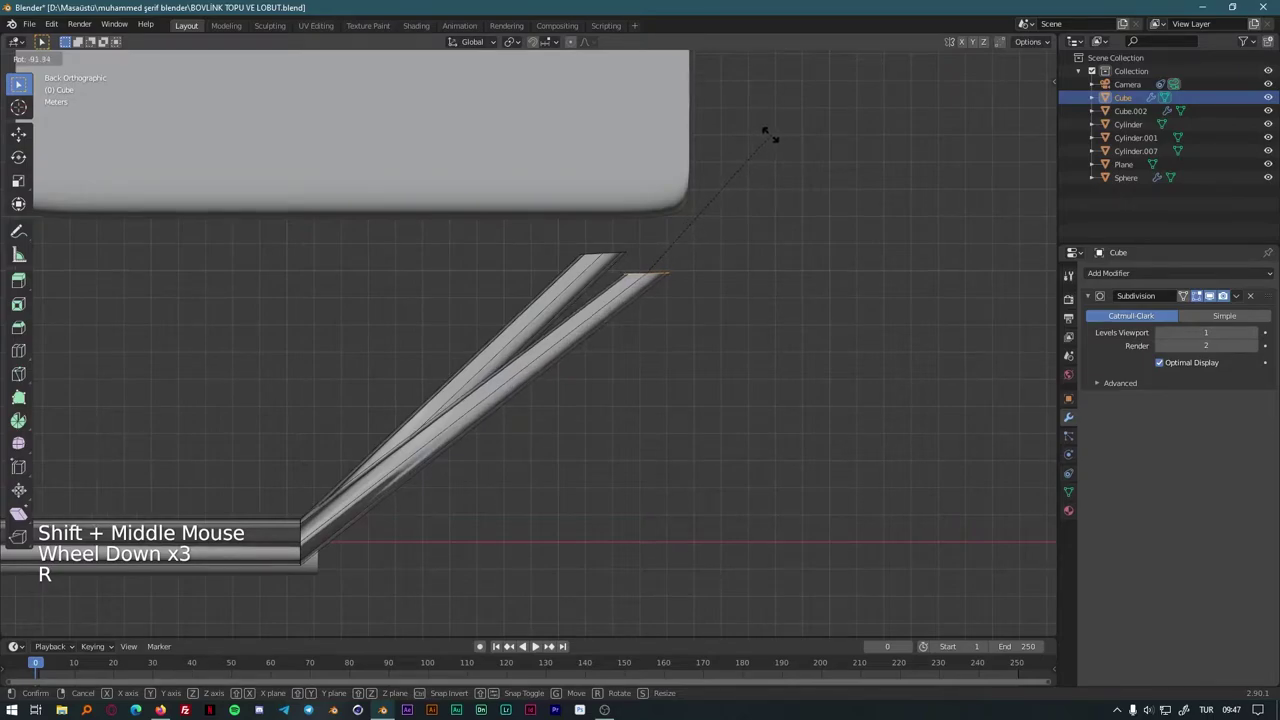
Step: Adjust the rail end sideways and vertically and confirm its new position
key(g)
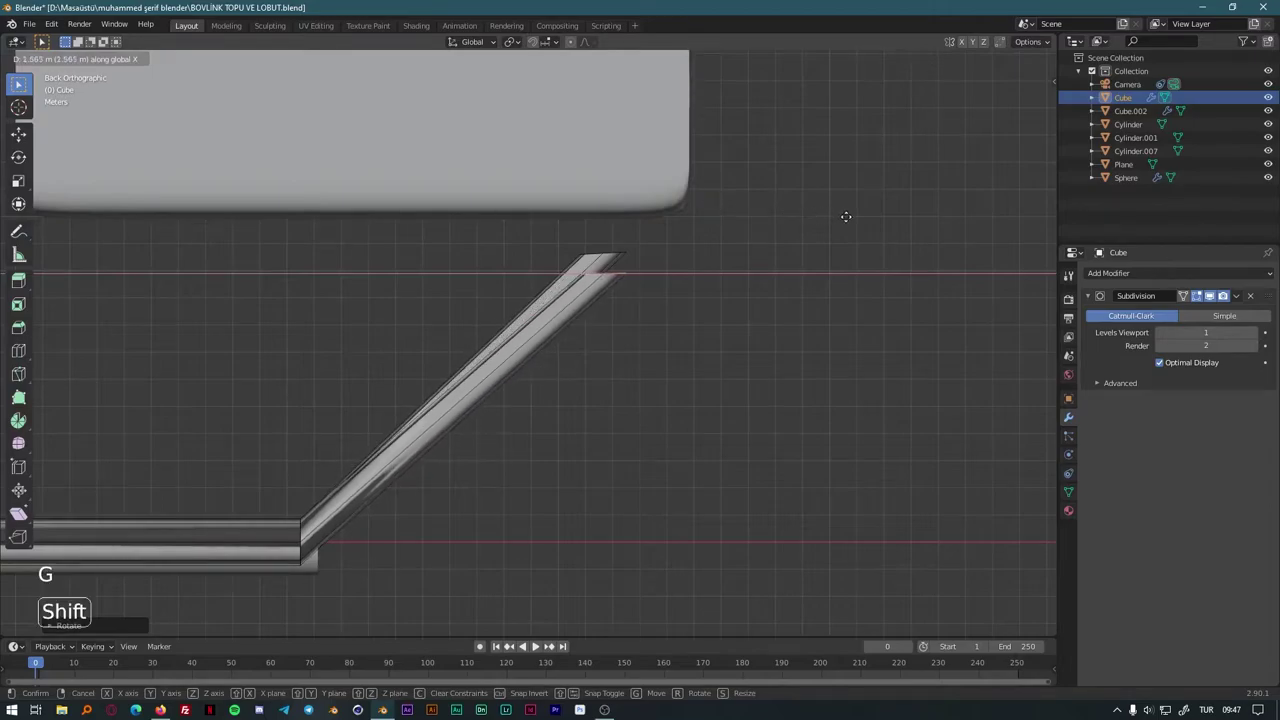
key(g)
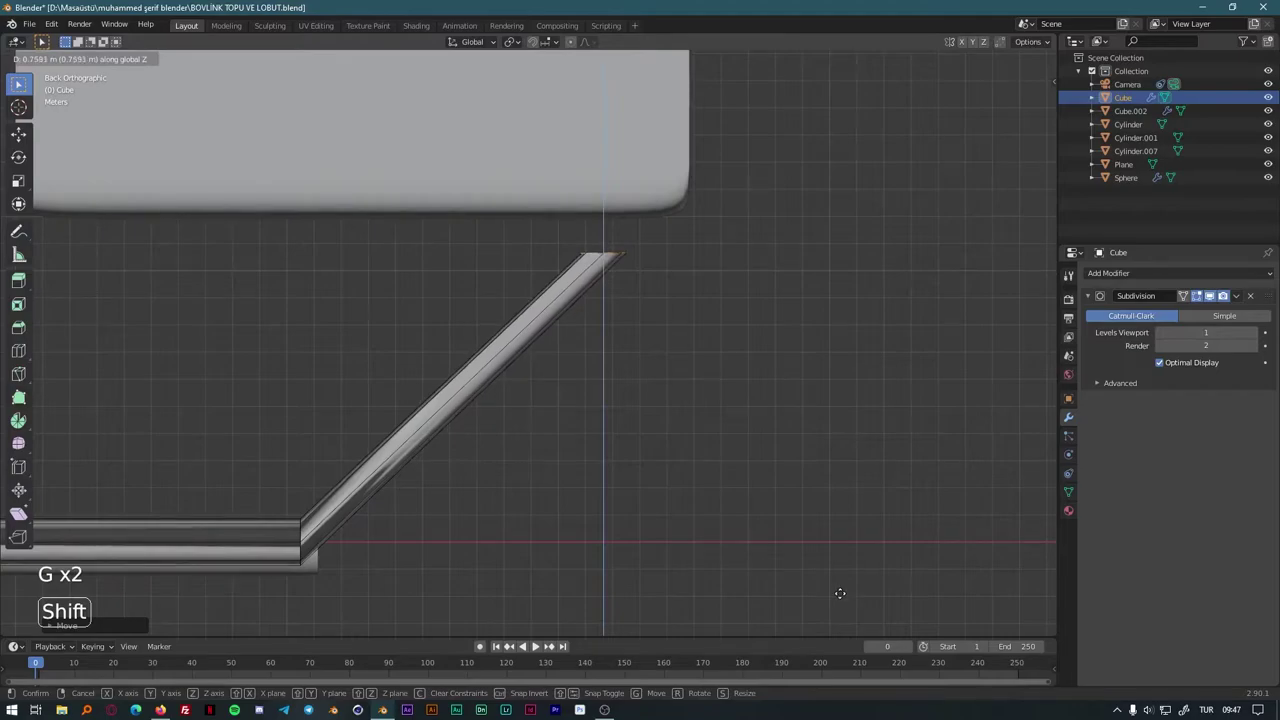
key(Tab)
click(607, 205)
Step: Lower the overhead box about 1.3 m so it rests just above the rail ends
key(g)
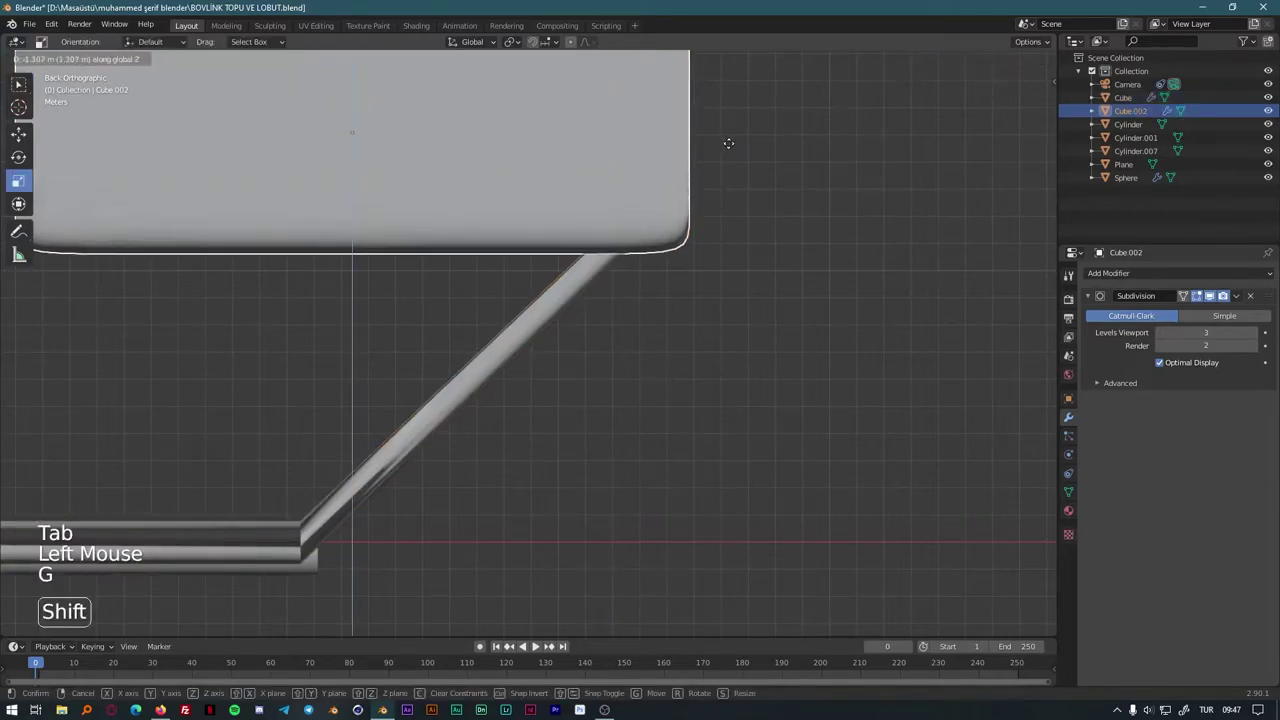
middle_click(546, 412)
scroll(down, 3)
middle_click(620, 452)
click(649, 533)
Step: Save the file, inspect the lane from several angles and select the pin
scroll(down, 3)
middle_click(472, 523)
scroll(down, 3)
middle_click(468, 488)
key(ctrl+s)
middle_click(610, 511)
middle_click(421, 487)
scroll(up, 3)
middle_click(674, 516)
scroll(up, 3)
middle_click(559, 461)
scroll(down, 3)
click(452, 597)
Step: Move the pin to the far end of the lane and duplicate it for the next row
key(g)
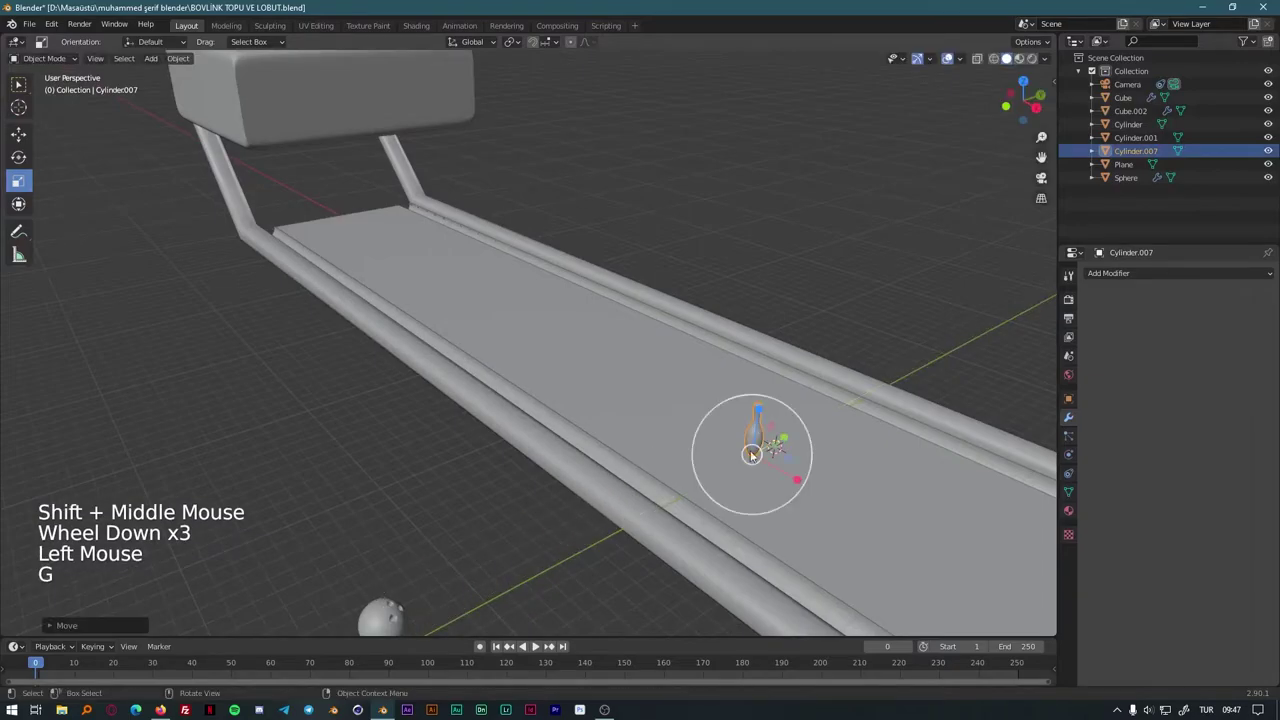
key(g)
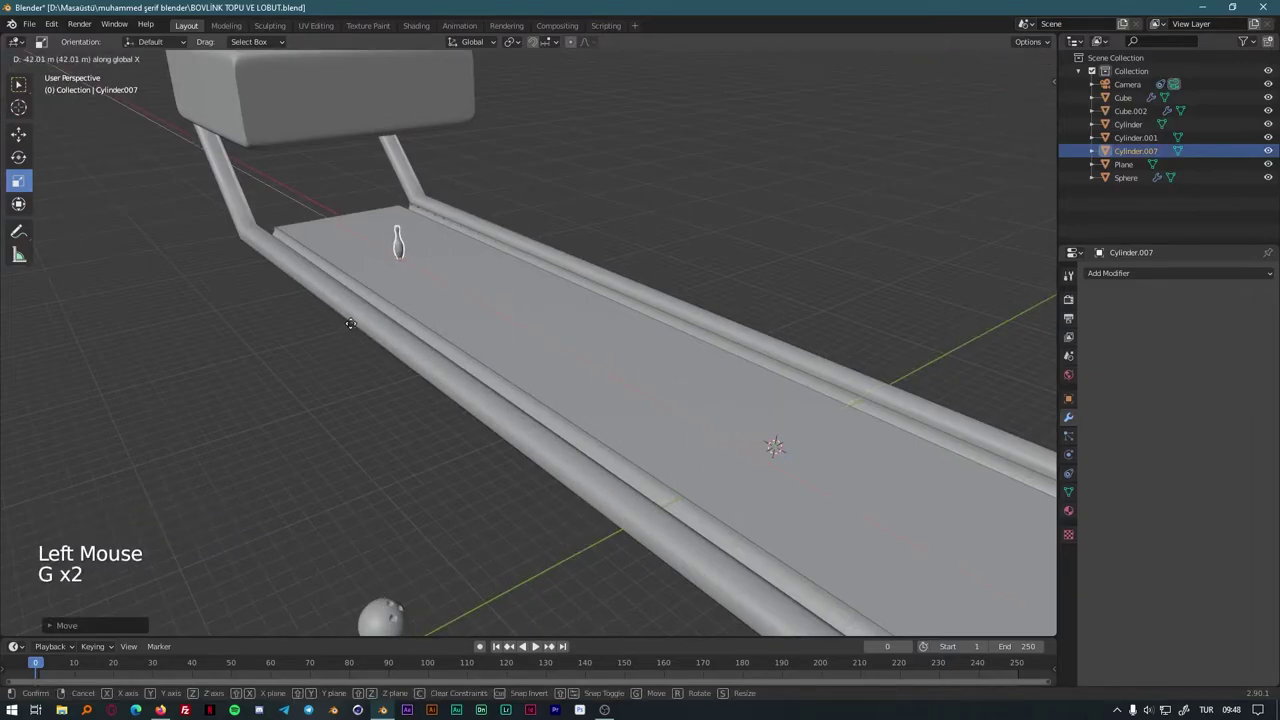
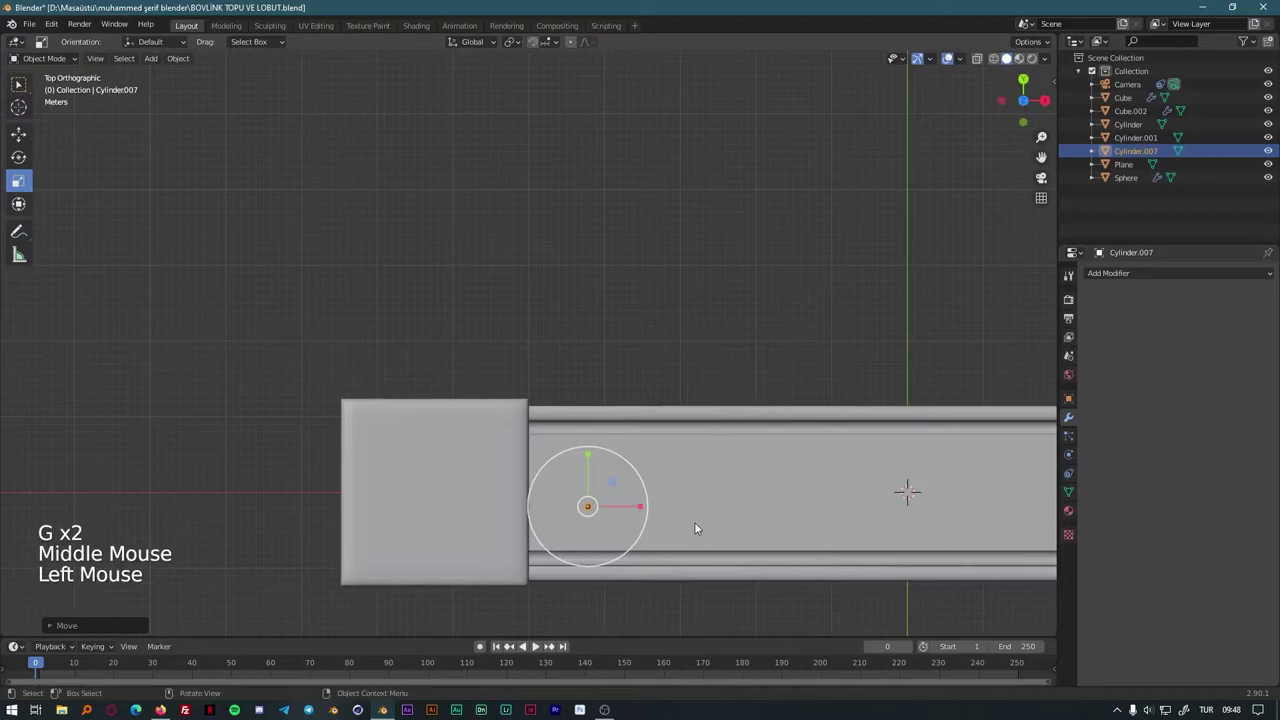
key(g)
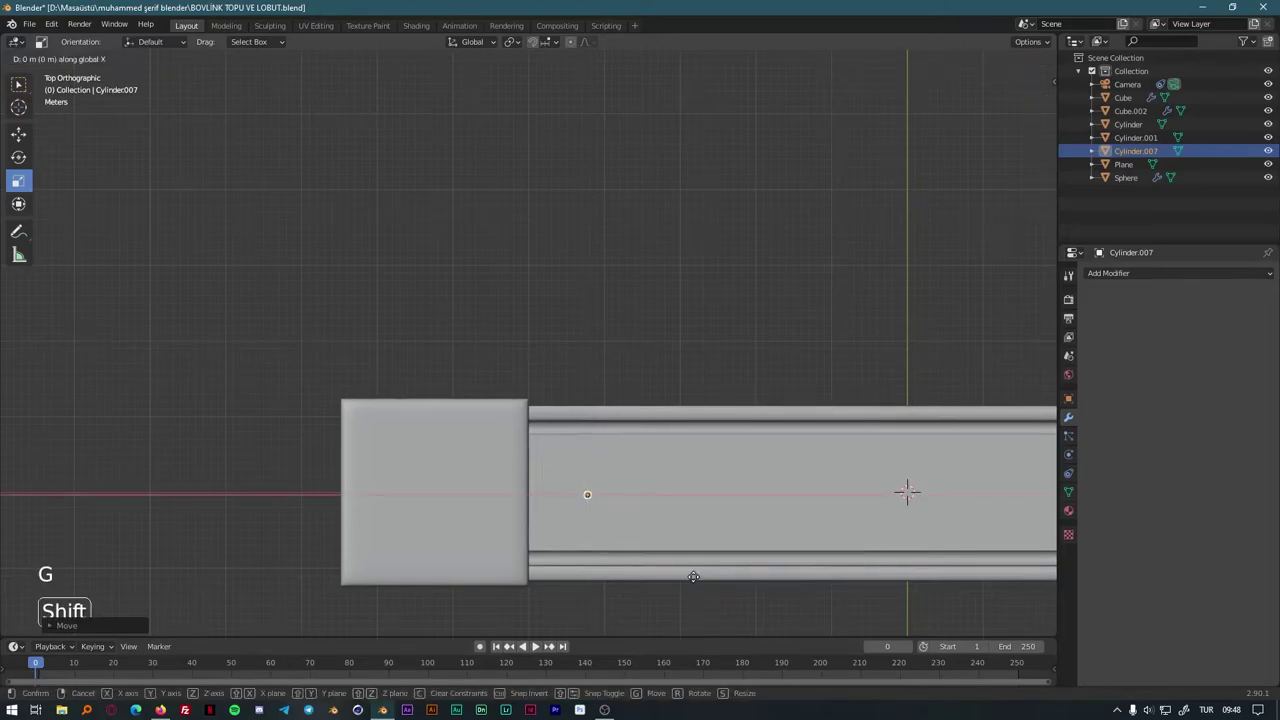
key(shift+d)
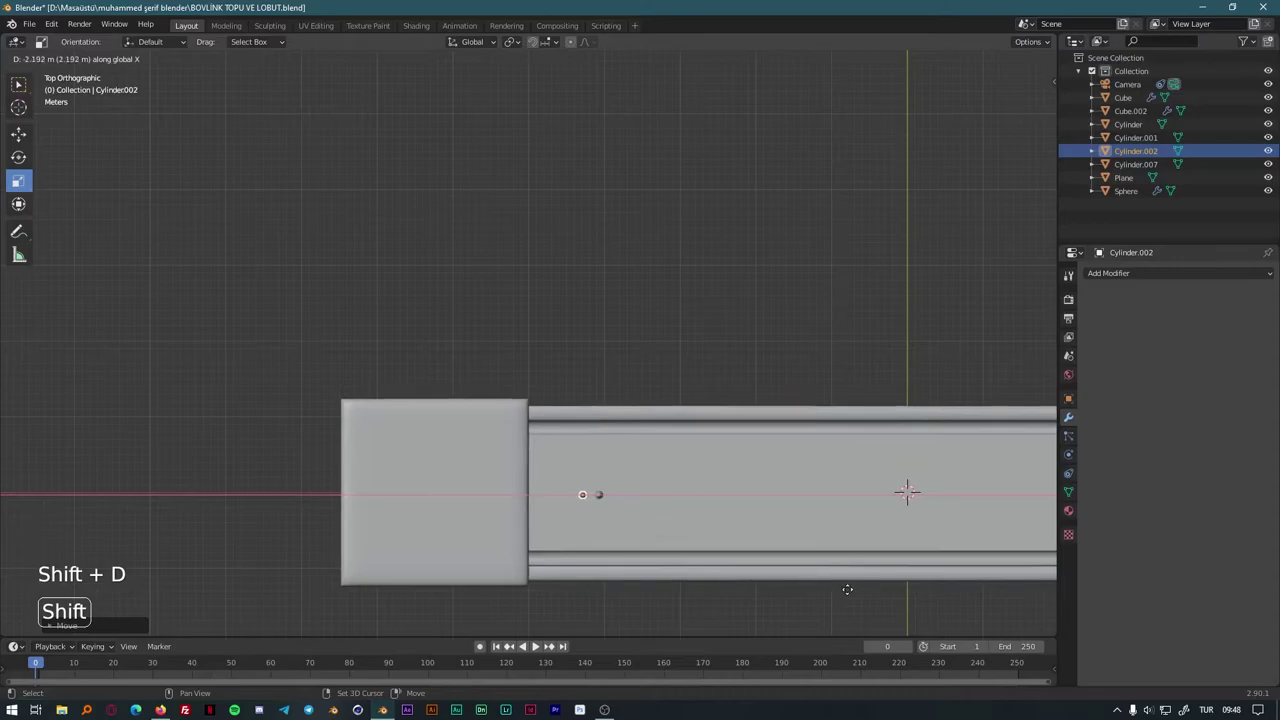
scroll(up, 3)
middle_click(735, 595)
scroll(up, 3)
middle_click(682, 530)
Step: Position the duplicated pins to form the second row behind the head pin
key(g)
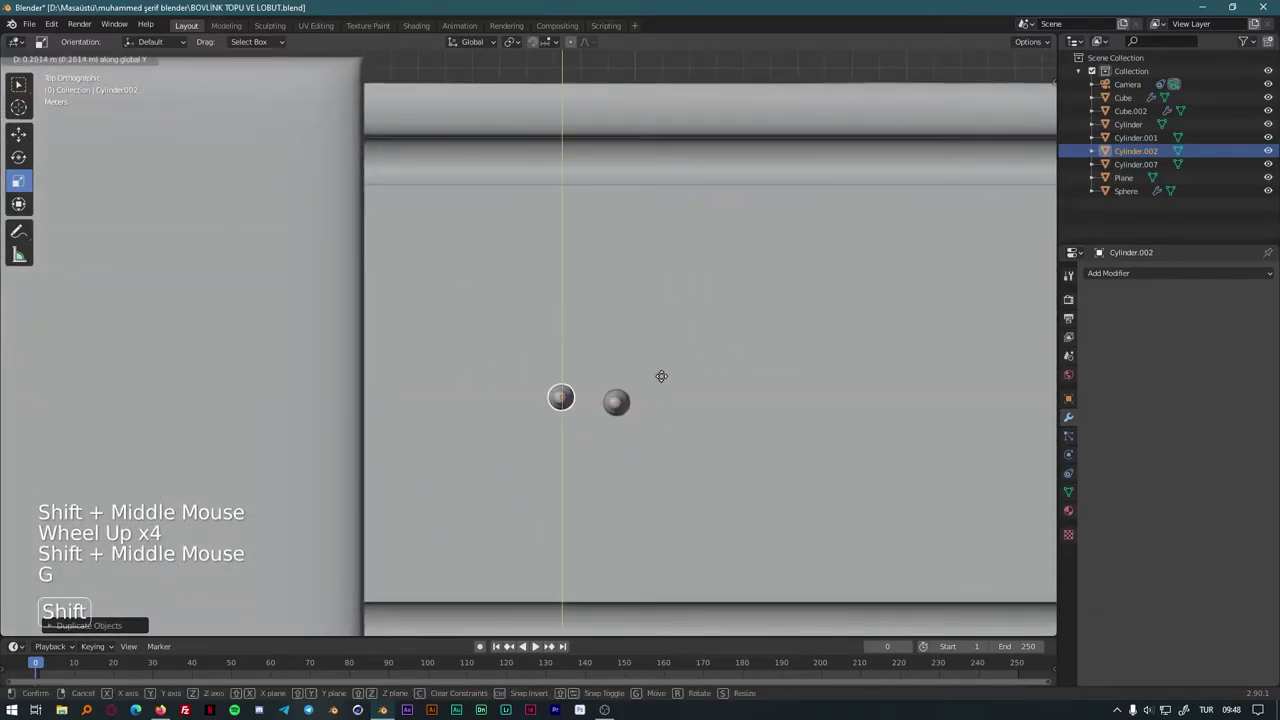
key(g)
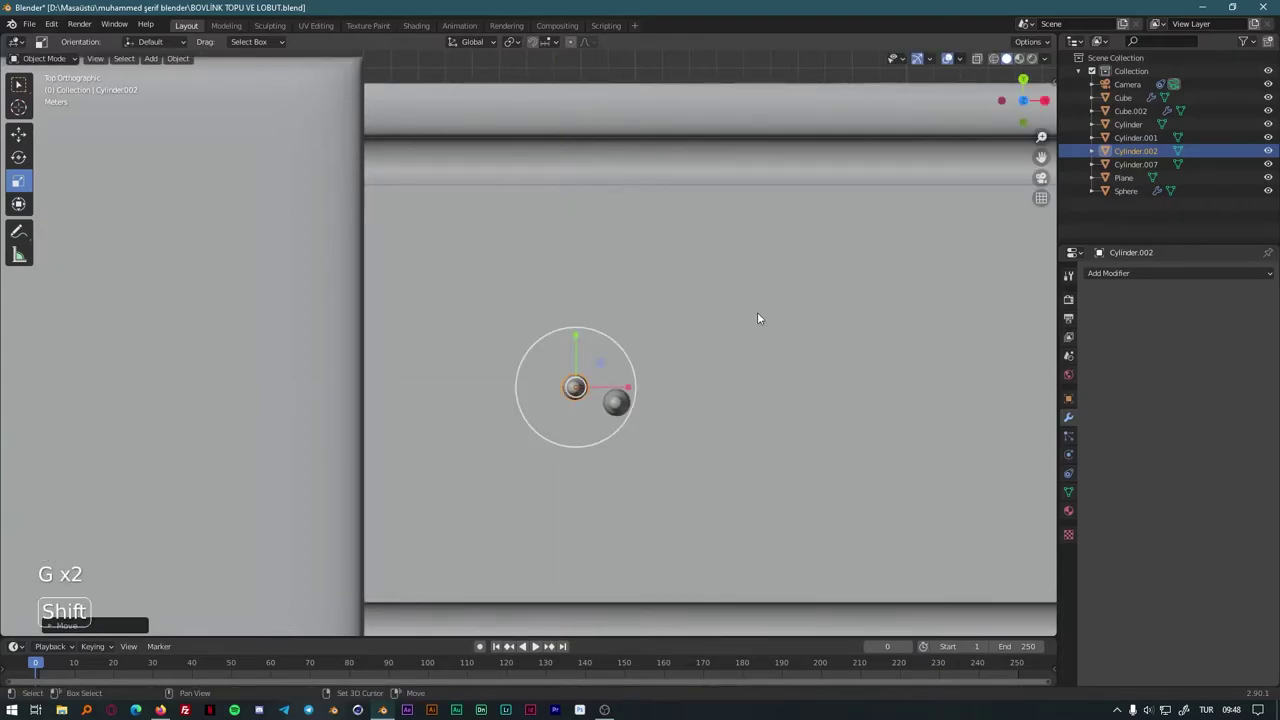
key(shift+d)
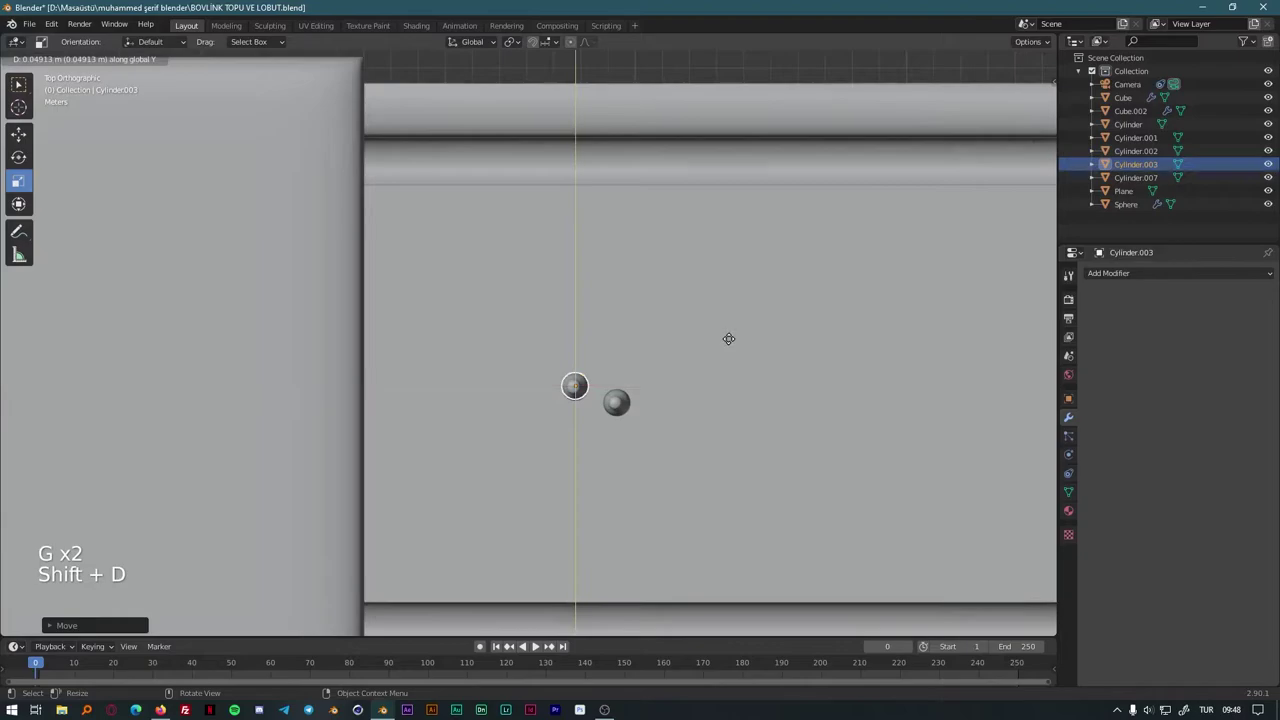
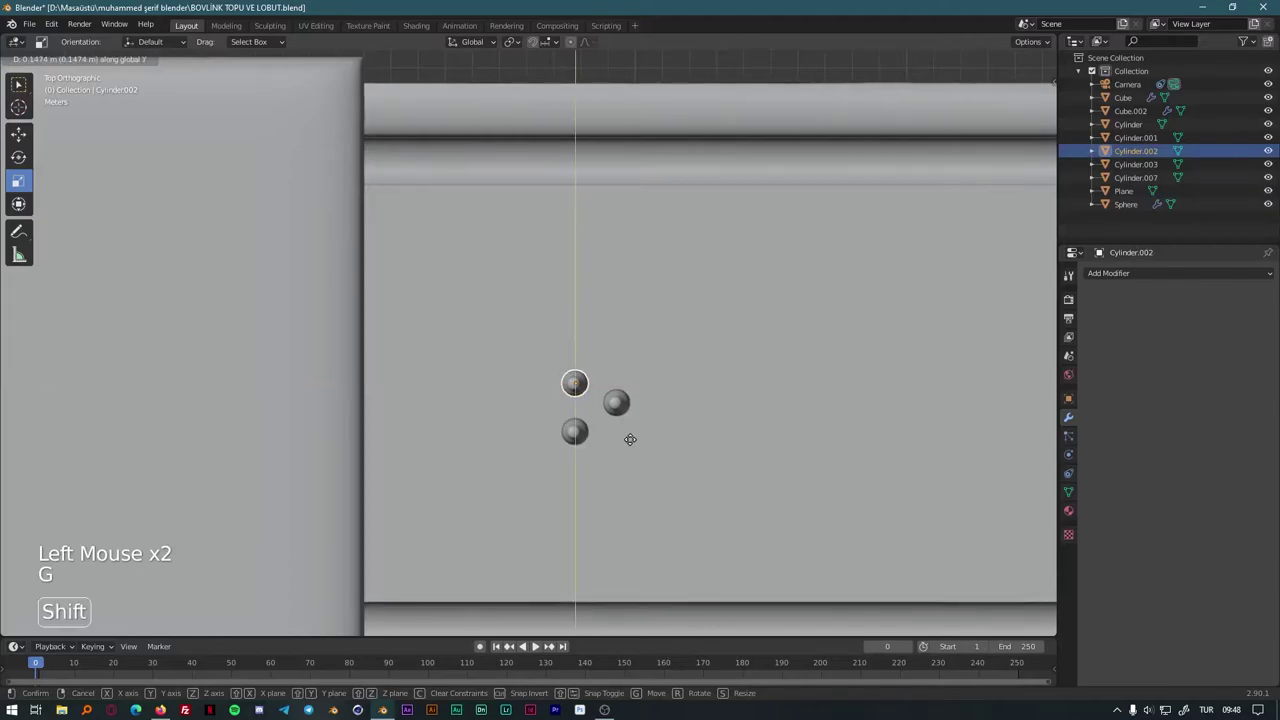
key(g)
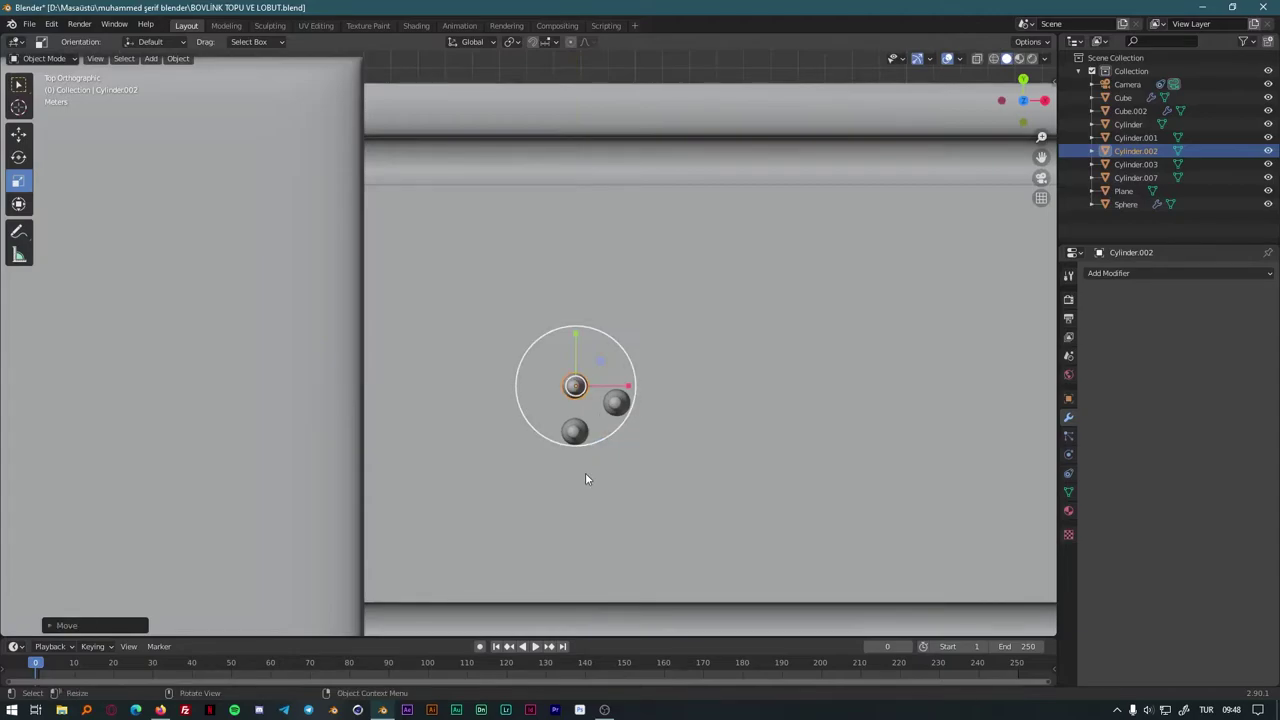
Step: Duplicate the second row of pins to build the third and back rows of the rack
click(673, 398)
key(shift+g)
key(shift+d)
key(shift+d)
click(547, 408)
key(g)
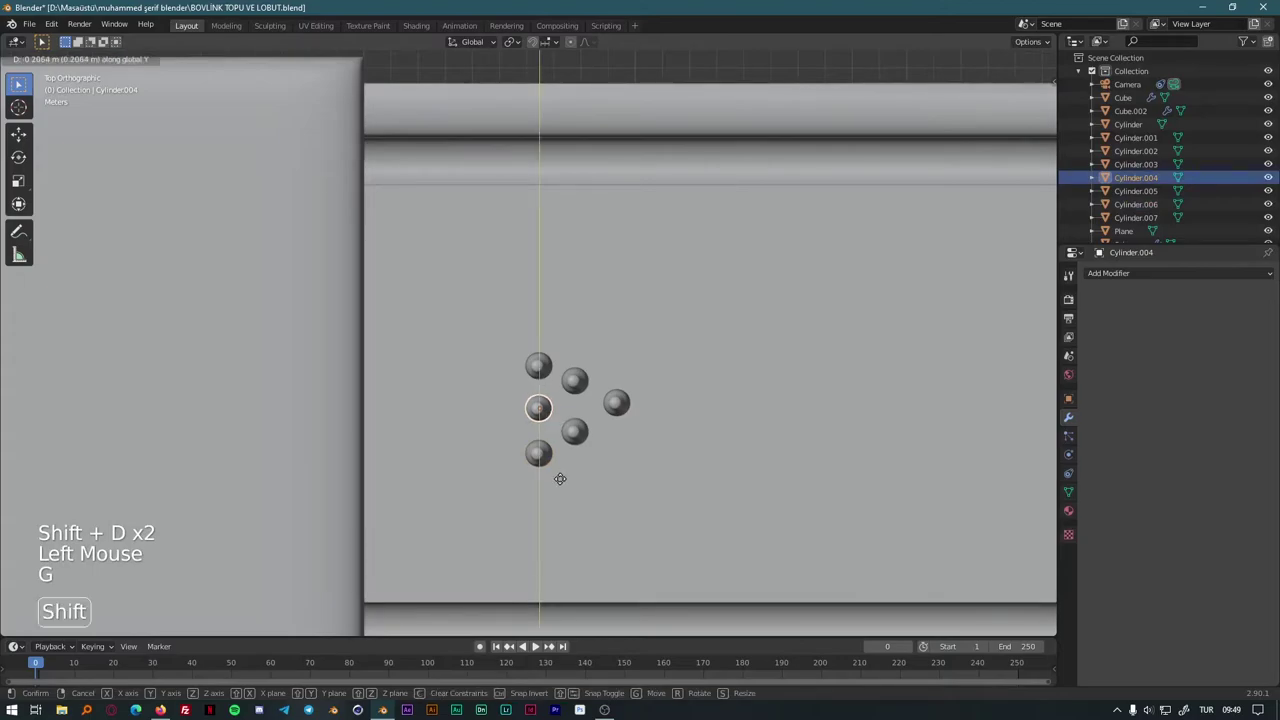
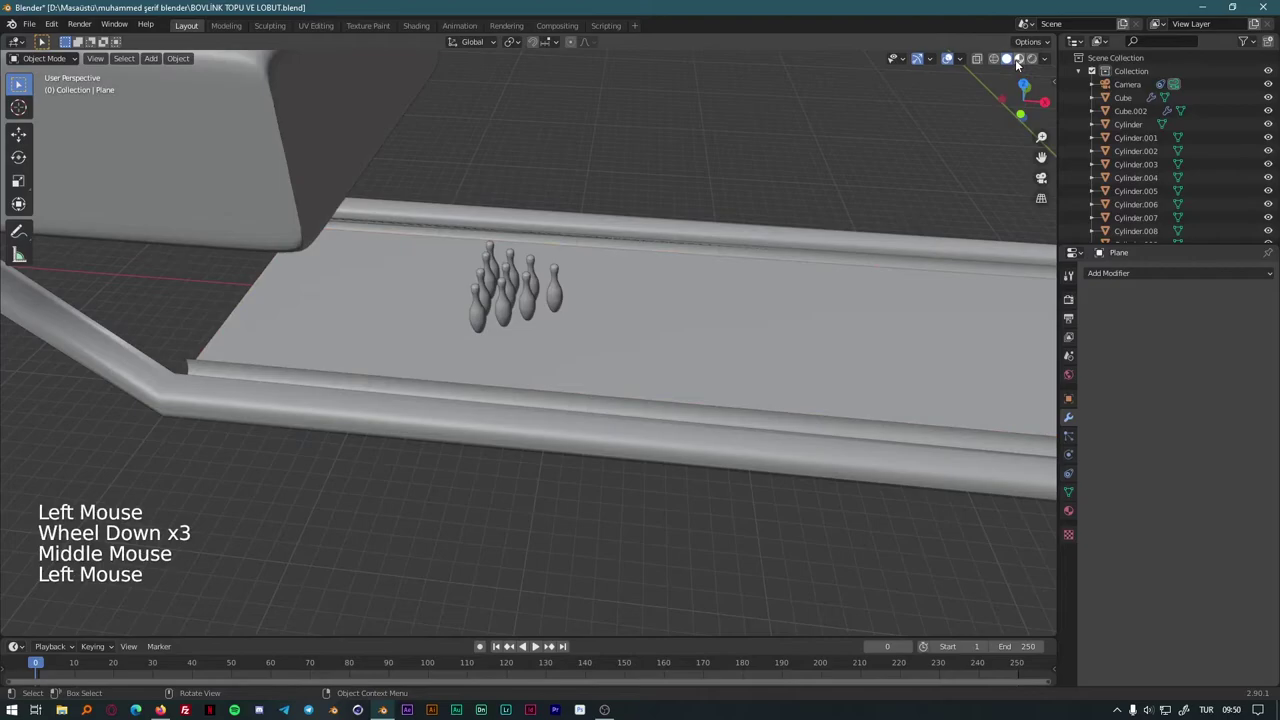
Step: Switch the viewport to Material Preview and show the rail cylinder's Material Properties
click(1020, 62)
middle_click(846, 294)
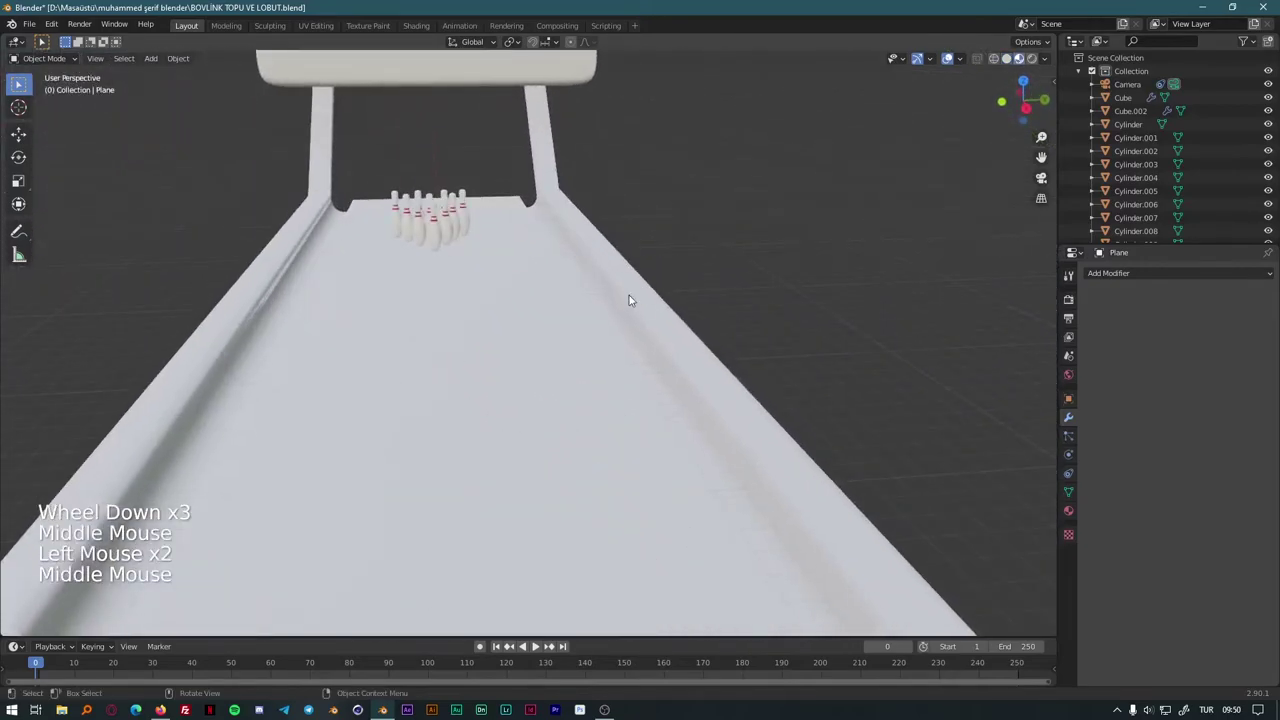
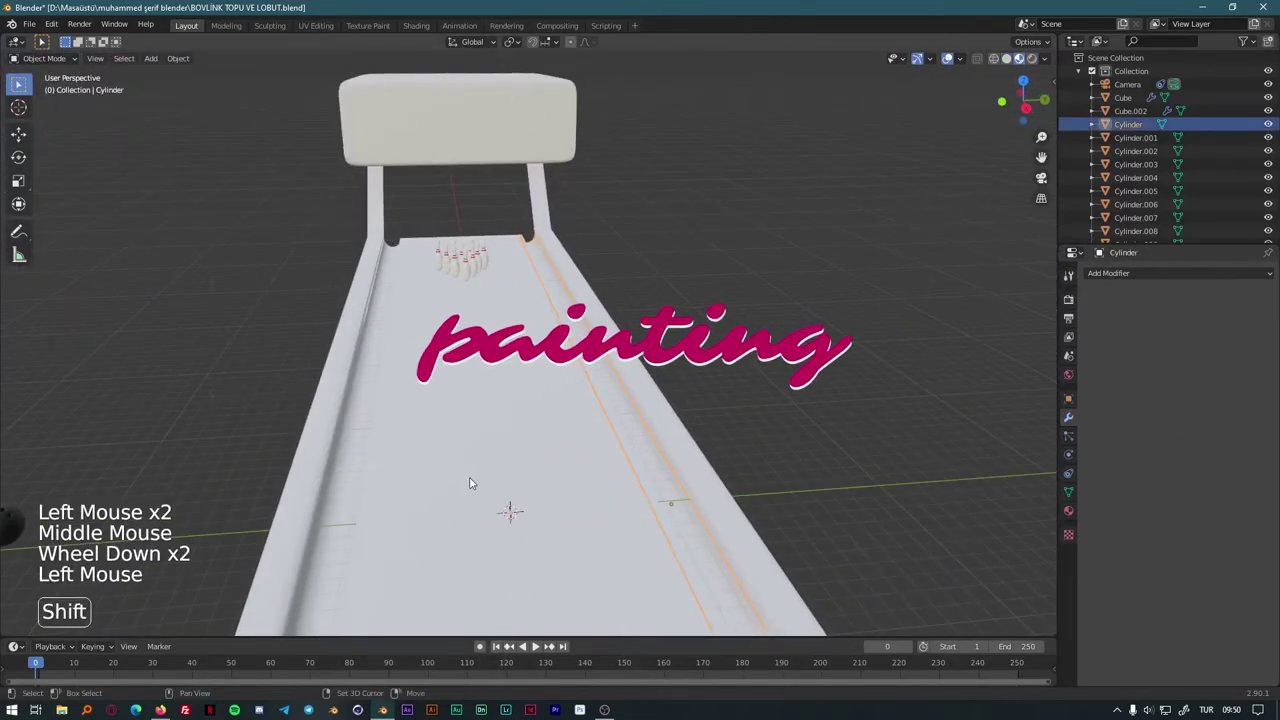
click(1079, 377)
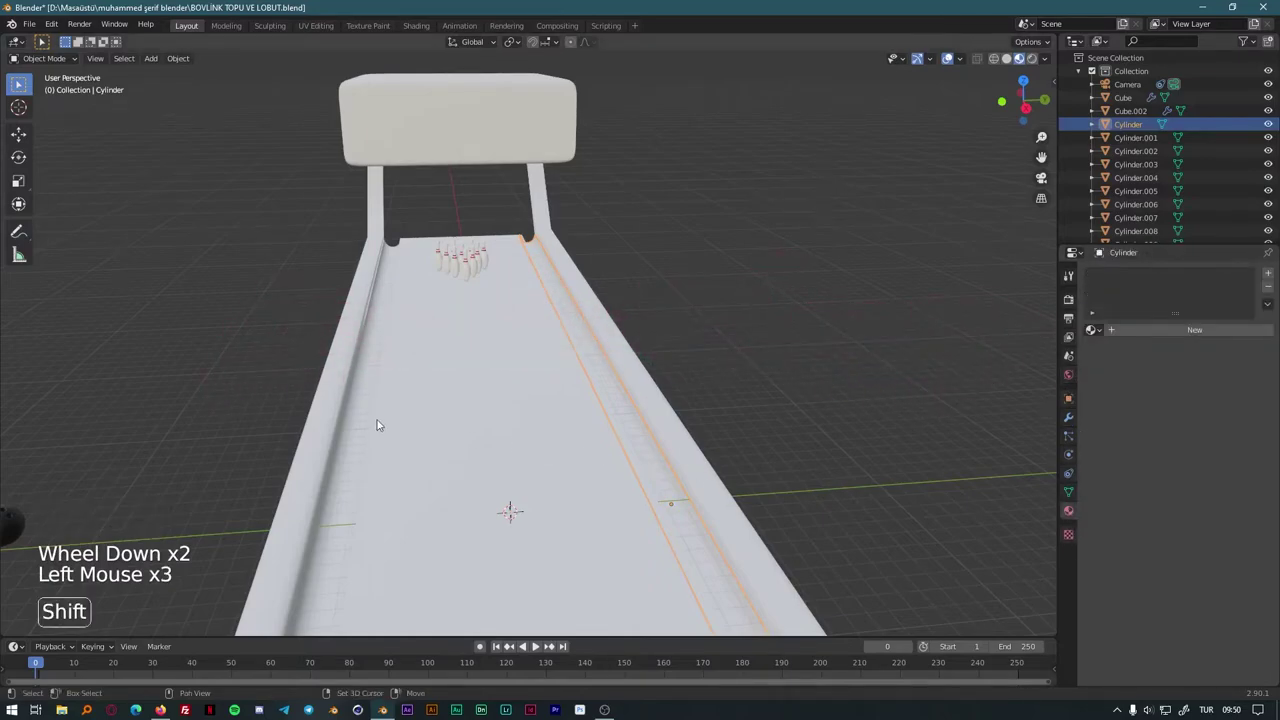
Step: Give the lane a wood texture, rails white, gutters and overhead box a dark colour
click(356, 423)
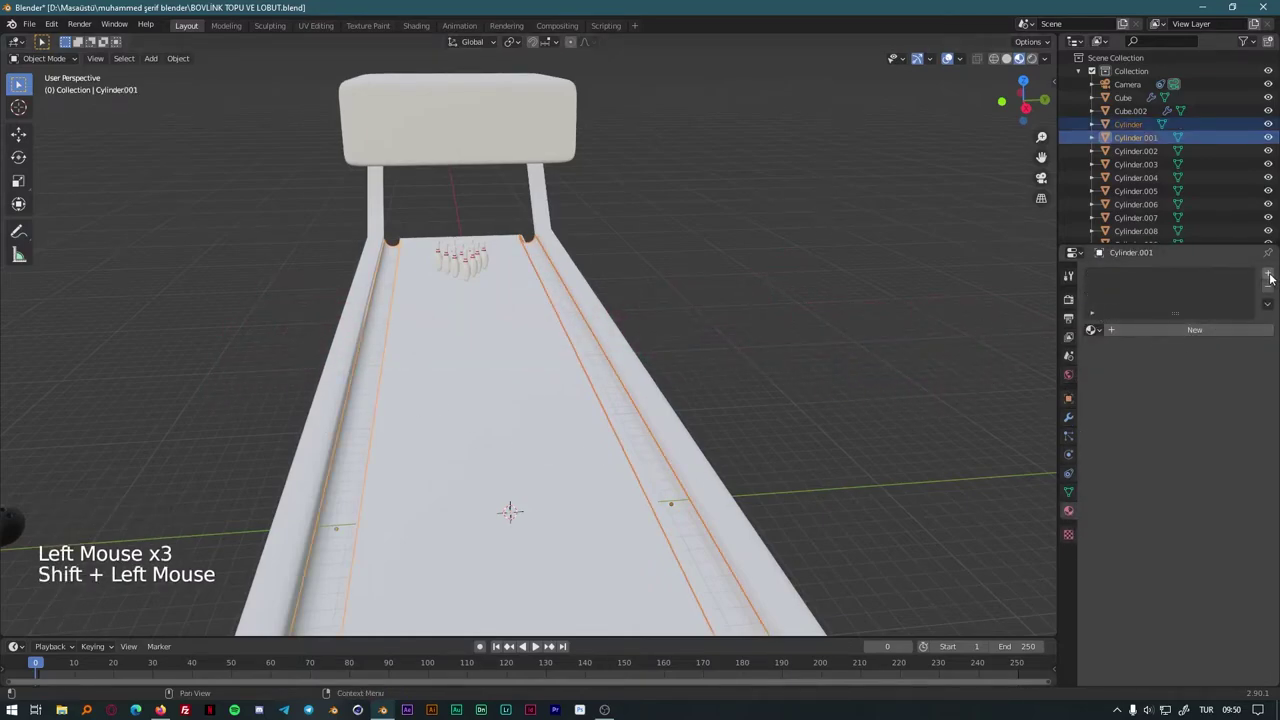
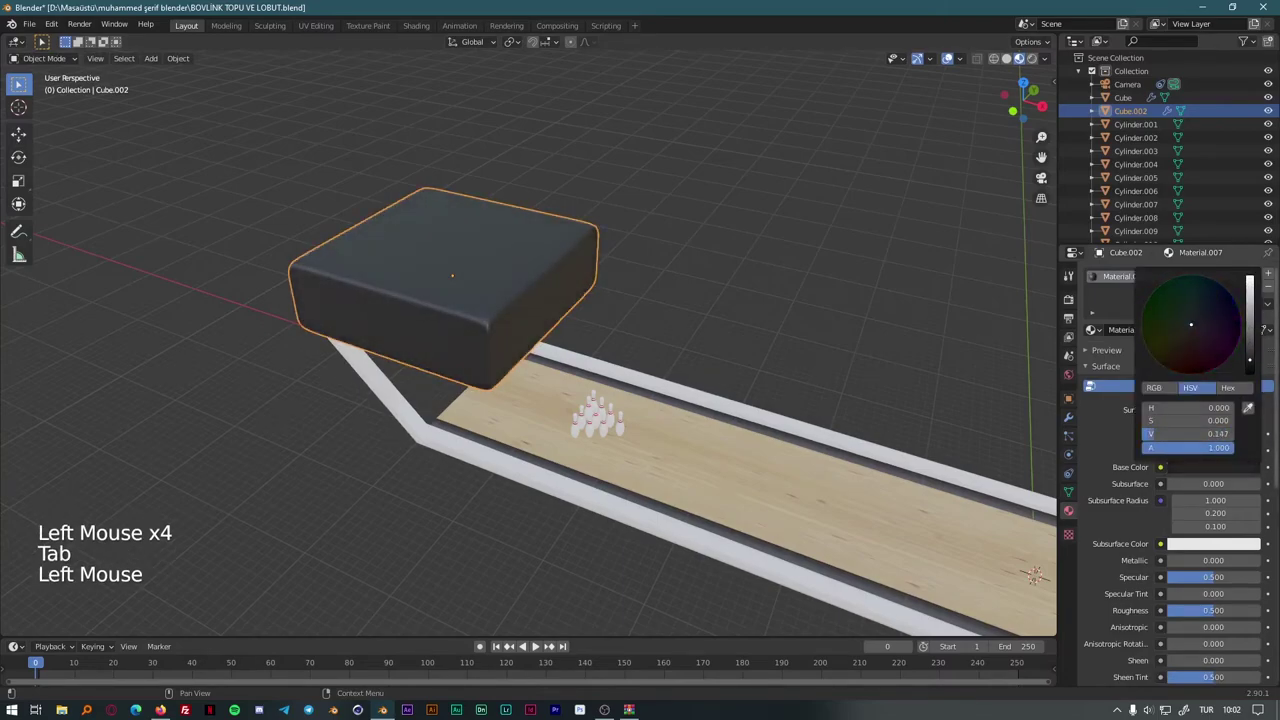
click(726, 337)
Step: Review the textured lane from several angles, save the file and select the ball
middle_click(844, 398)
scroll(down, 3)
middle_click(528, 487)
middle_click(577, 470)
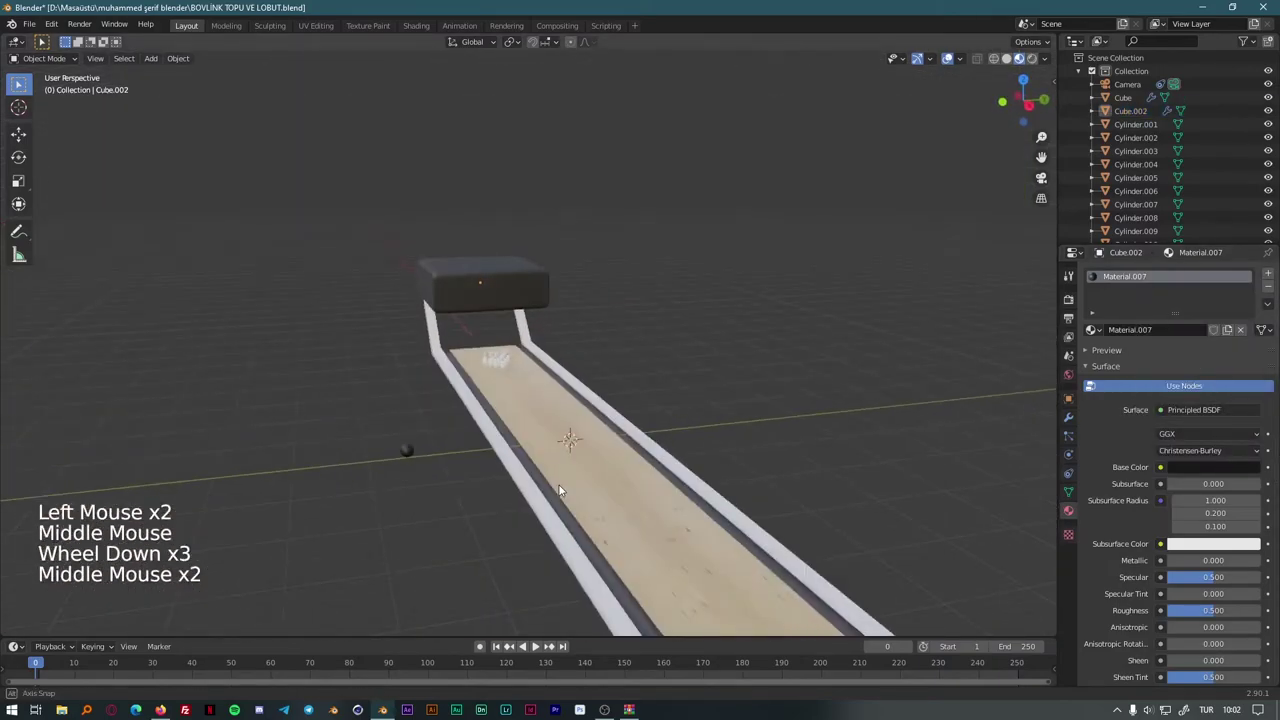
middle_click(598, 500)
middle_click(542, 474)
key(ctrl+s)
middle_click(425, 520)
click(436, 435)
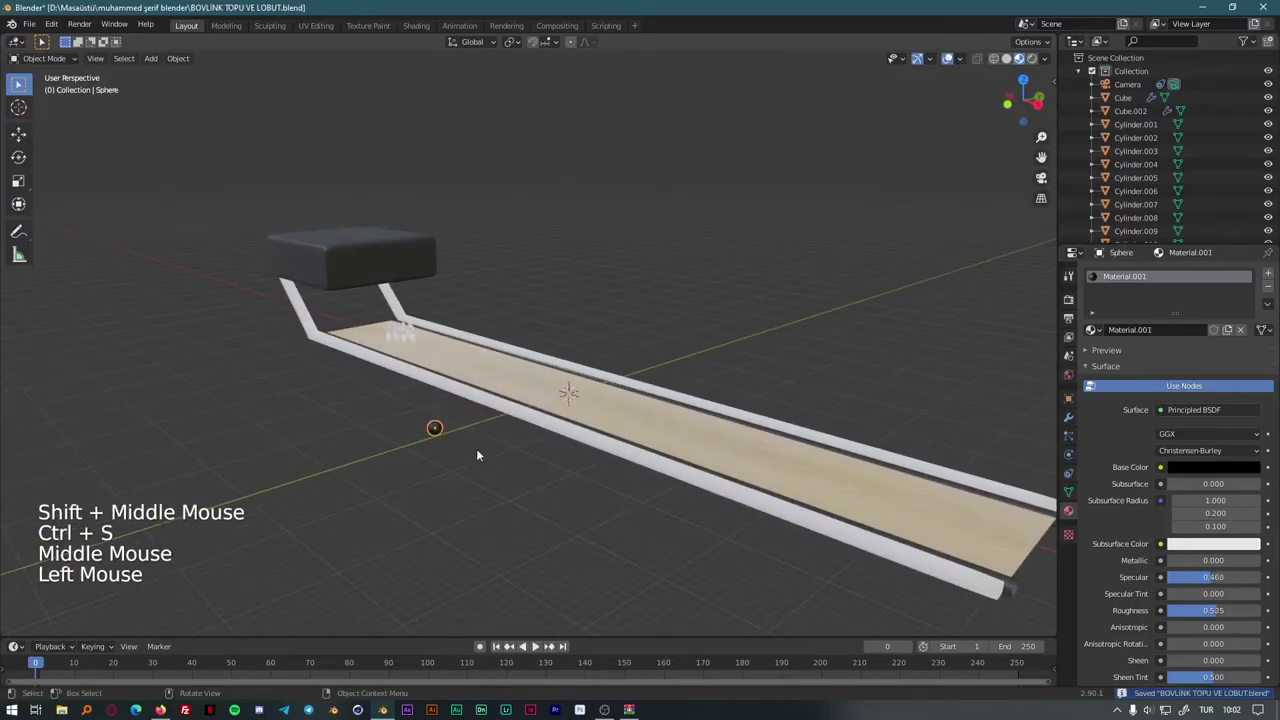
Step: Move the black ball along Y until it sits beyond the near end of the lane
key(g)
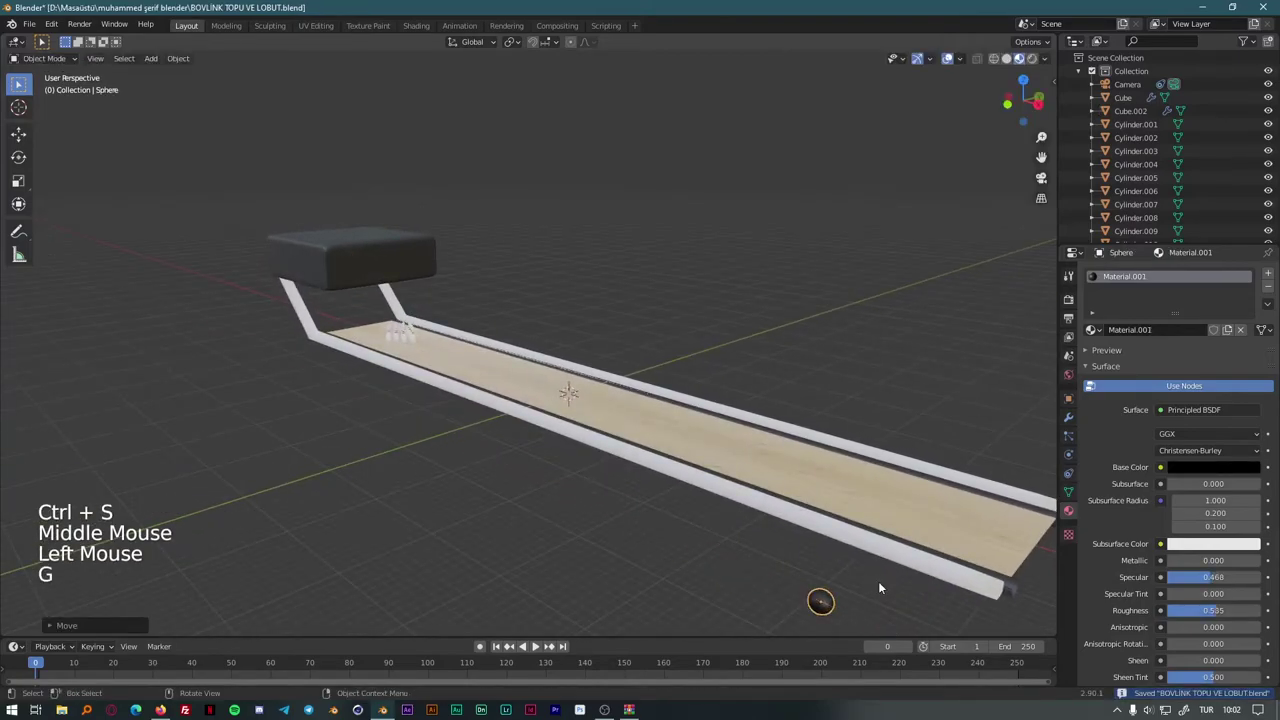
middle_click(828, 555)
key(g)
middle_click(835, 507)
middle_click(435, 553)
key(g)
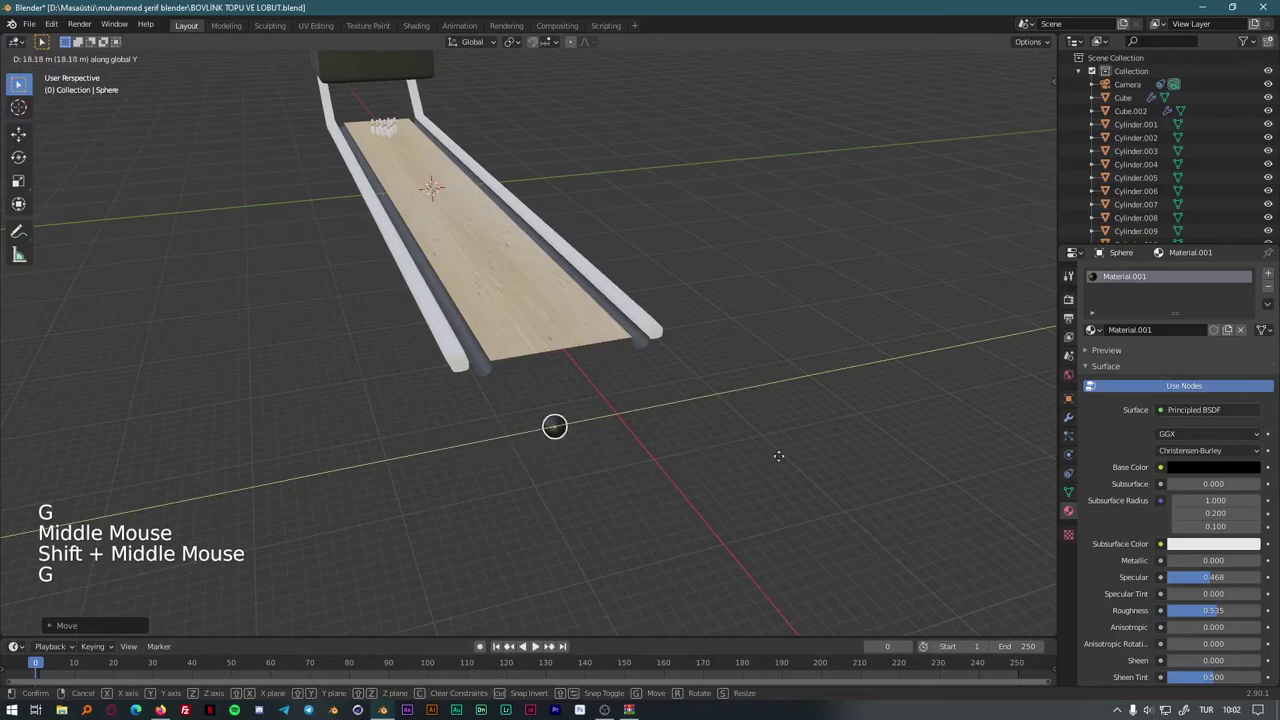
scroll(up, 3)
middle_click(820, 365)
click(820, 365)
Step: Frame the view on the ball and orbit around it ready for physics setup
key(g)
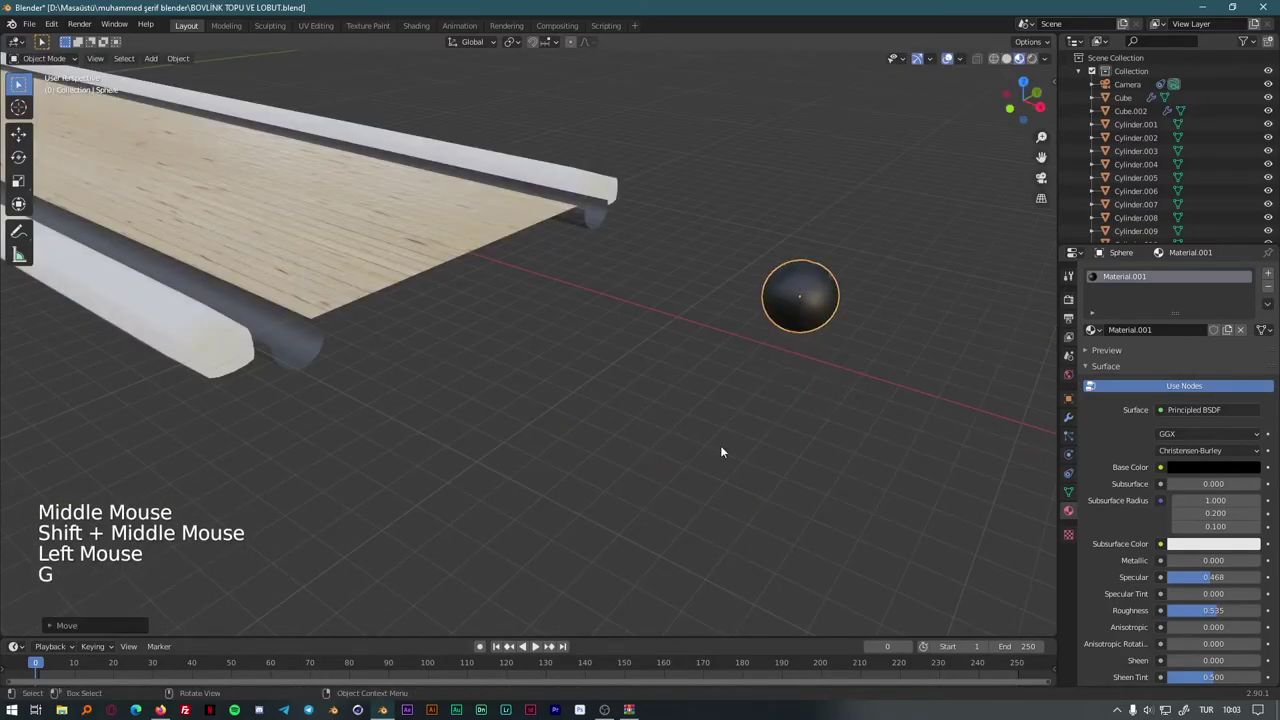
middle_click(695, 418)
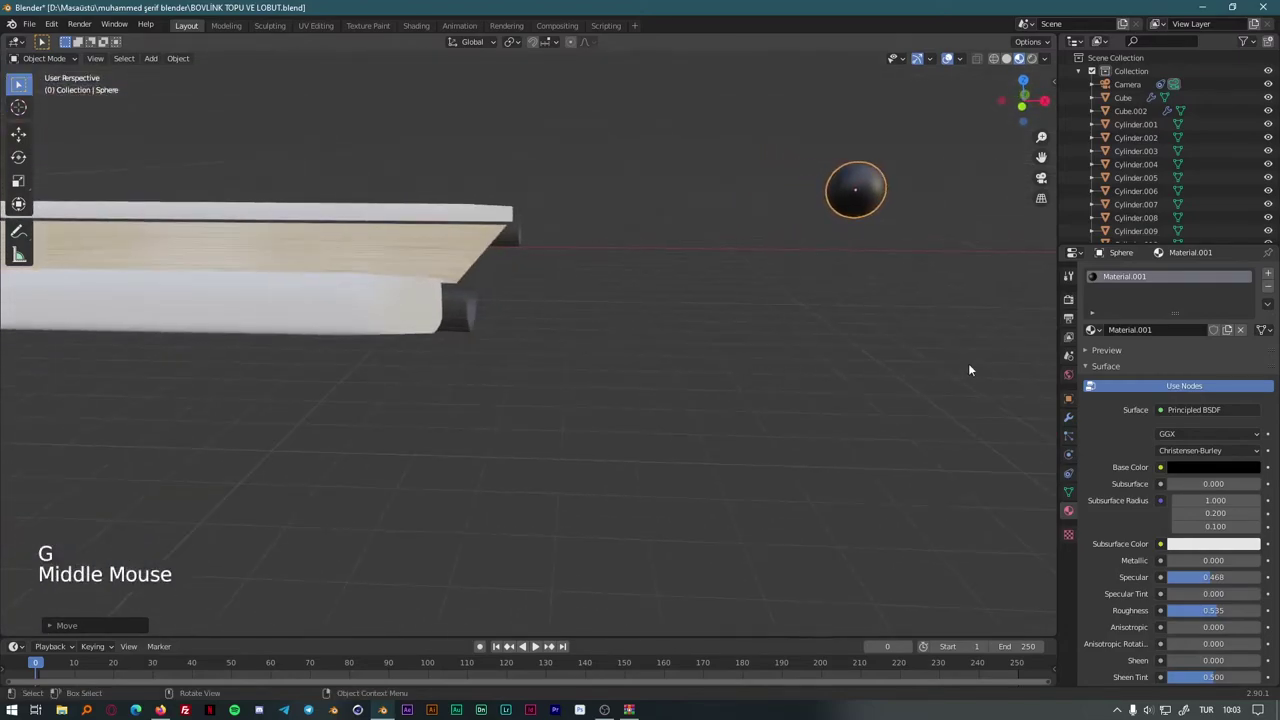
middle_click(825, 405)
Step: Make the ball an active rigid body with Animated enabled at frame 1
click(1072, 417)
click(1072, 457)
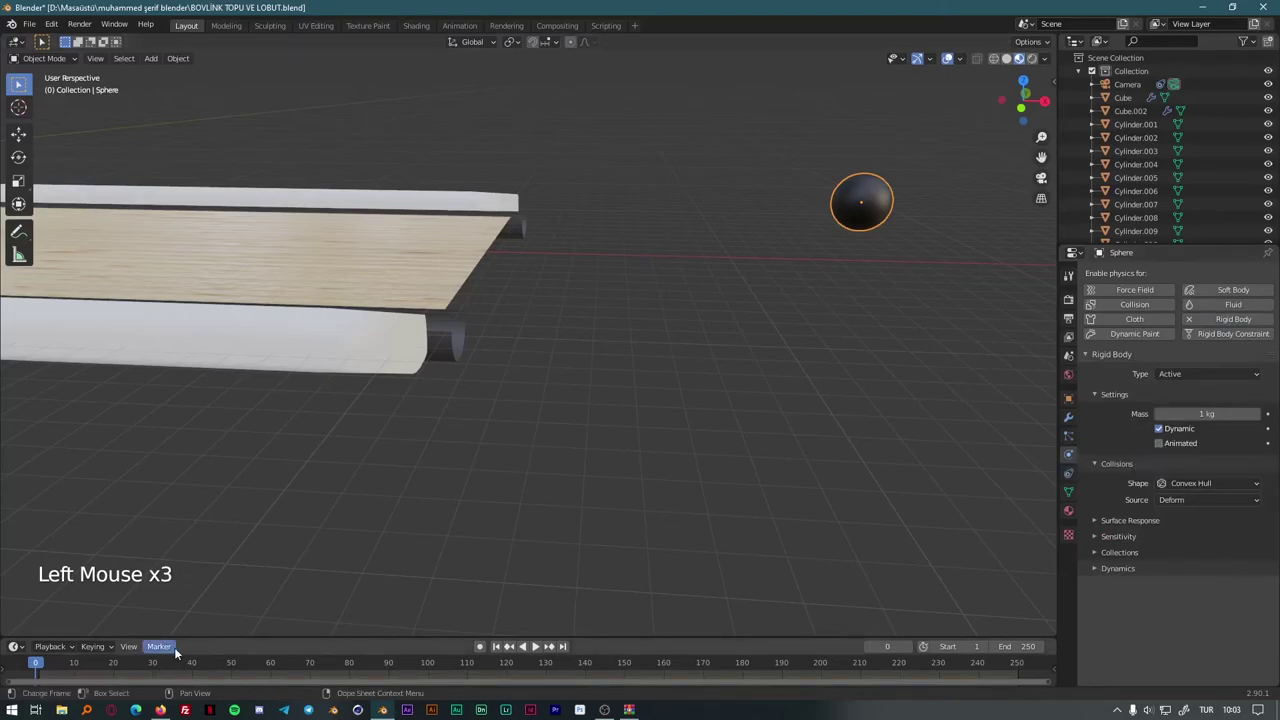
key(Right)
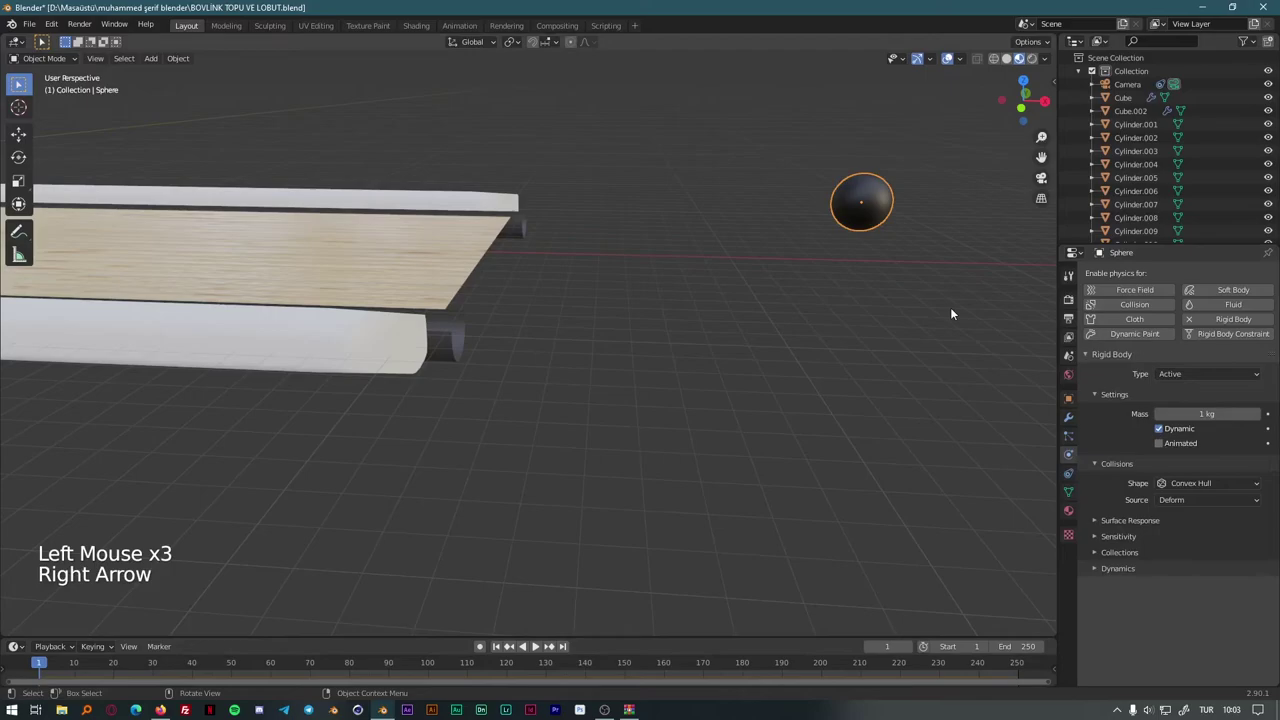
click(1161, 446)
Step: Insert a location keyframe for the ball at frame 1
key(i)
key(i)
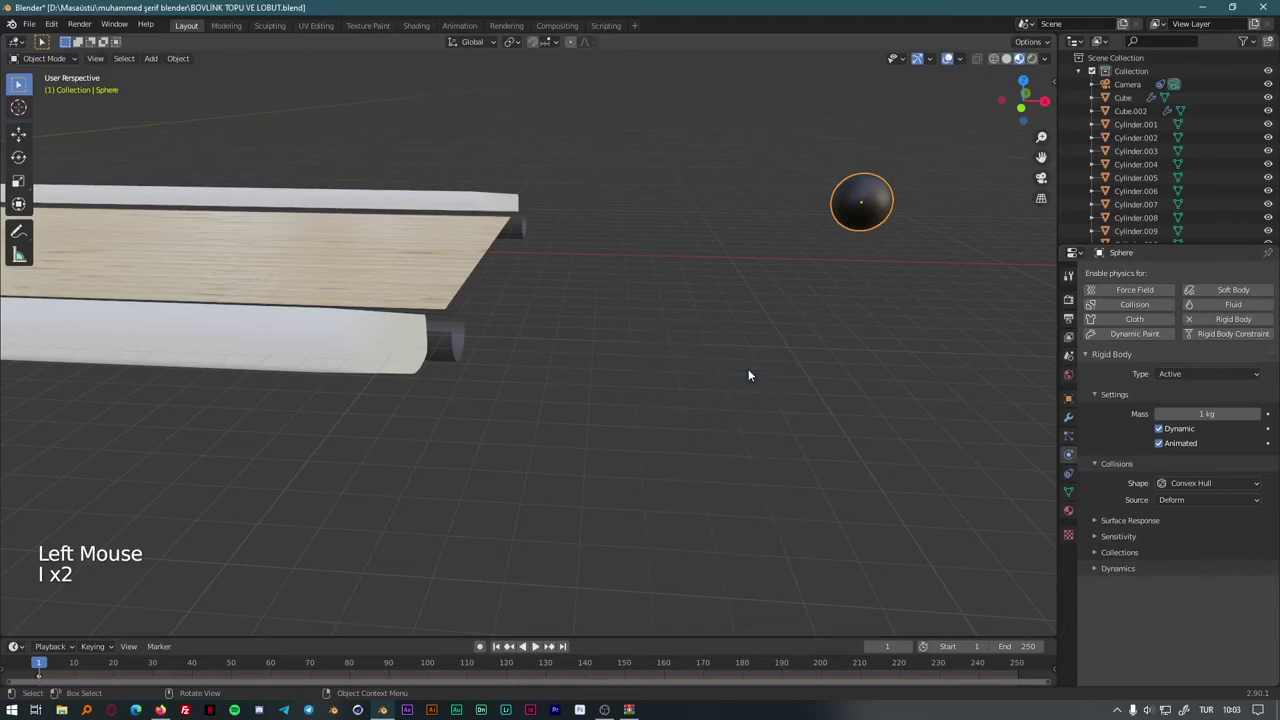
scroll(down, 3)
middle_click(392, 460)
Step: Play back, adjust the ball's starting height and keyframe it again
click(50, 664)
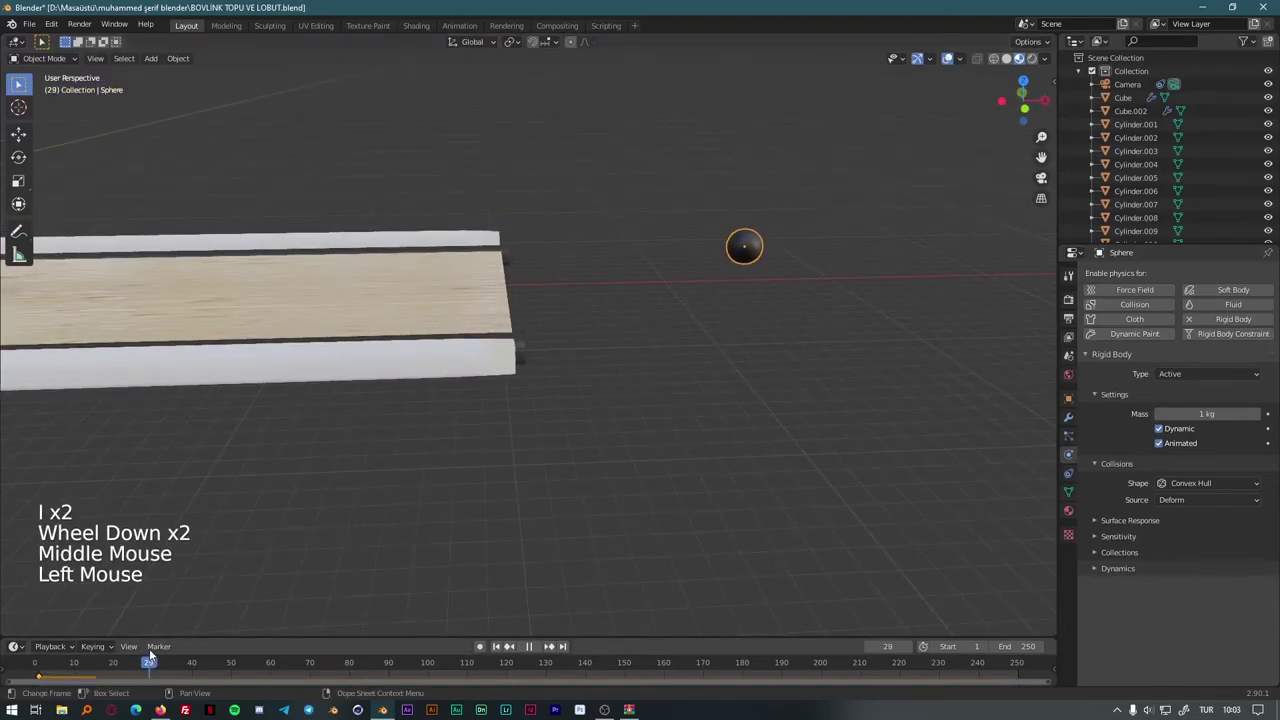
key(g)
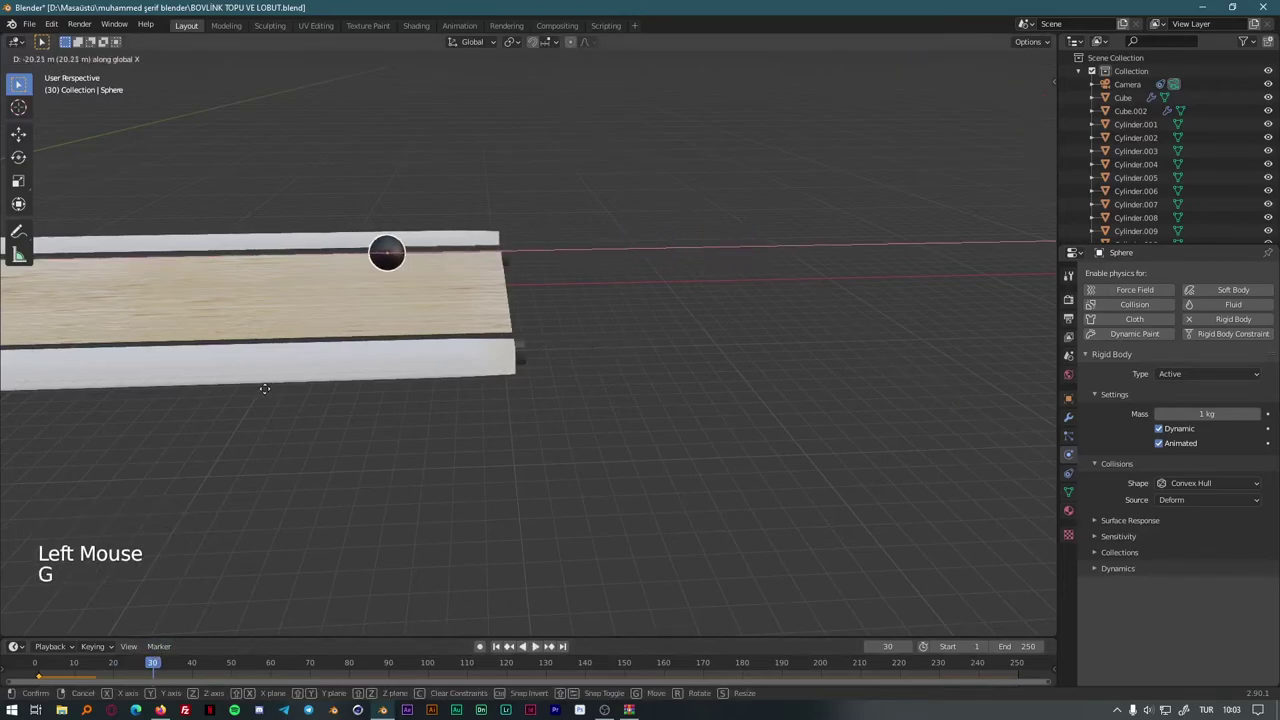
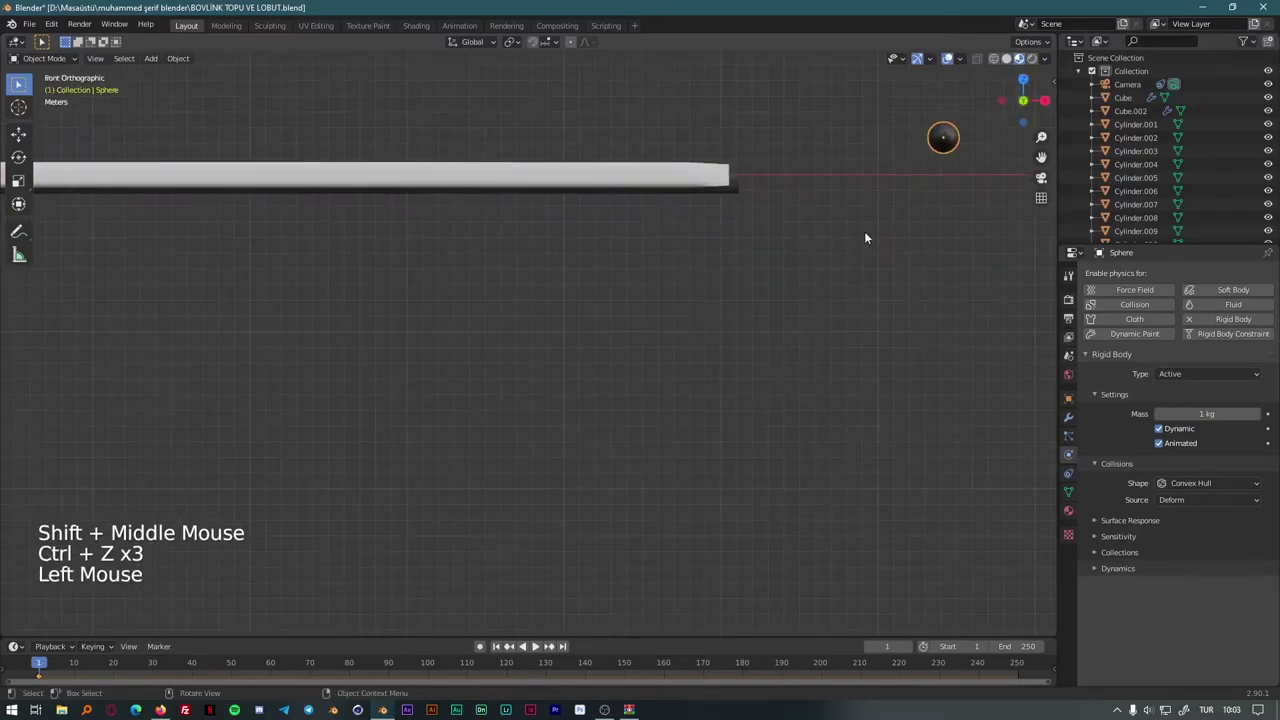
key(g)
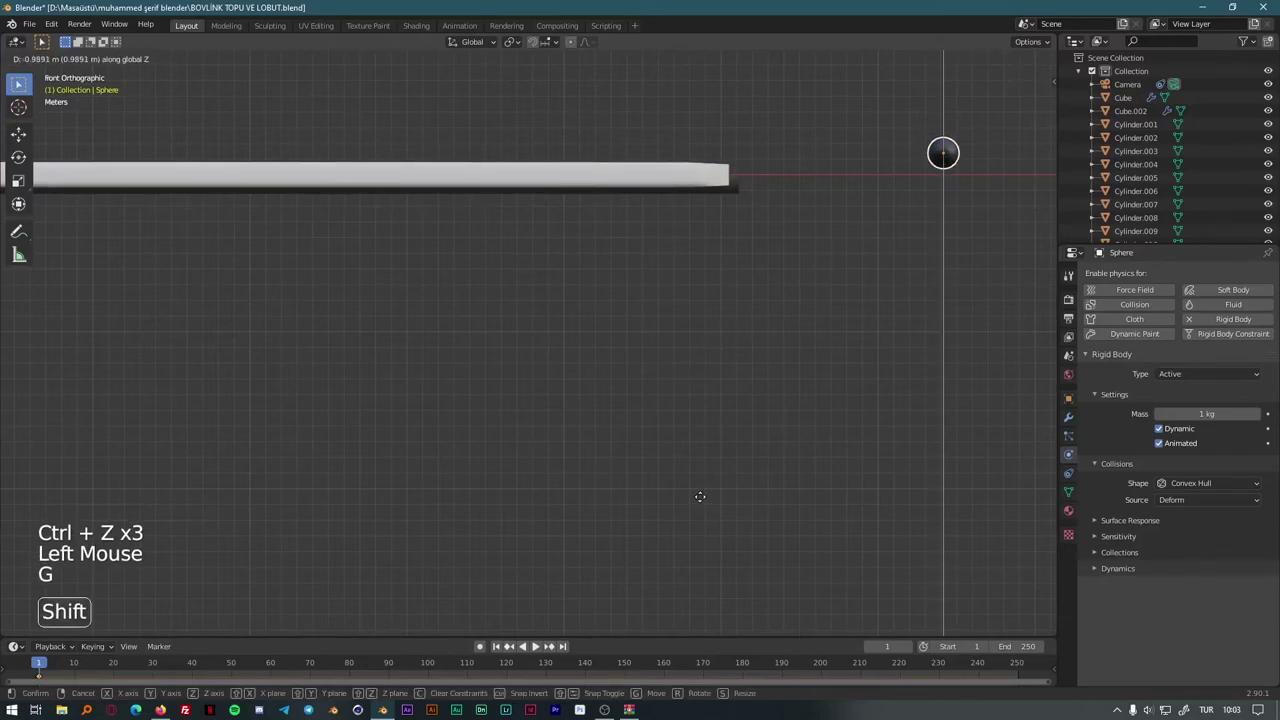
key(i)
key(i)
middle_click(683, 364)
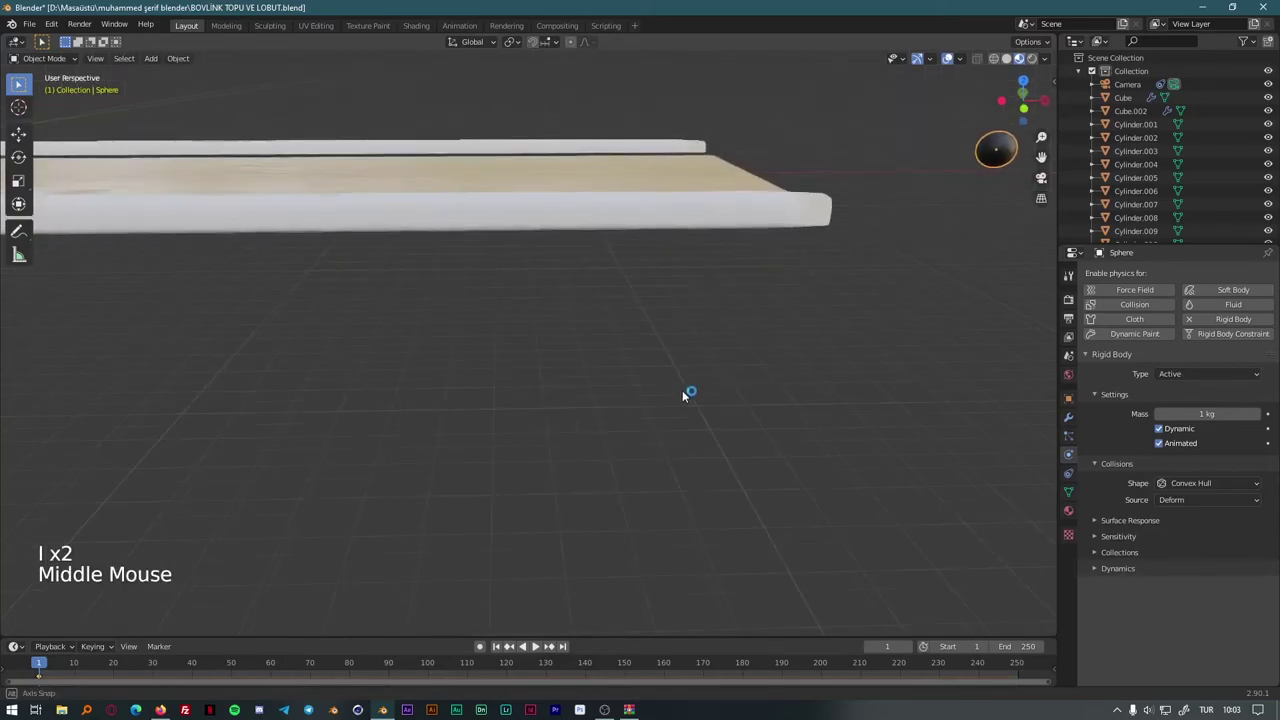
Step: At frame 30 move the ball down onto the lane surface and keyframe its location
click(57, 670)
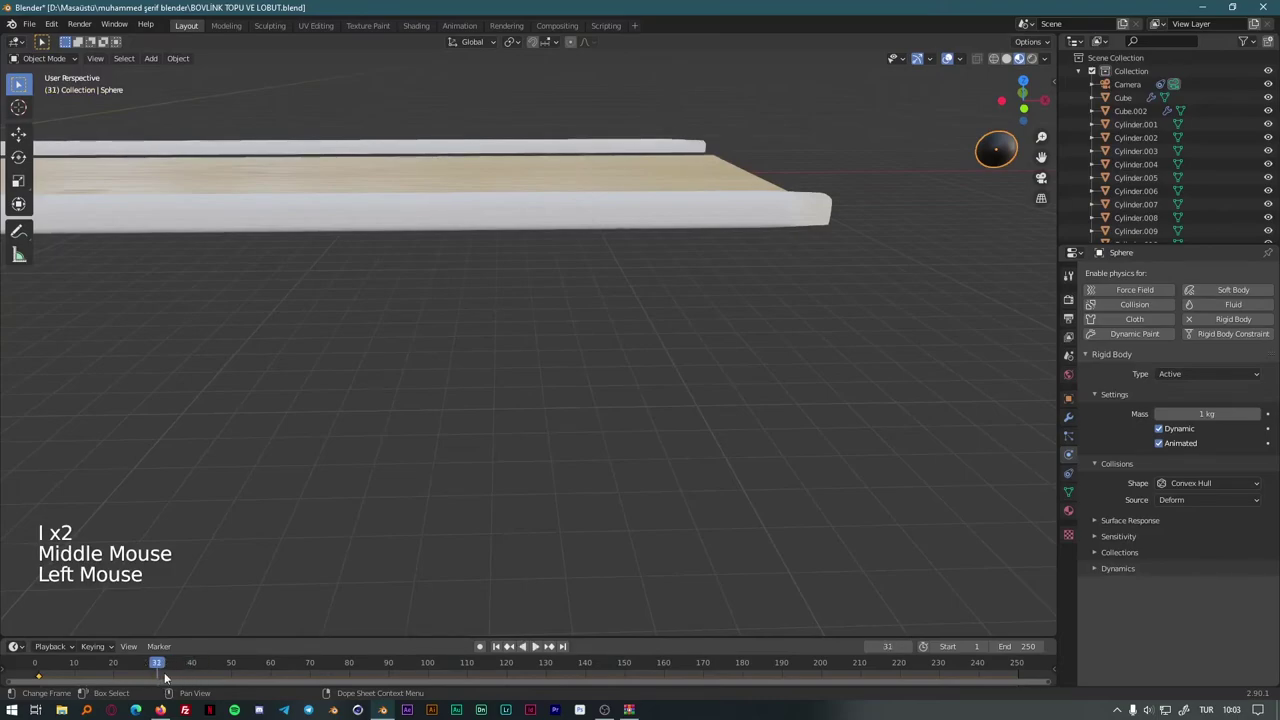
key(Left)
key(g)
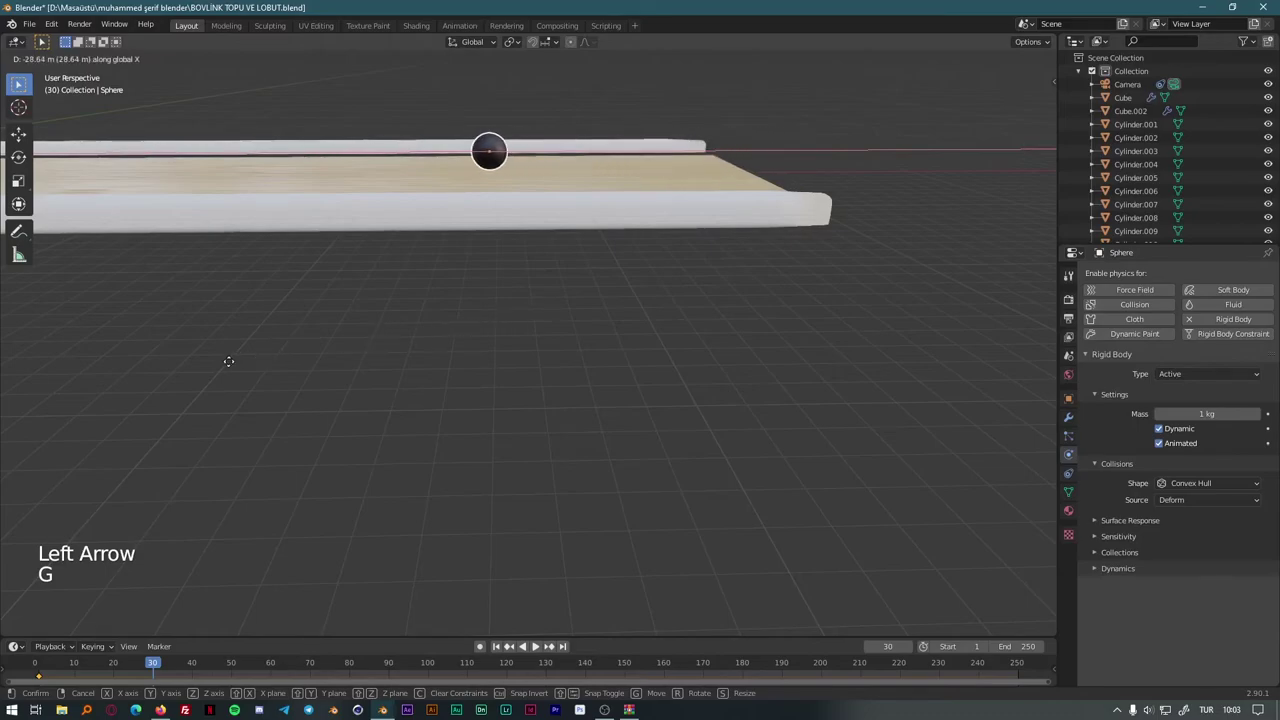
key(g)
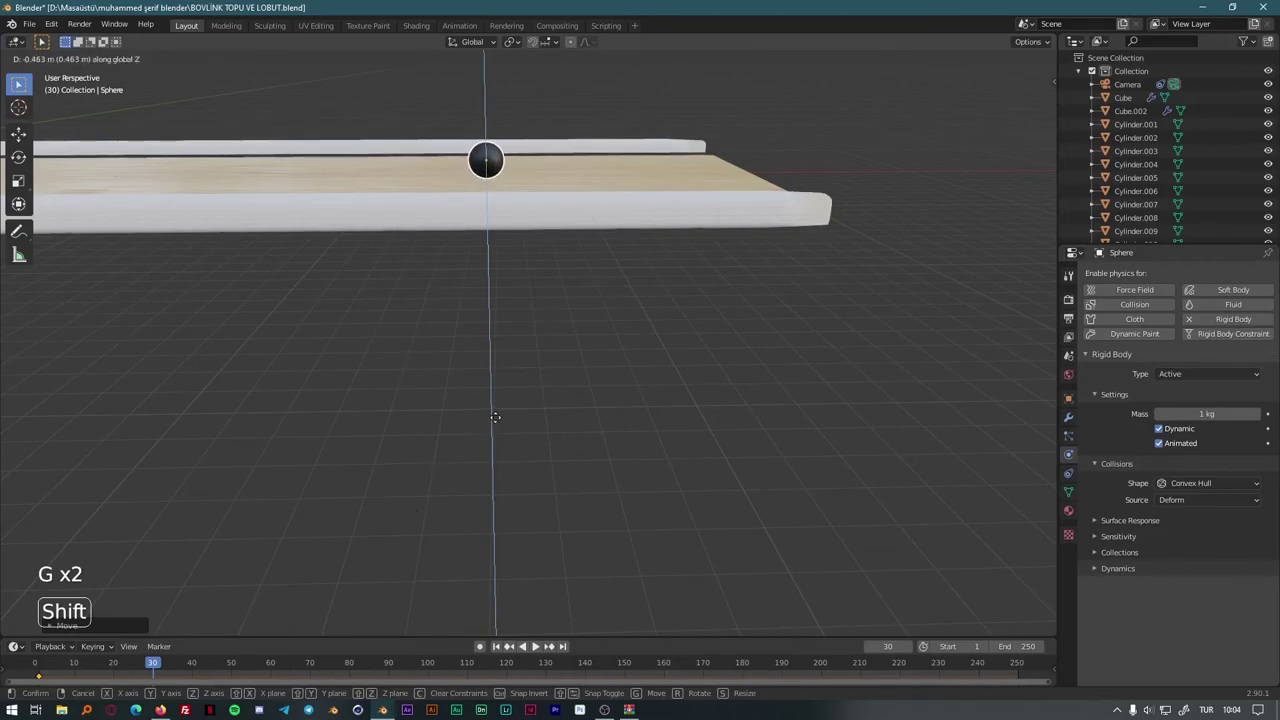
key(i)
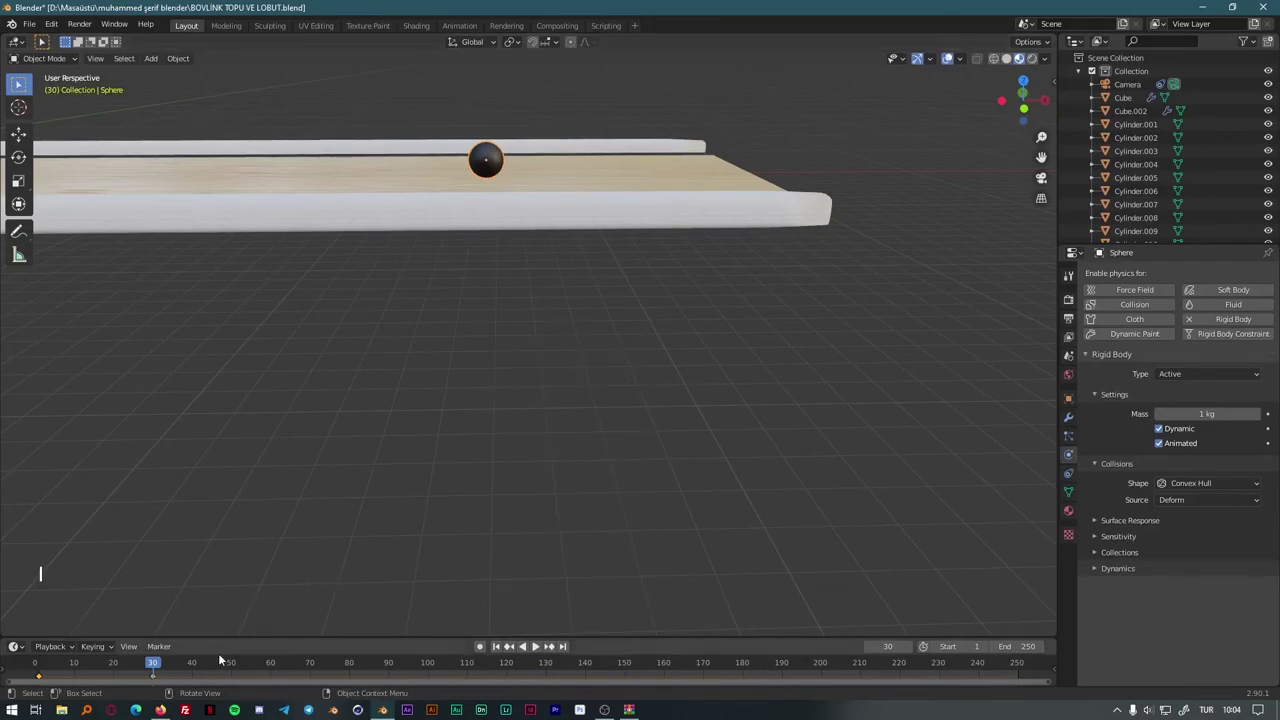
Step: Keyframe the rigid body's Animated setting on at frame 1 and off at frame 30
click(155, 666)
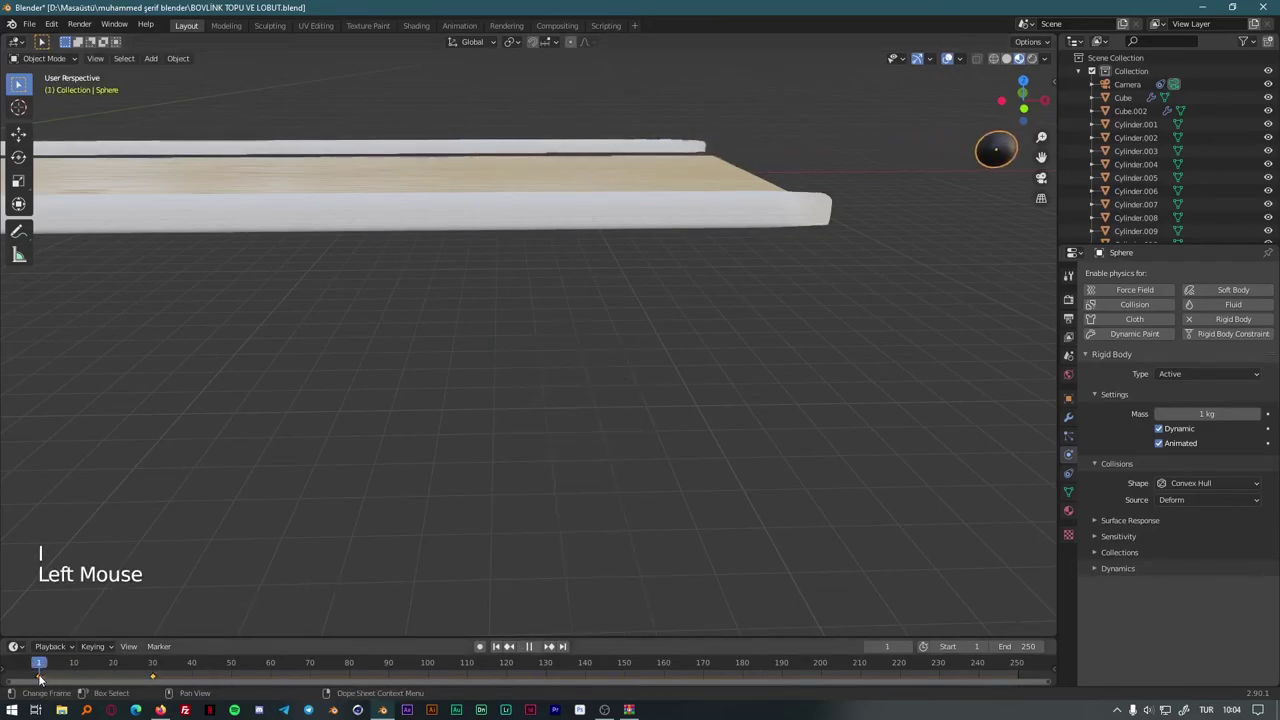
click(1273, 446)
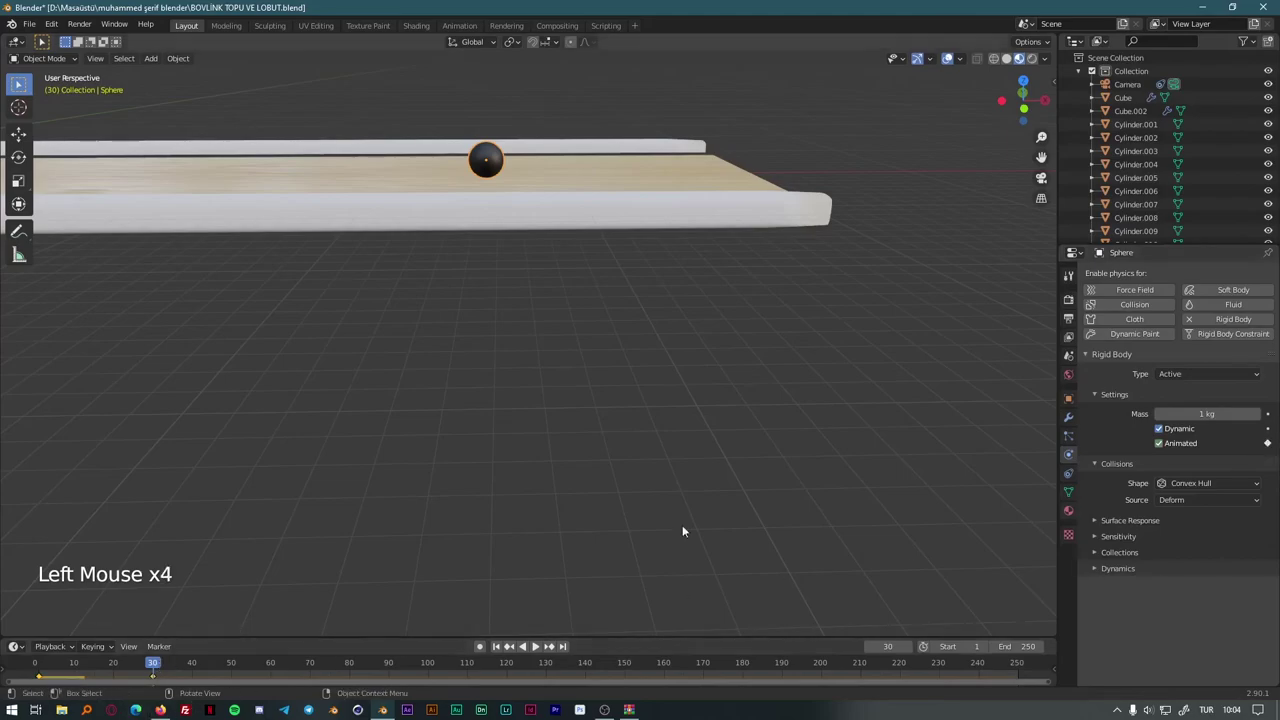
click(1279, 445)
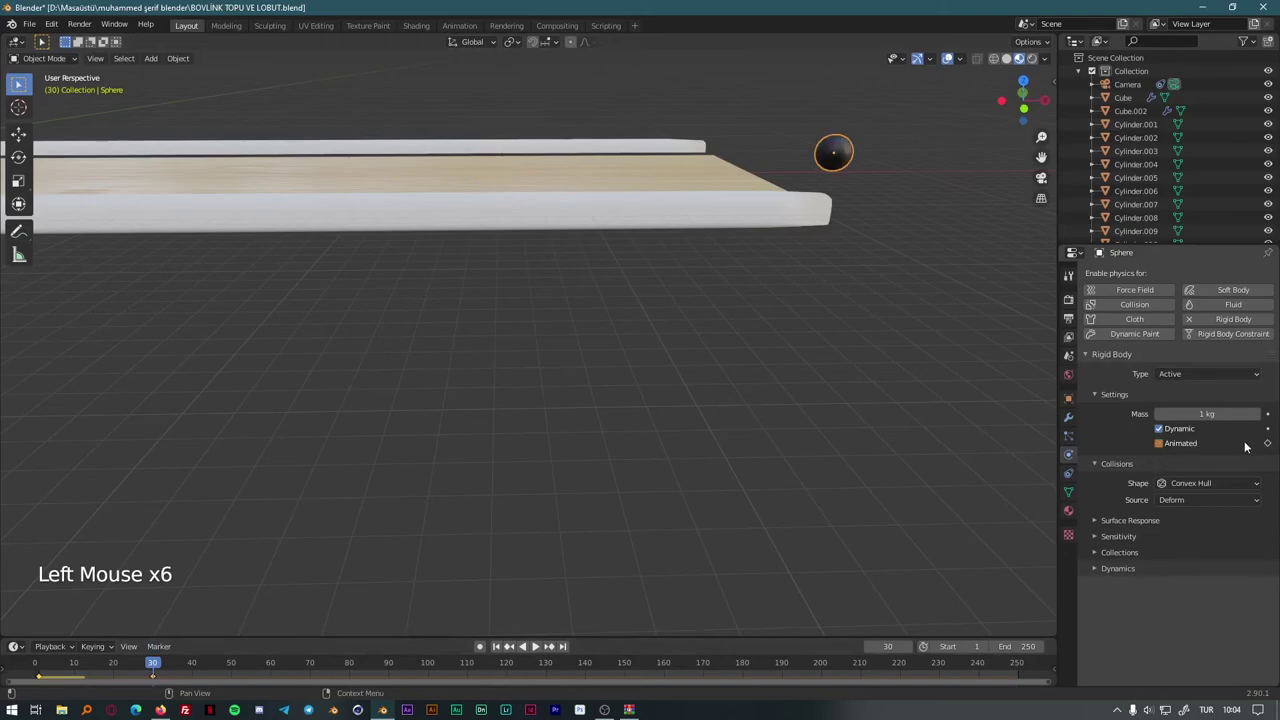
Step: Play the animation, then make the lane plane a passive rigid body
key(space)
scroll(down, 3)
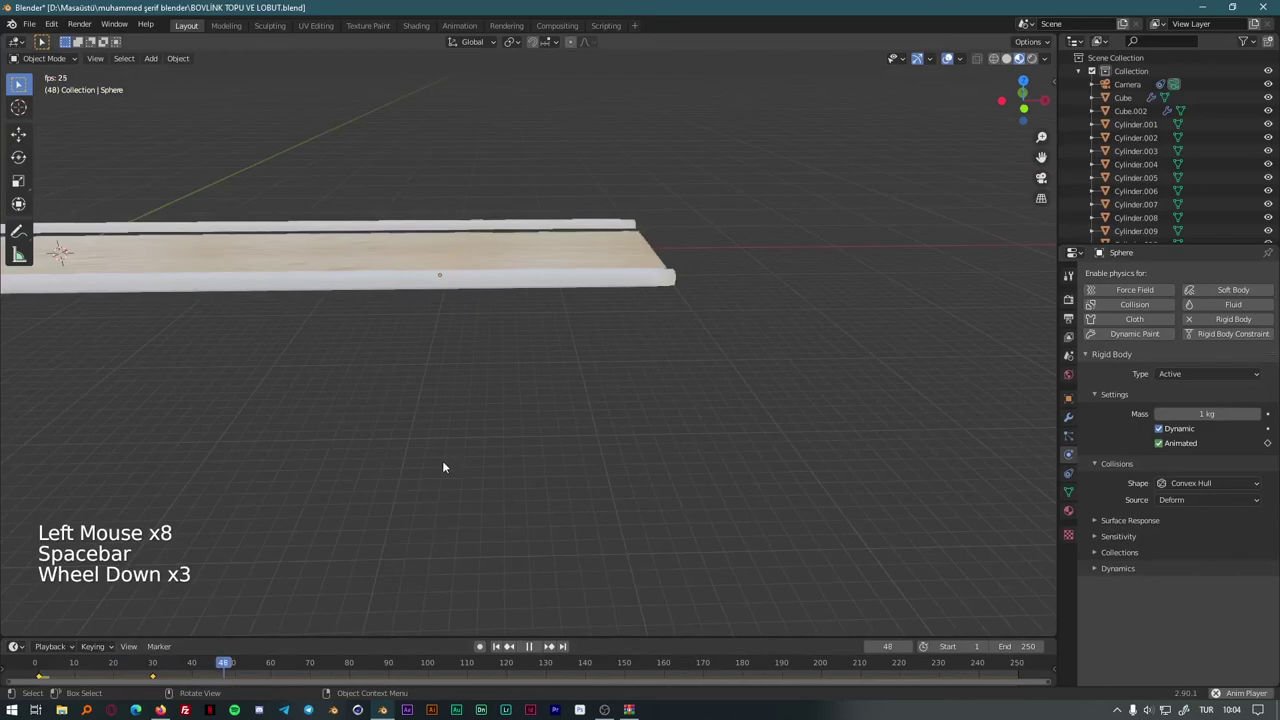
key(space)
scroll(down, 3)
click(206, 669)
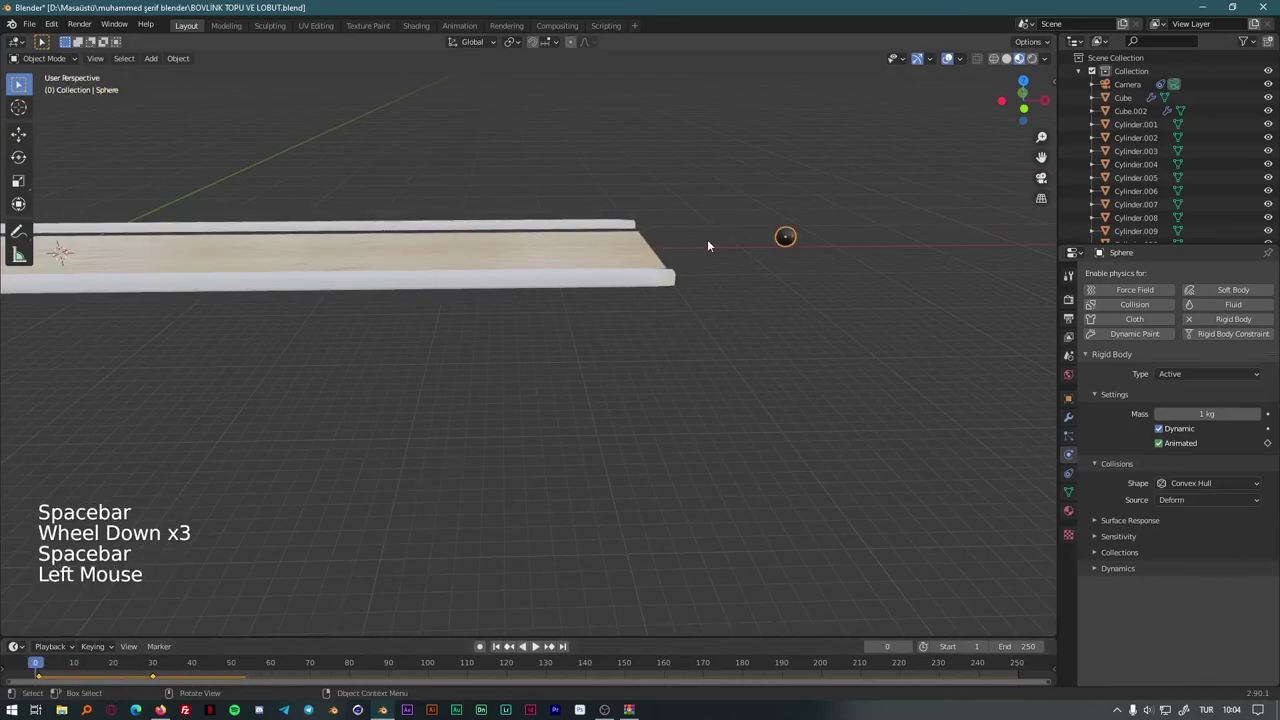
click(630, 248)
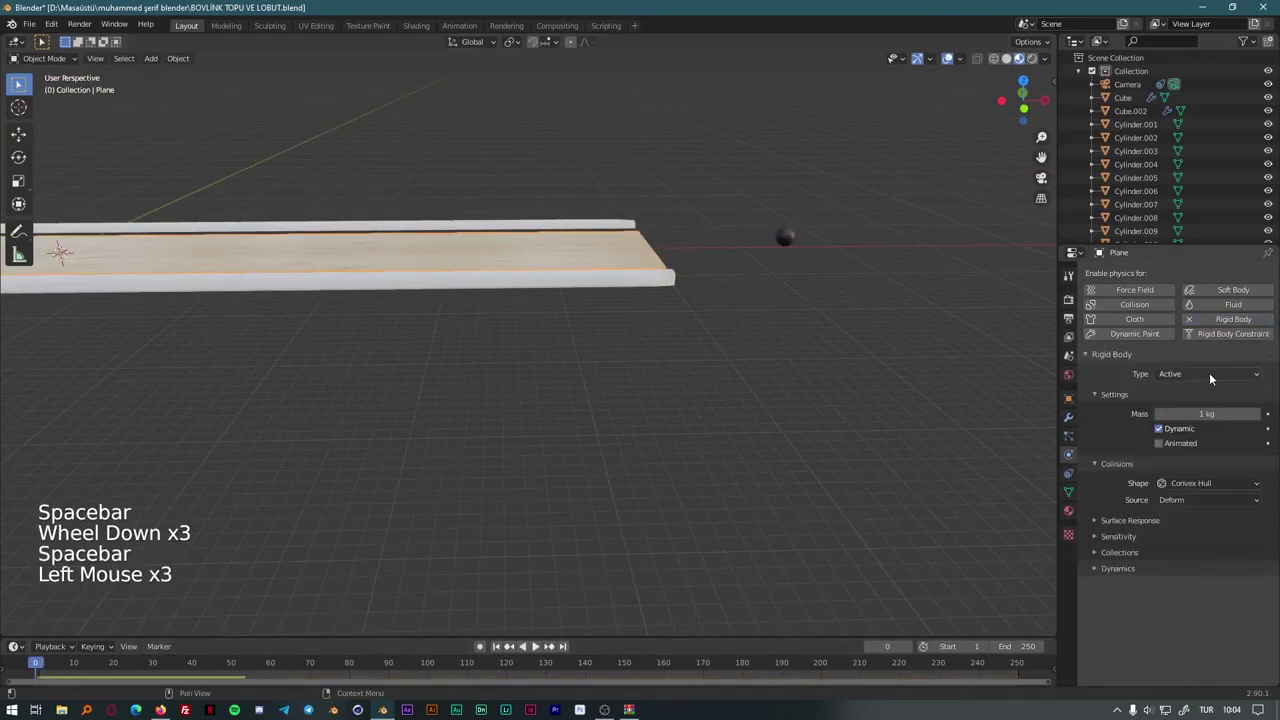
click(731, 338)
Step: Play the simulation to see the ball land on the lane, rewind and select the ball
key(space)
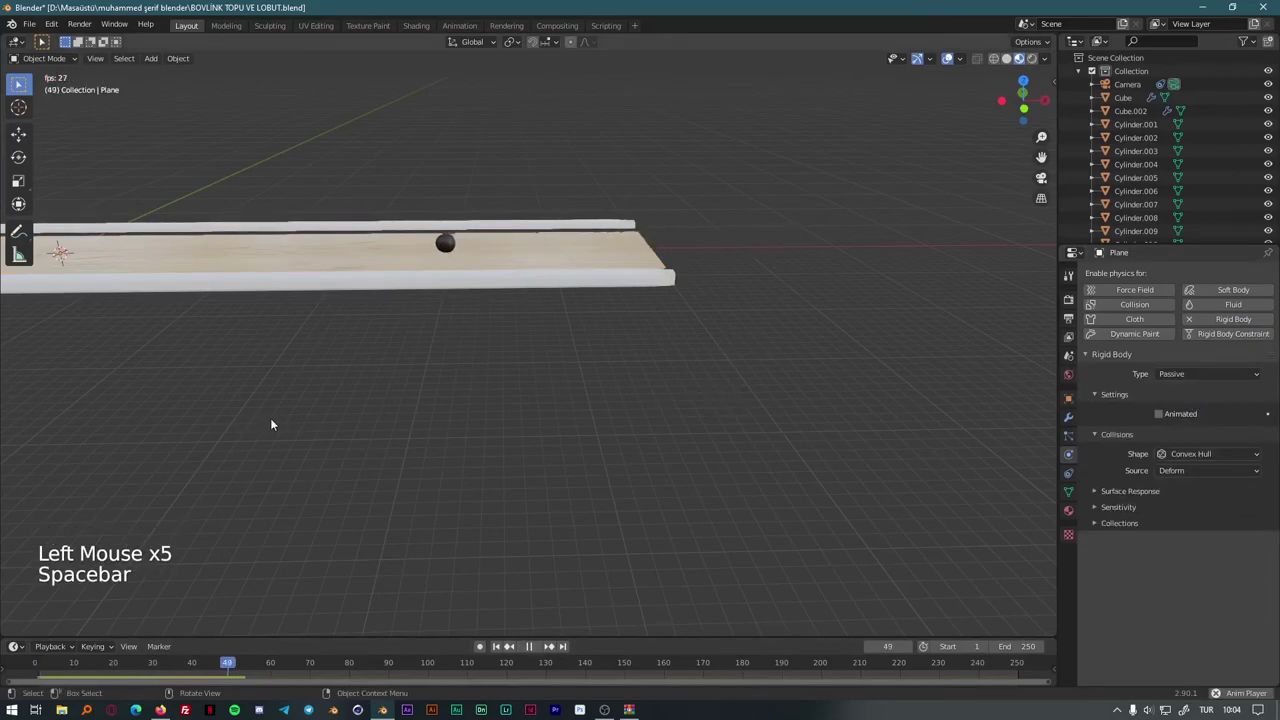
key(space)
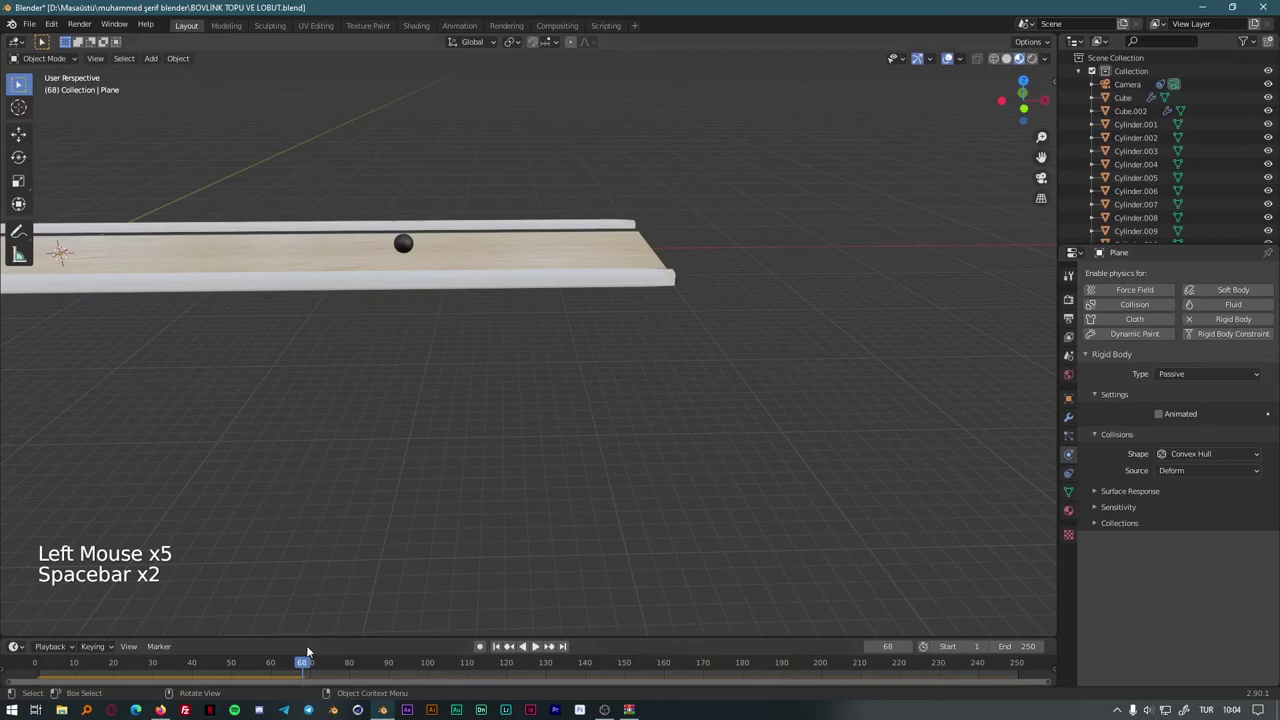
click(302, 667)
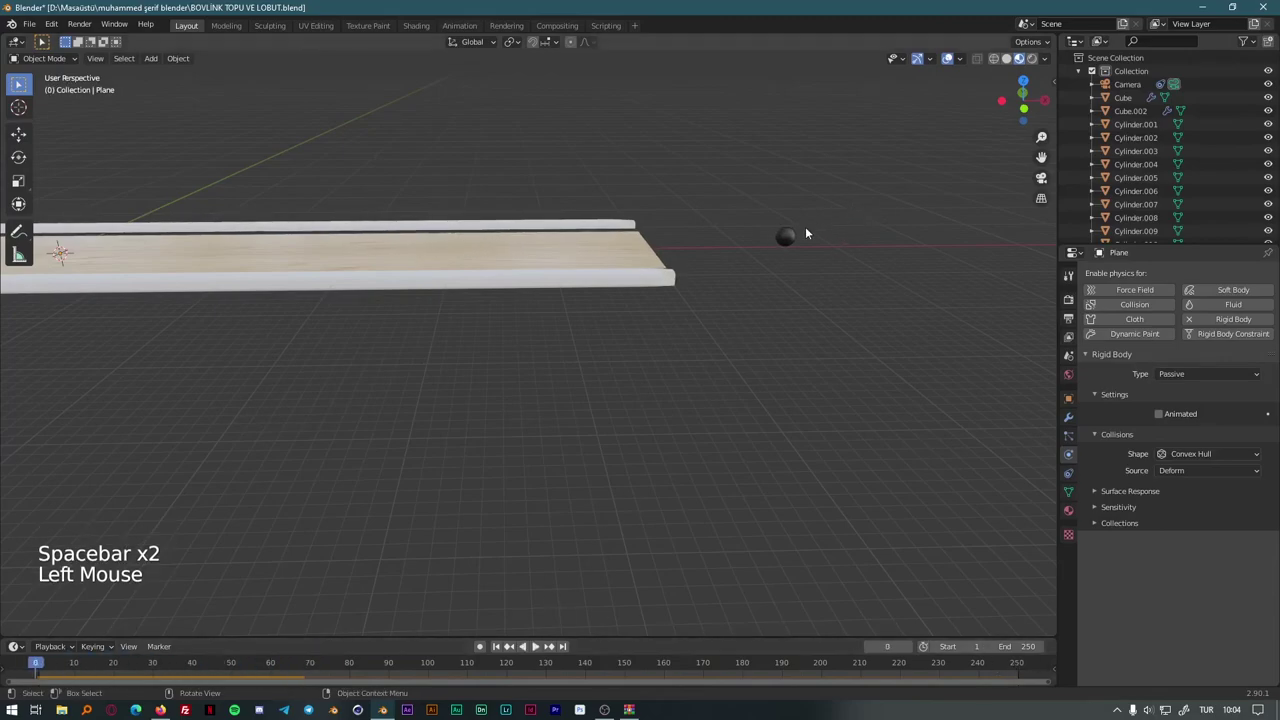
click(798, 249)
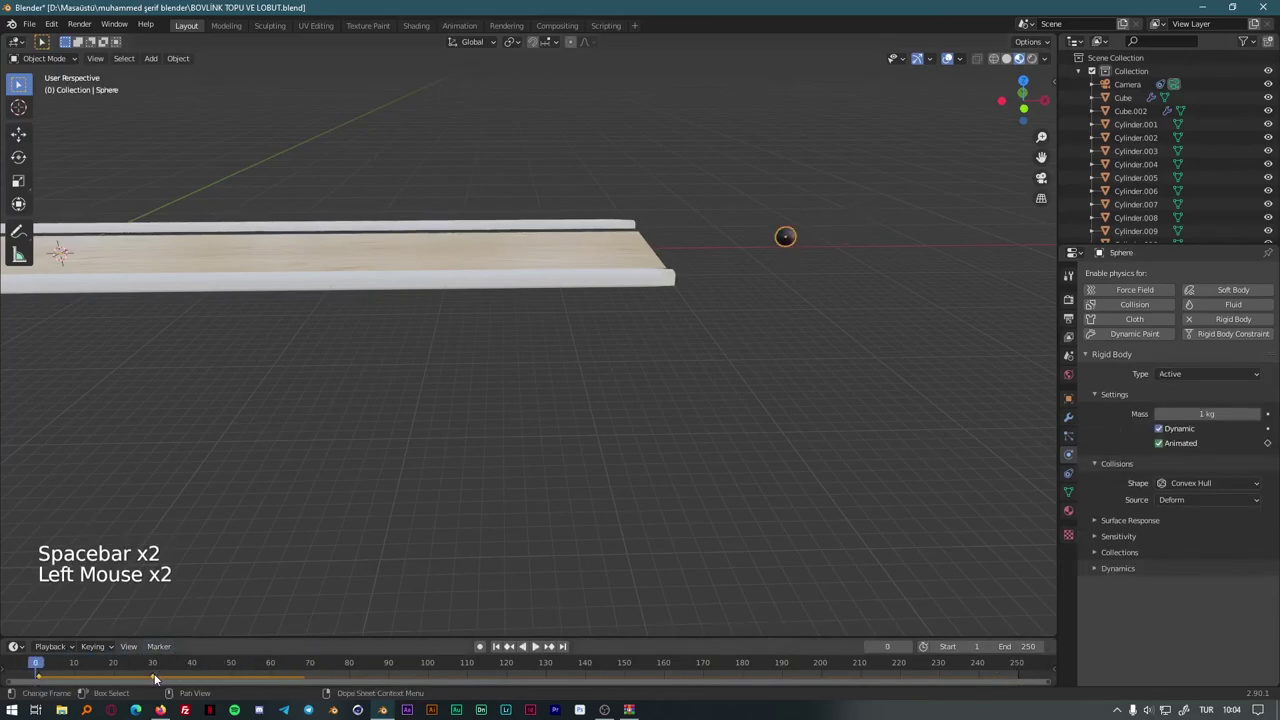
Step: Slide the ball's later keyframe to an earlier frame and start playback
key(ctrl+z)
click(157, 676)
click(162, 679)
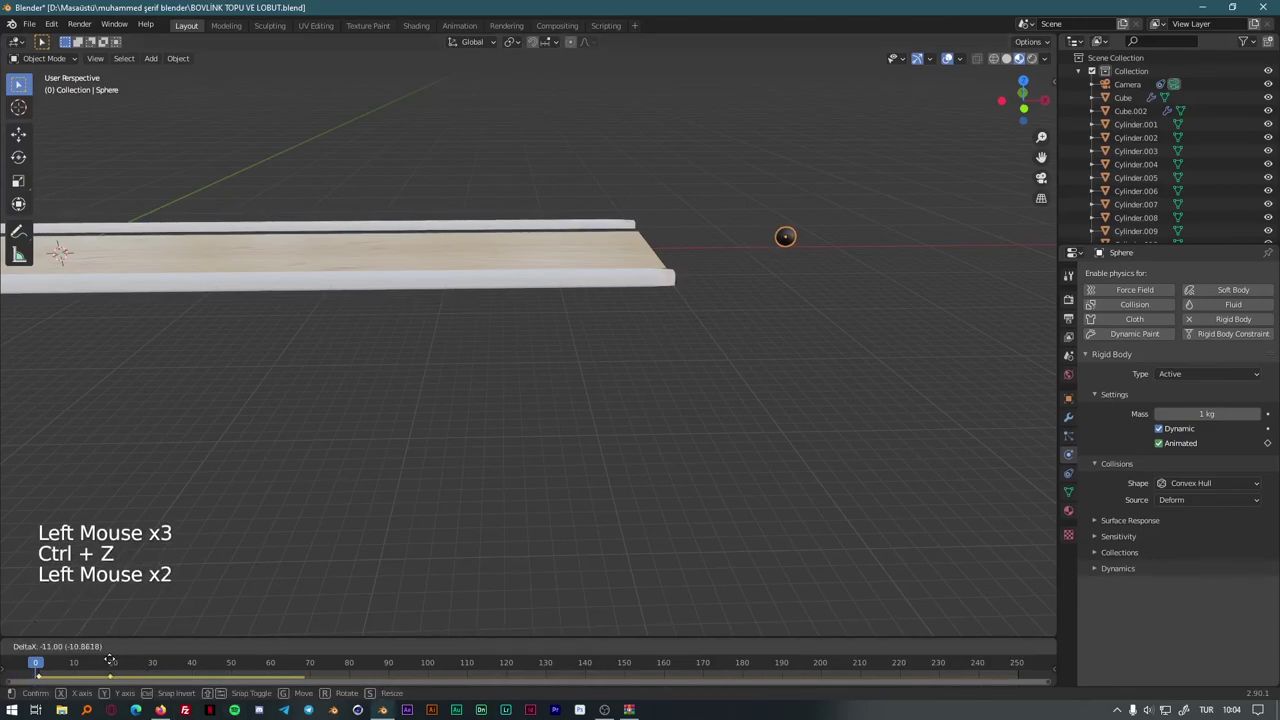
key(space)
Step: Watch the ball roll the full lane up to the pins, then stop and rewind
scroll(down, 3)
middle_click(203, 492)
scroll(up, 3)
middle_click(357, 454)
scroll(up, 3)
middle_click(787, 509)
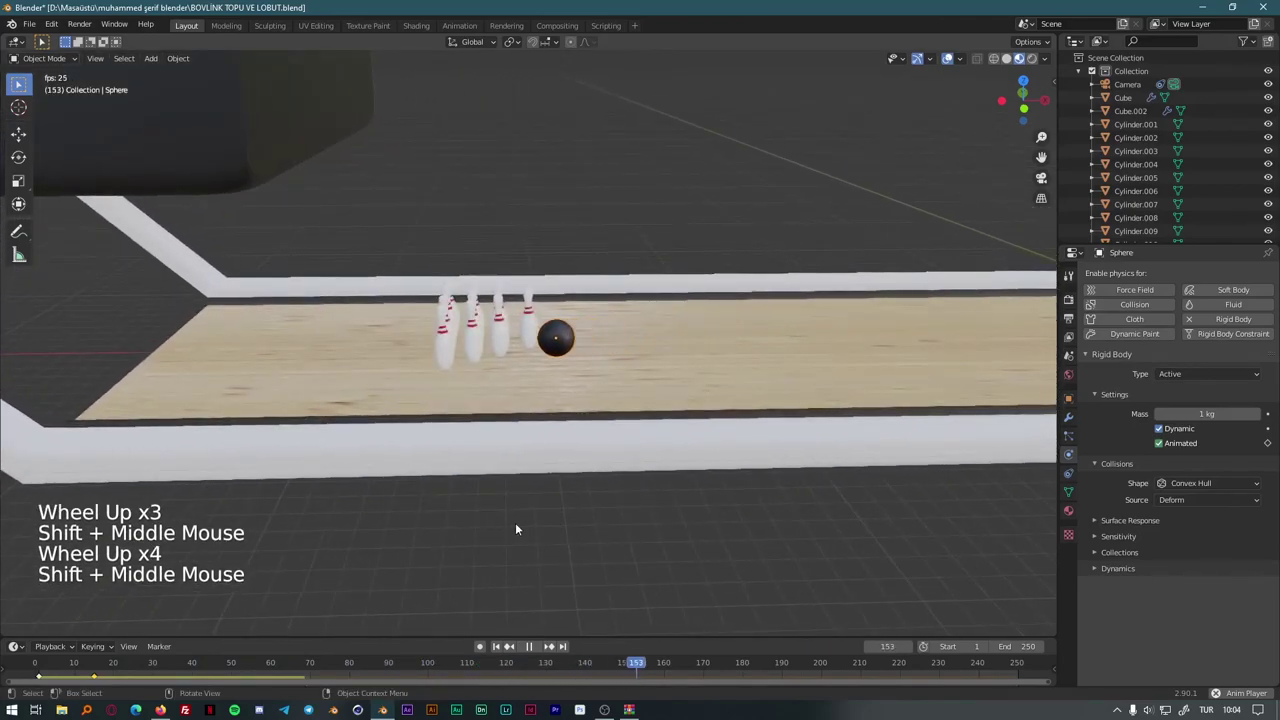
key(space)
click(660, 663)
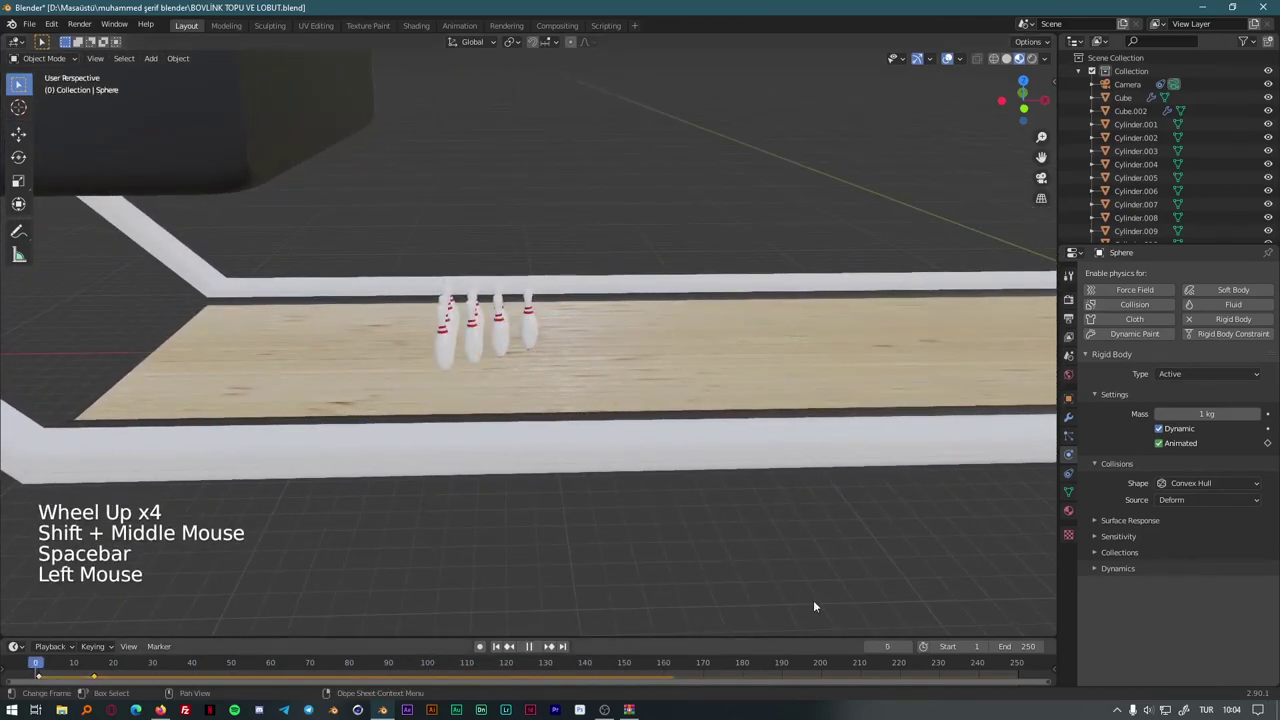
Step: Make all ten bowling pins active rigid bodies
click(526, 319)
middle_click(522, 256)
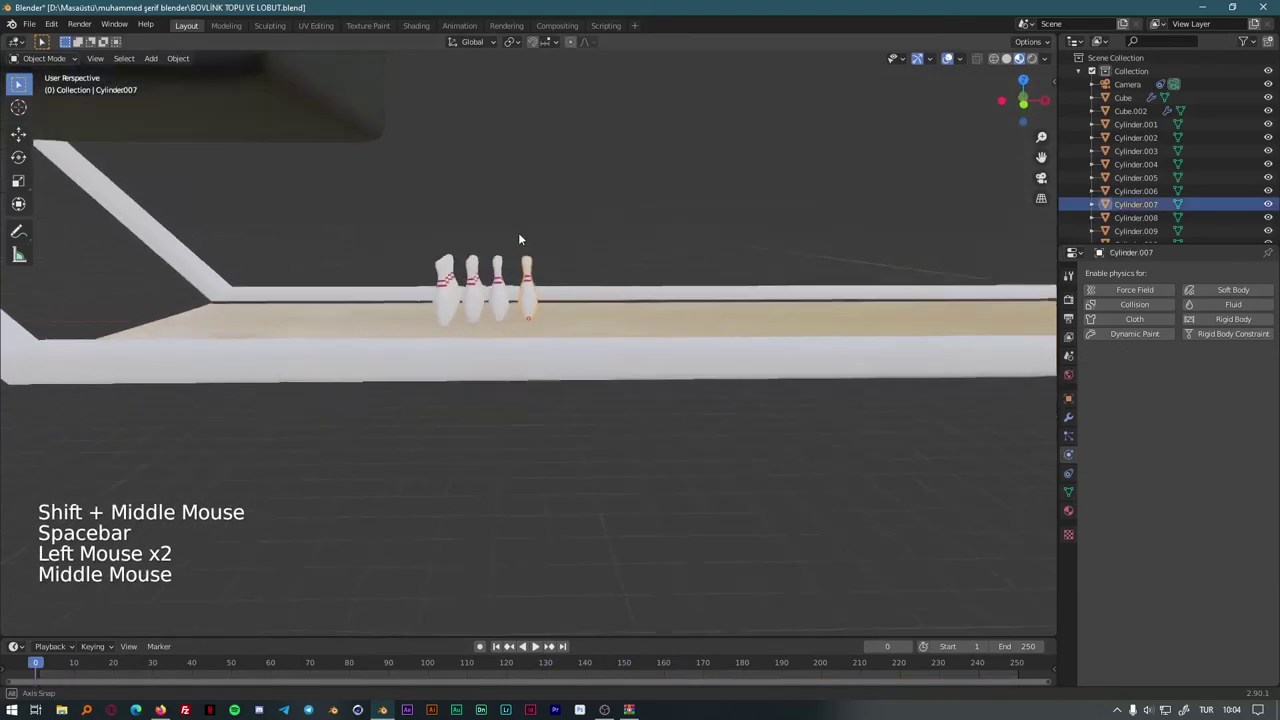
click(419, 226)
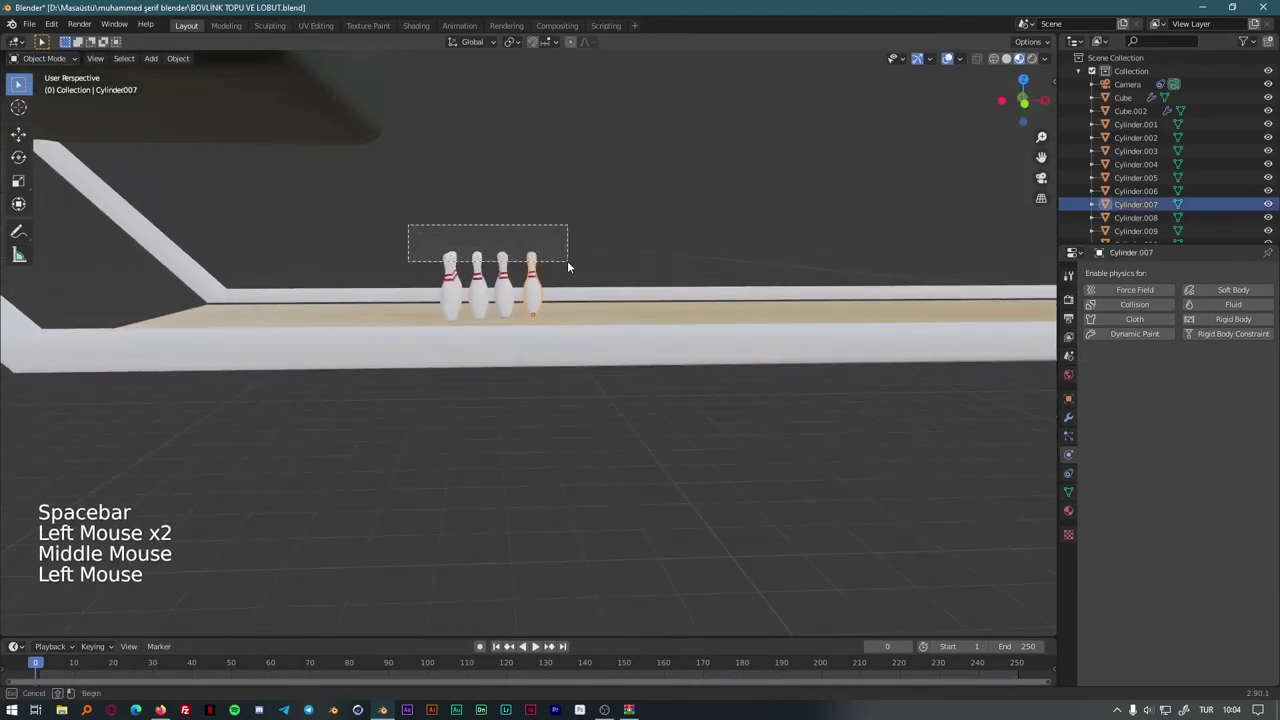
key(F3)
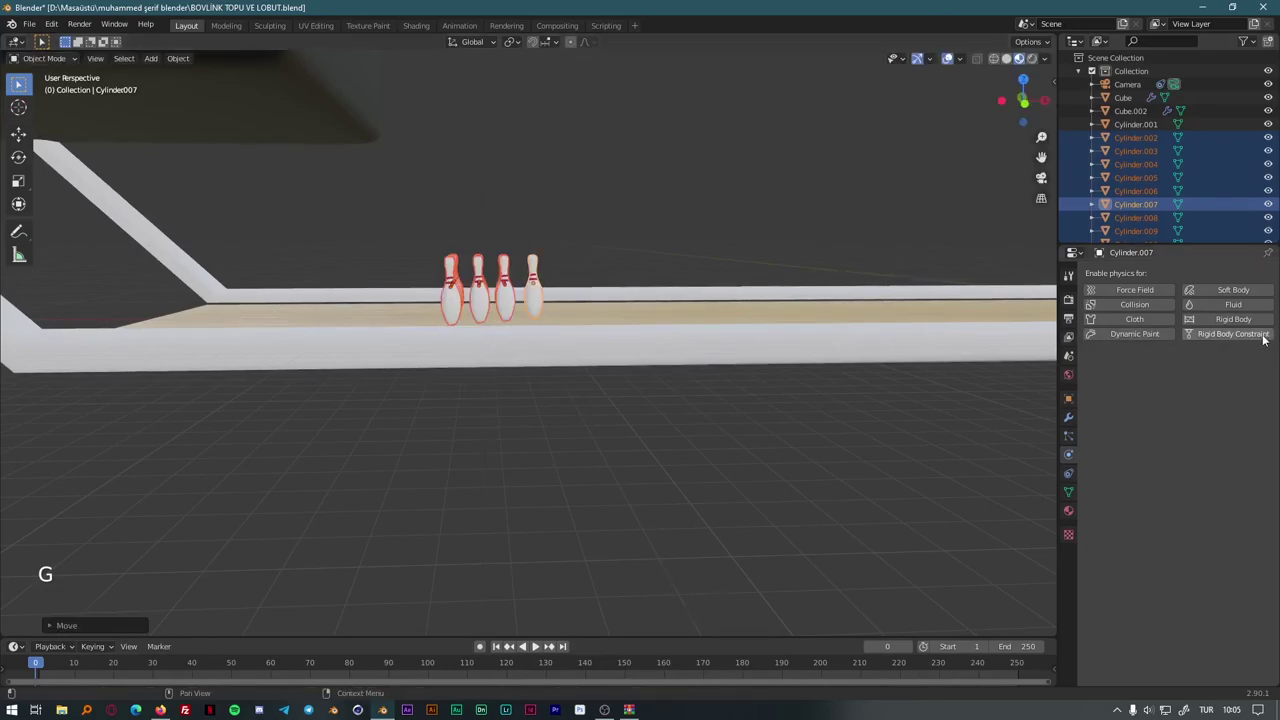
click(1245, 321)
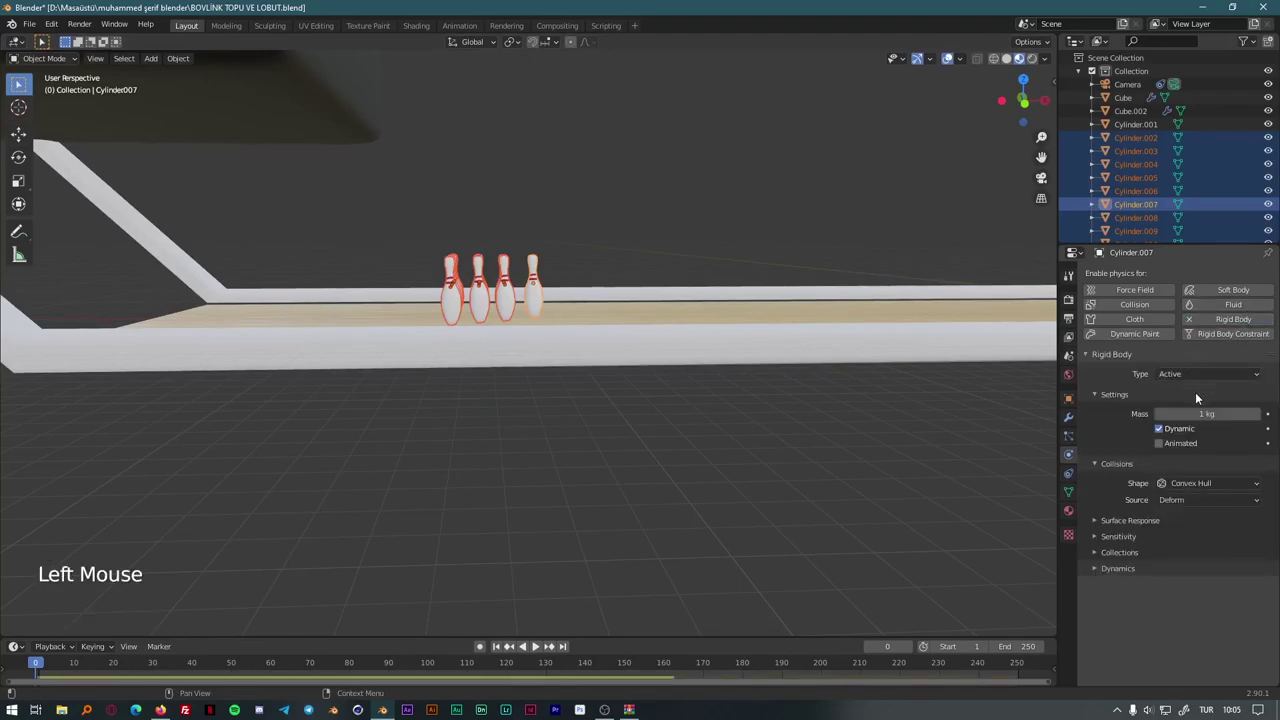
click(860, 463)
Step: Play the simulation to watch the ball roll toward the pins
key(space)
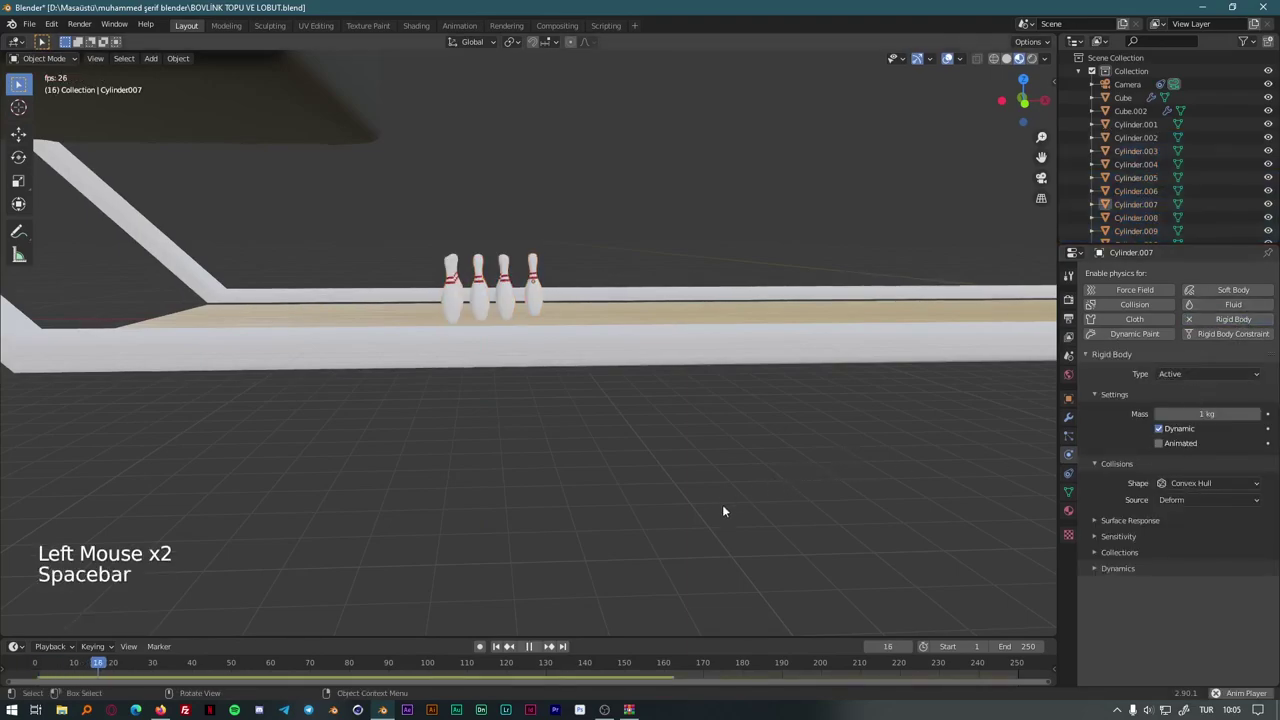
scroll(down, 3)
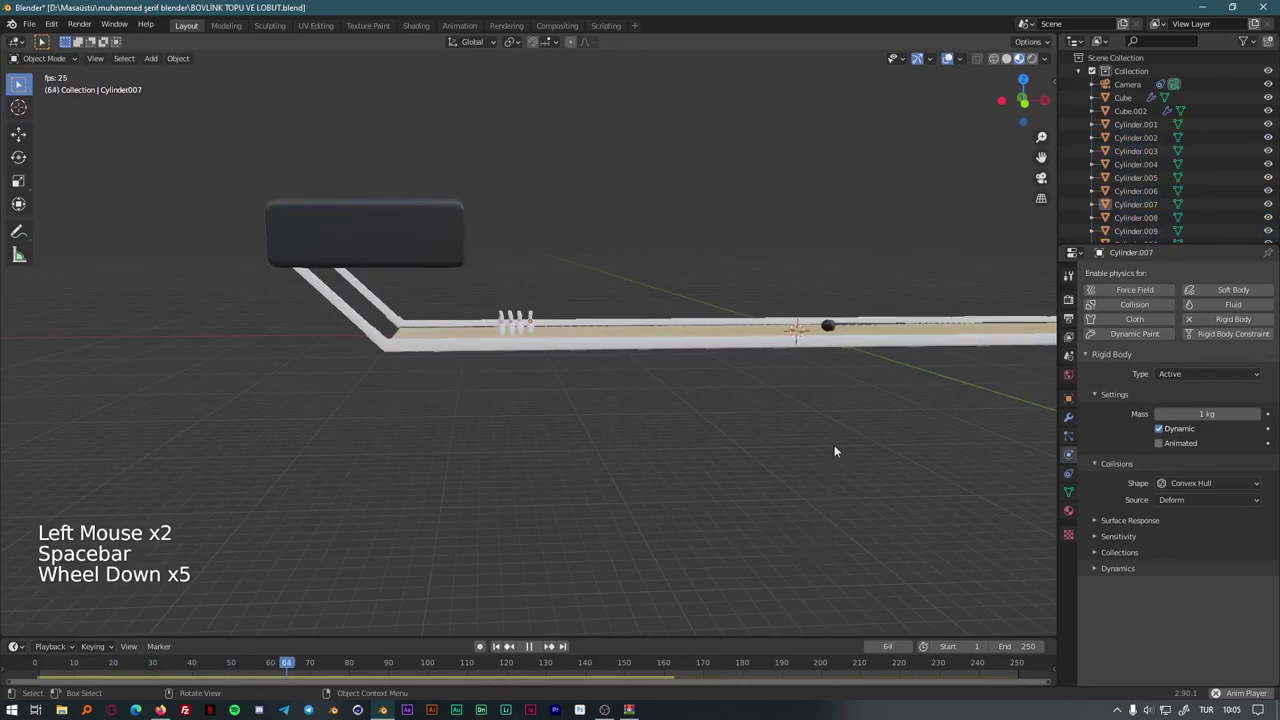
scroll(down, 3)
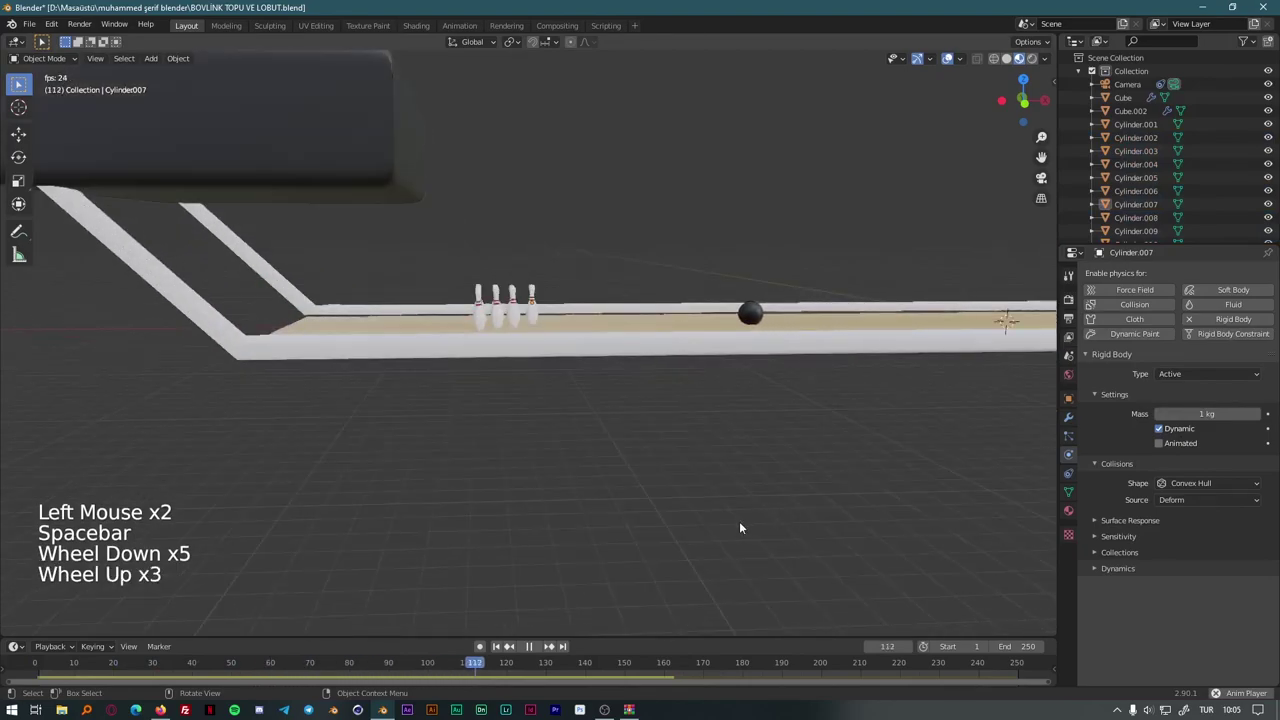